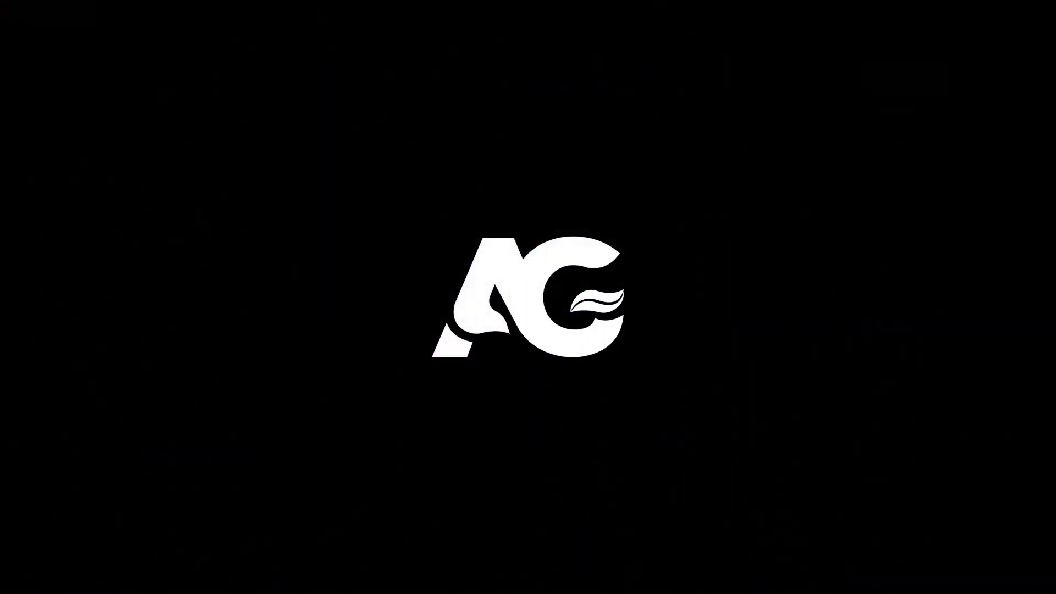
Bring up the logo composition holding the individual Behance letter layers
{"action": "left_click", "coordinate": [504, 530]}
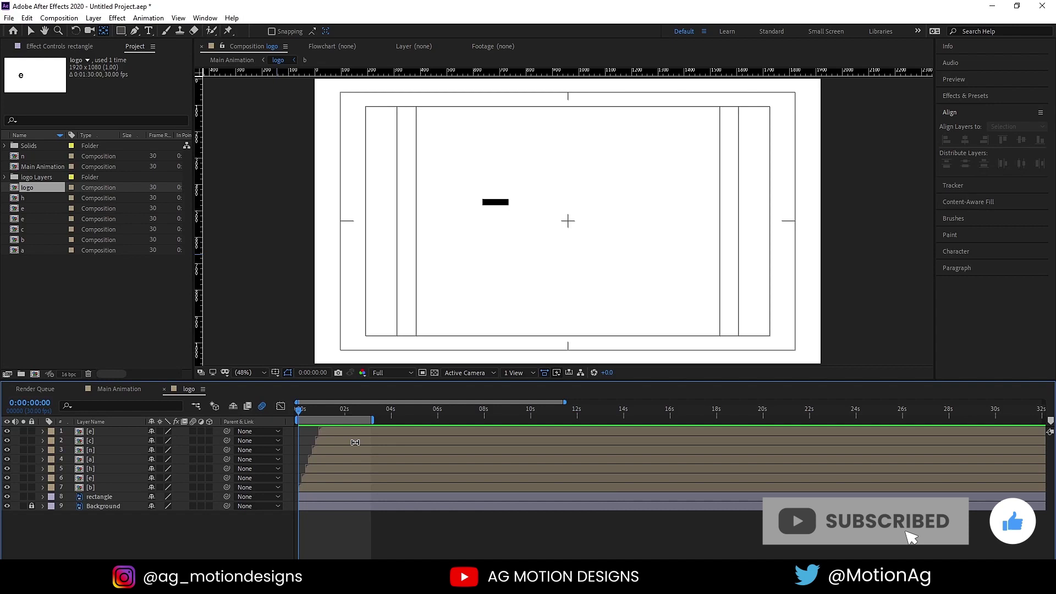
{"action": "key", "text": "space"}
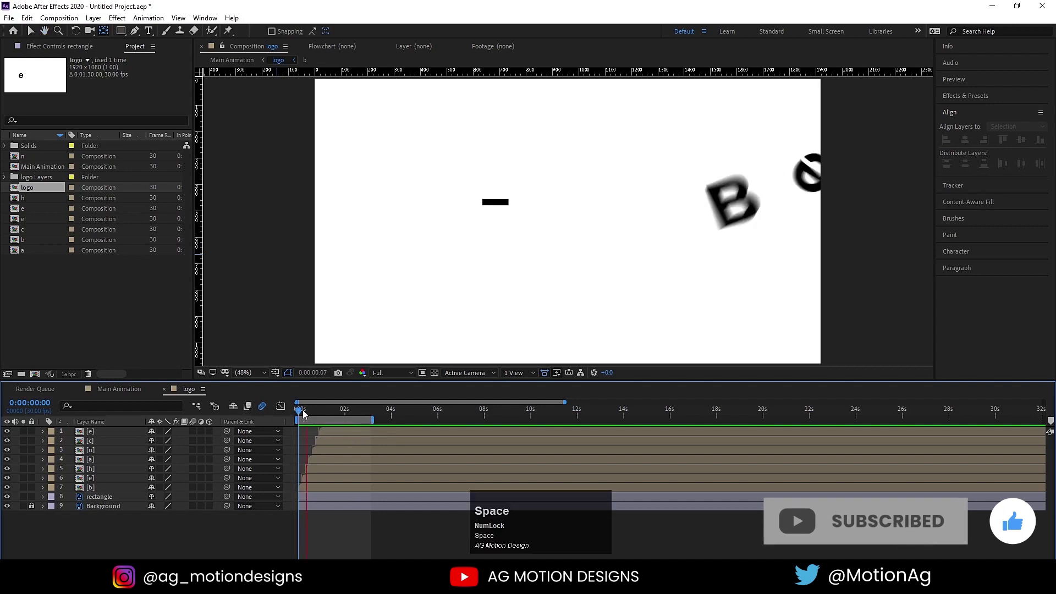
{"action": "key", "text": "space"}
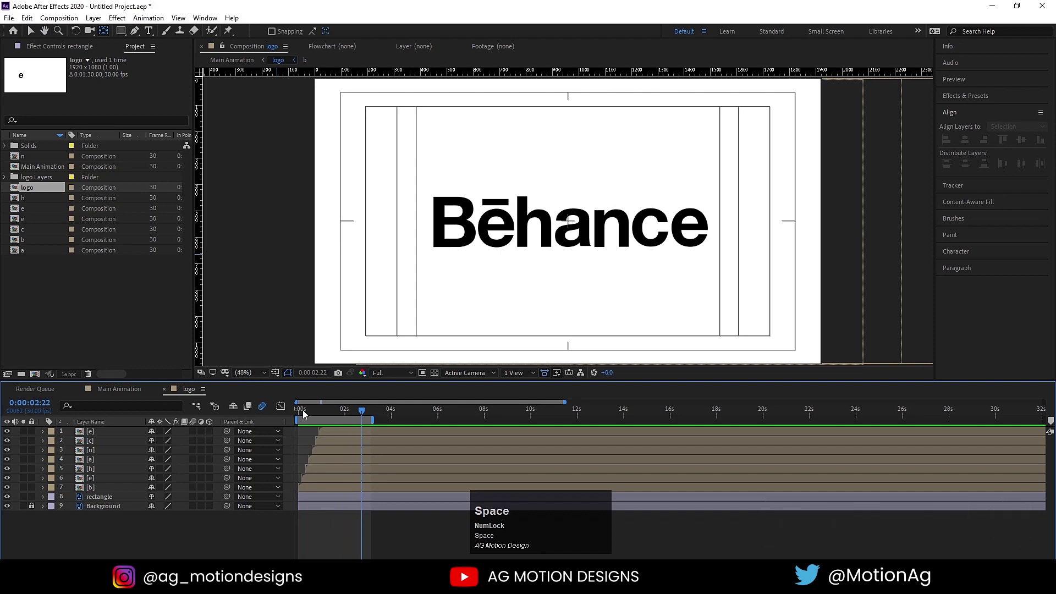
{"action": "key", "text": "="}
{"action": "left_click", "coordinate": [309, 416]}
{"action": "key", "text": "space"}
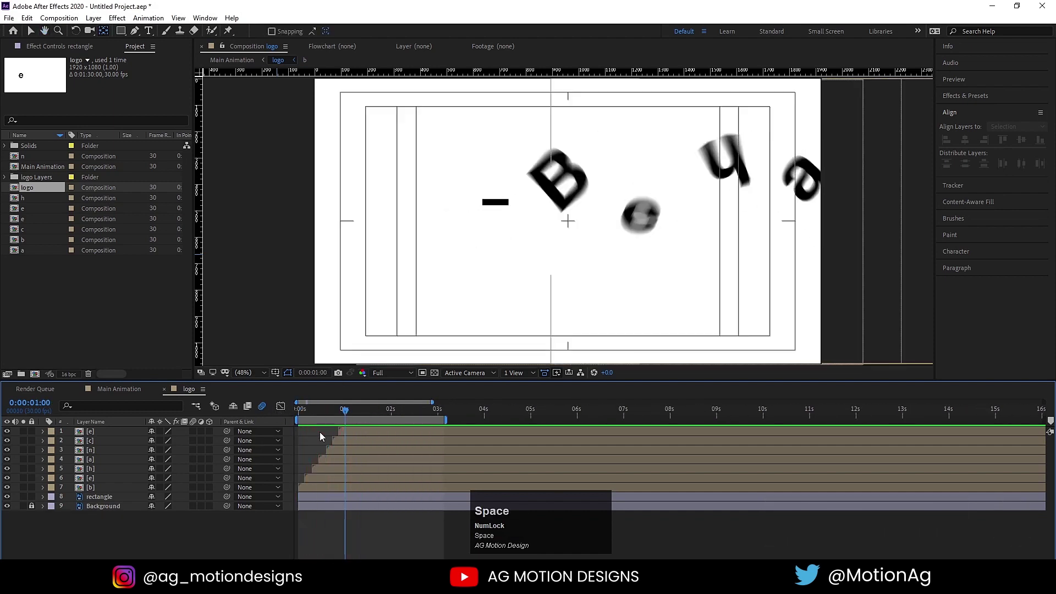
{"action": "left_click_drag", "start_coordinate": [309, 417], "coordinate": [436, 376]}
{"action": "key", "text": "space"}
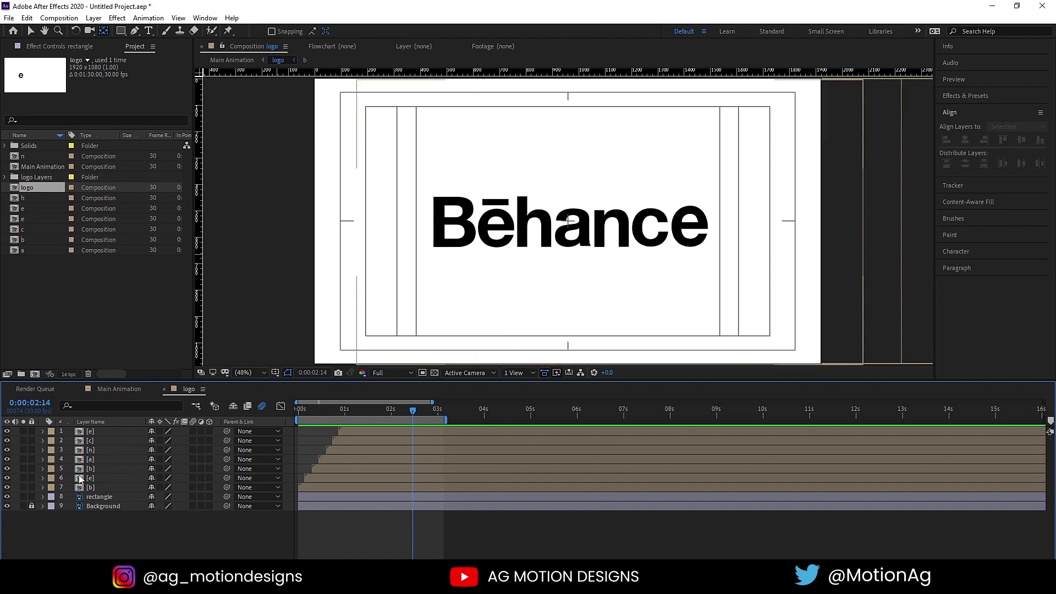
Unlink Scale on the selected c and e letters and set horizontal Scale to -100 to mirror them
{"action": "left_click", "coordinate": [98, 481]}
{"action": "left_click", "coordinate": [99, 465]}
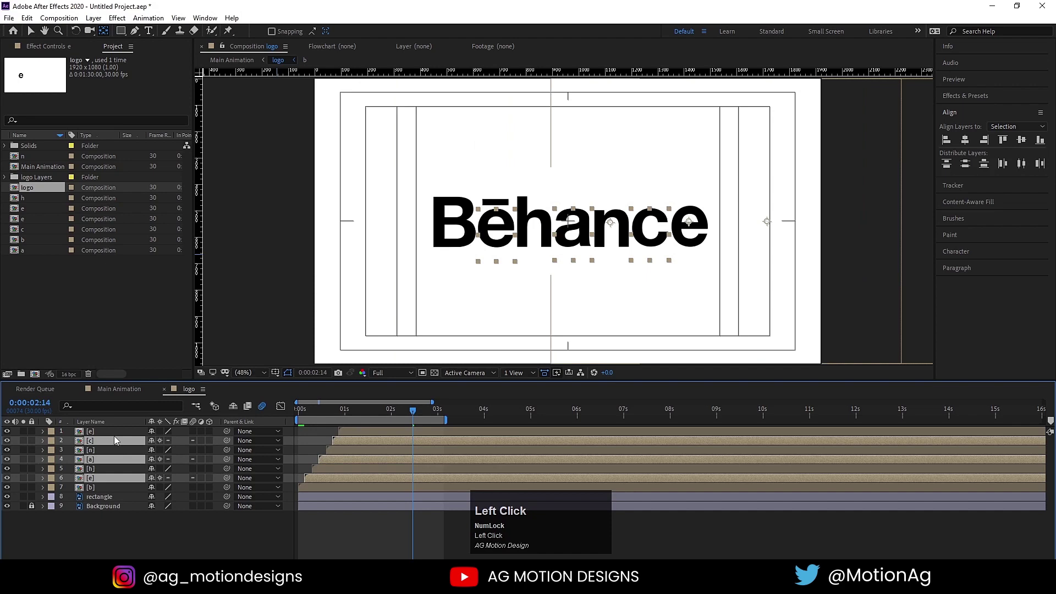
{"action": "key", "text": "s"}
{"action": "left_click", "coordinate": [158, 455]}
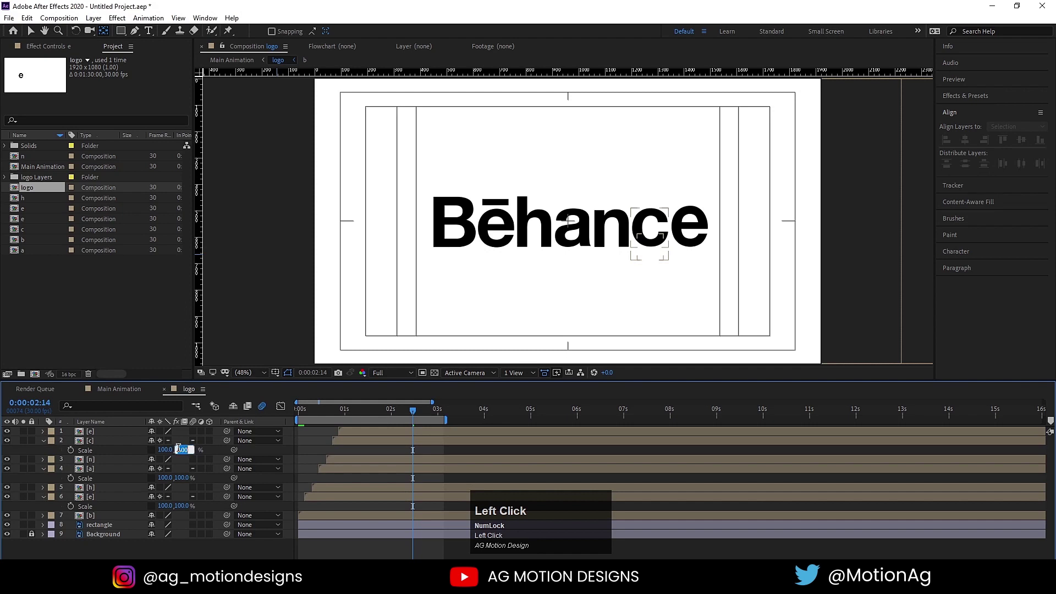
{"action": "key", "text": "Return"}
{"action": "key", "text": "ctrl+z"}
{"action": "left_click", "coordinate": [161, 455]}
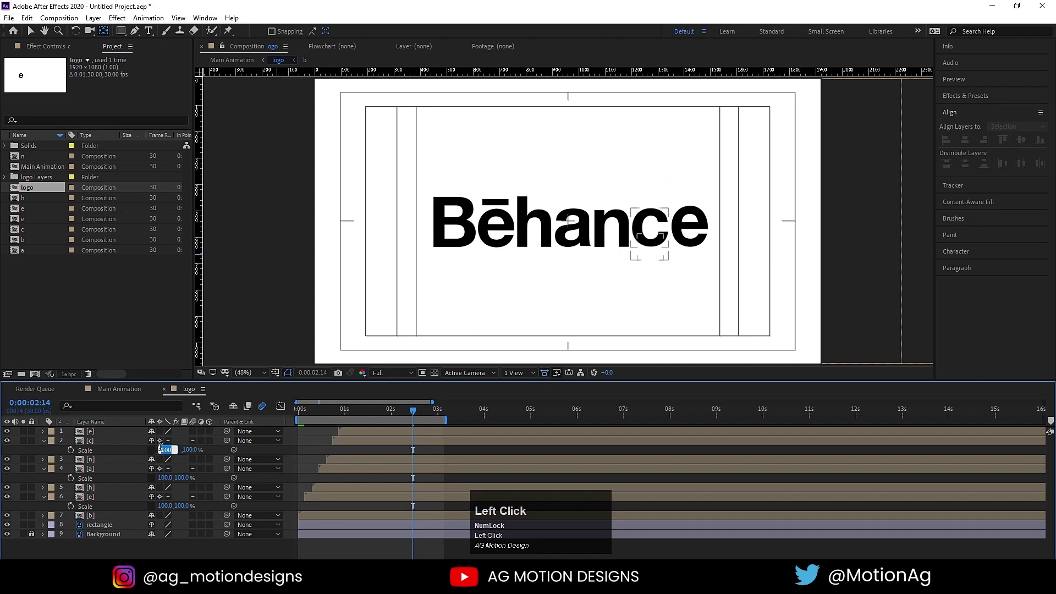
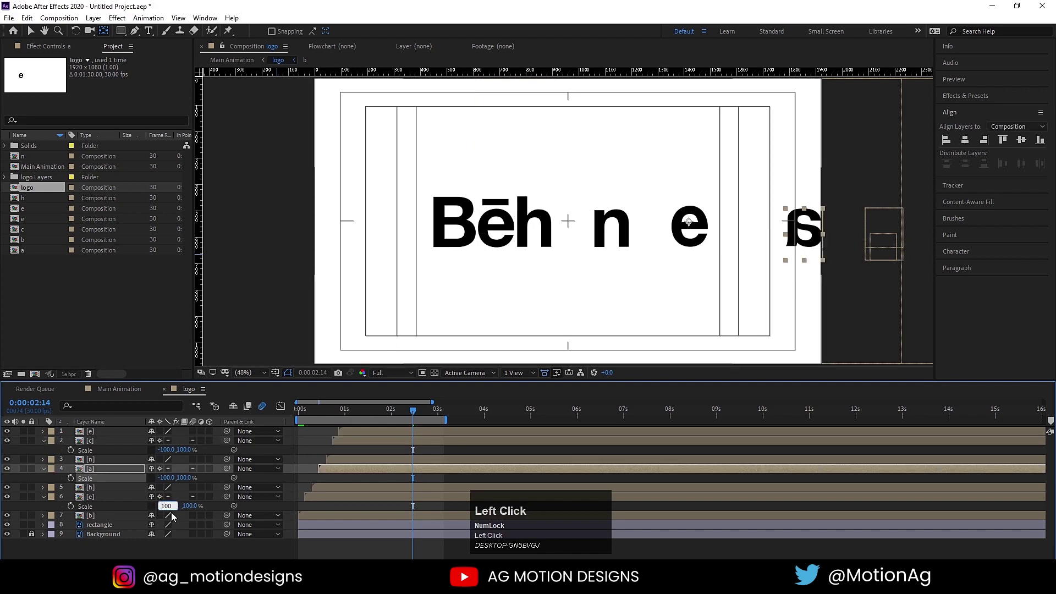
{"action": "key", "text": "-"}
{"action": "key", "text": "Return"}
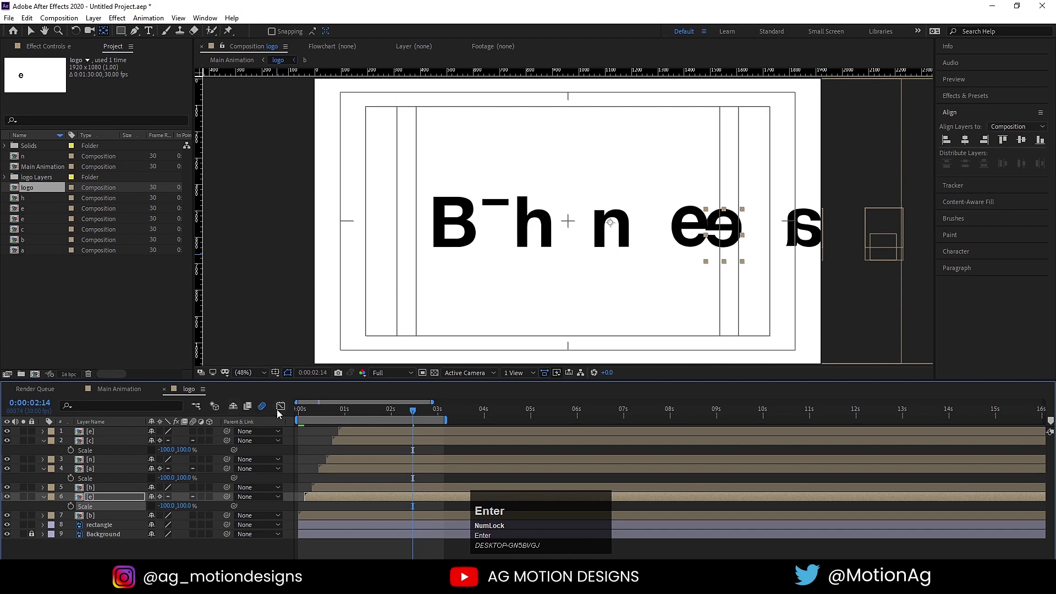
Preview the mirrored wordmark and select the a and c letters to check their orientation
{"action": "left_click", "coordinate": [408, 417]}
{"action": "key", "text": "space"}
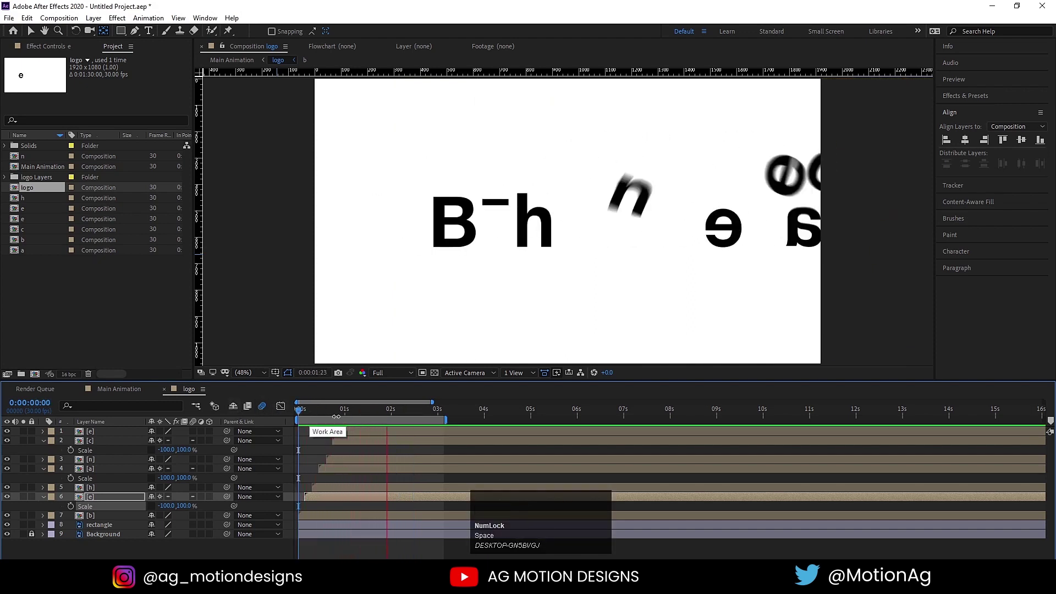
{"action": "key", "text": "space"}
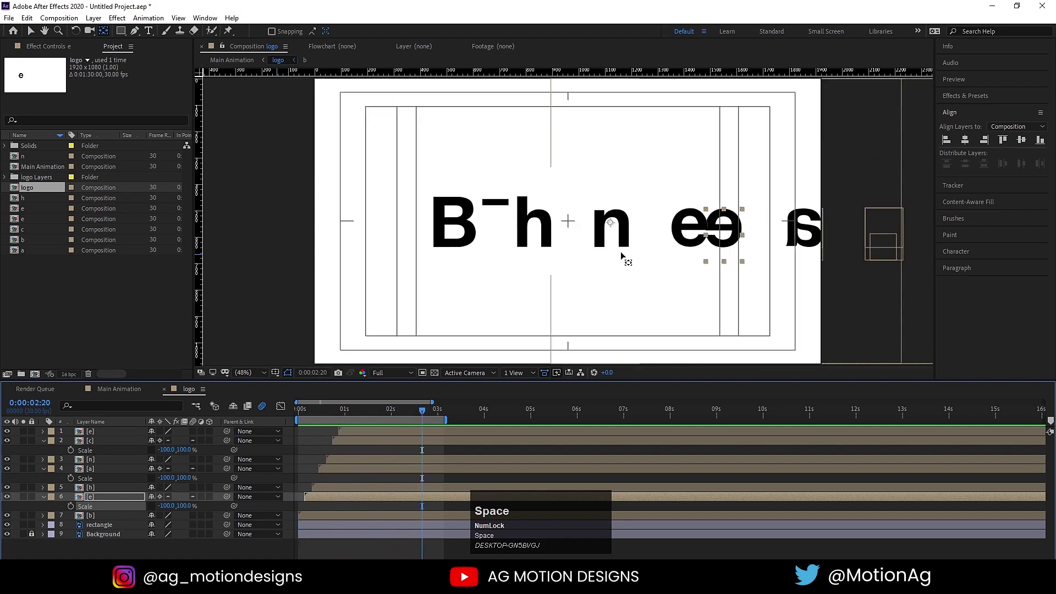
{"action": "left_click", "coordinate": [112, 500]}
{"action": "key", "text": "v"}
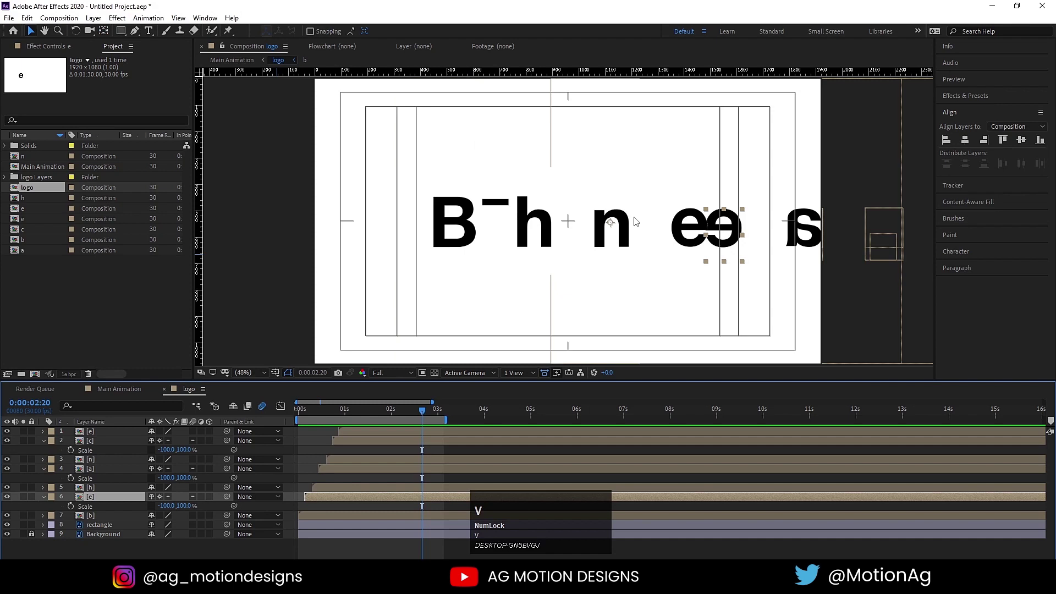
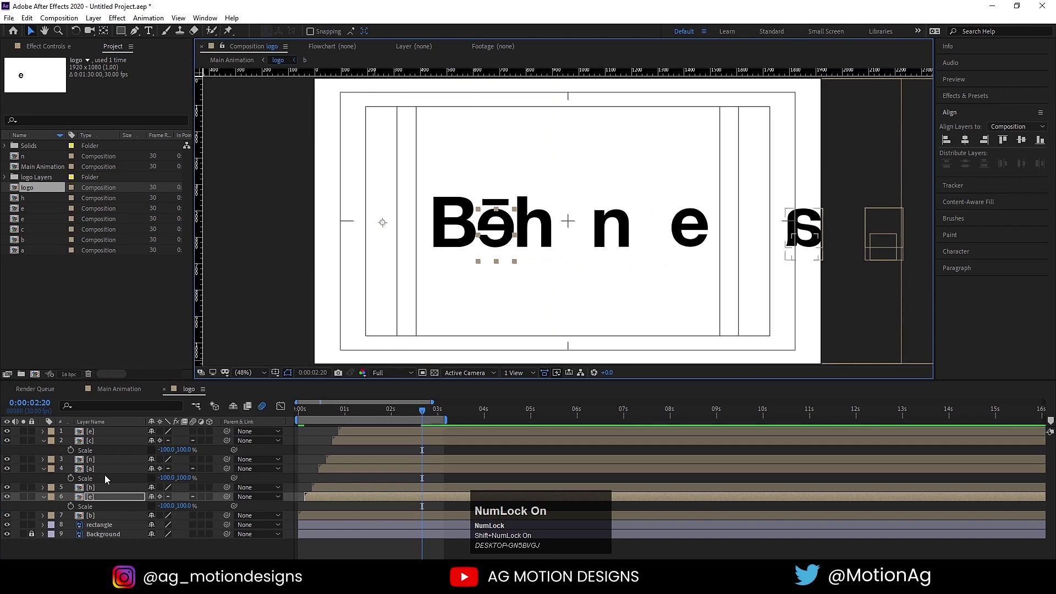
{"action": "left_click", "coordinate": [101, 470]}
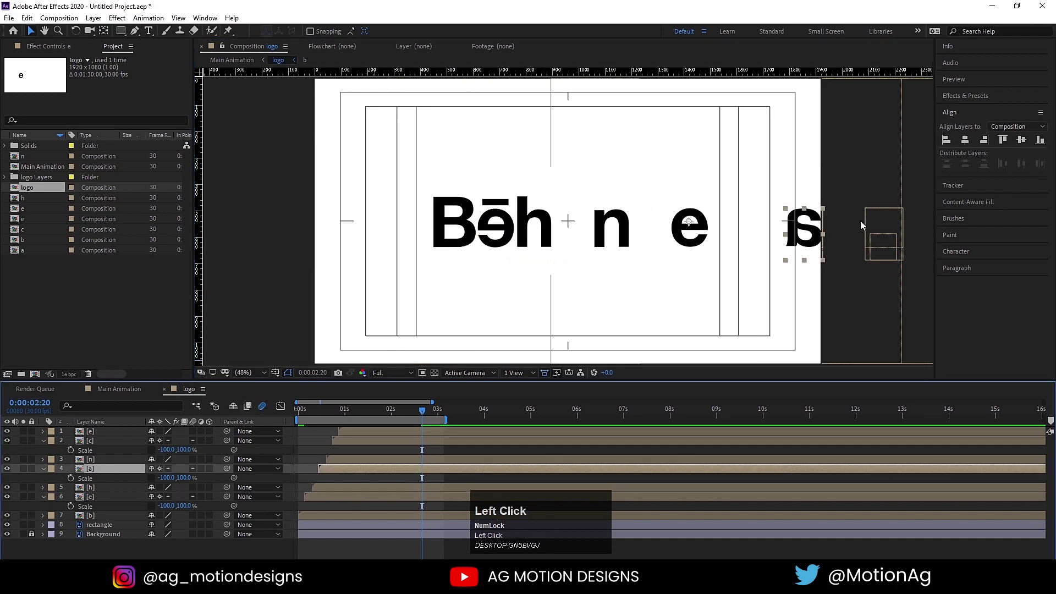
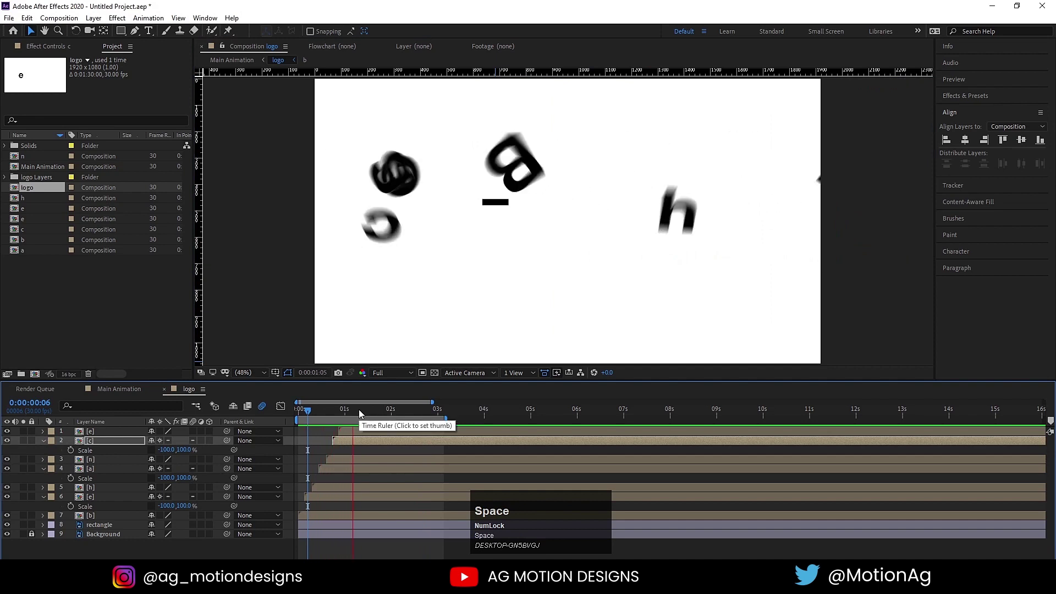
{"action": "key", "text": "space"}
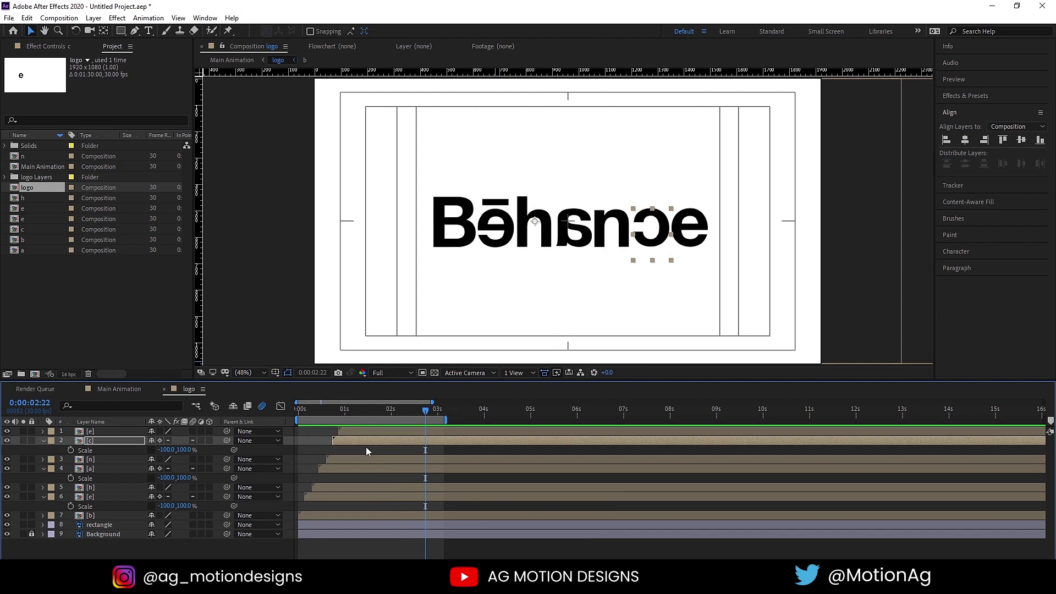
{"action": "left_click", "coordinate": [372, 452]}
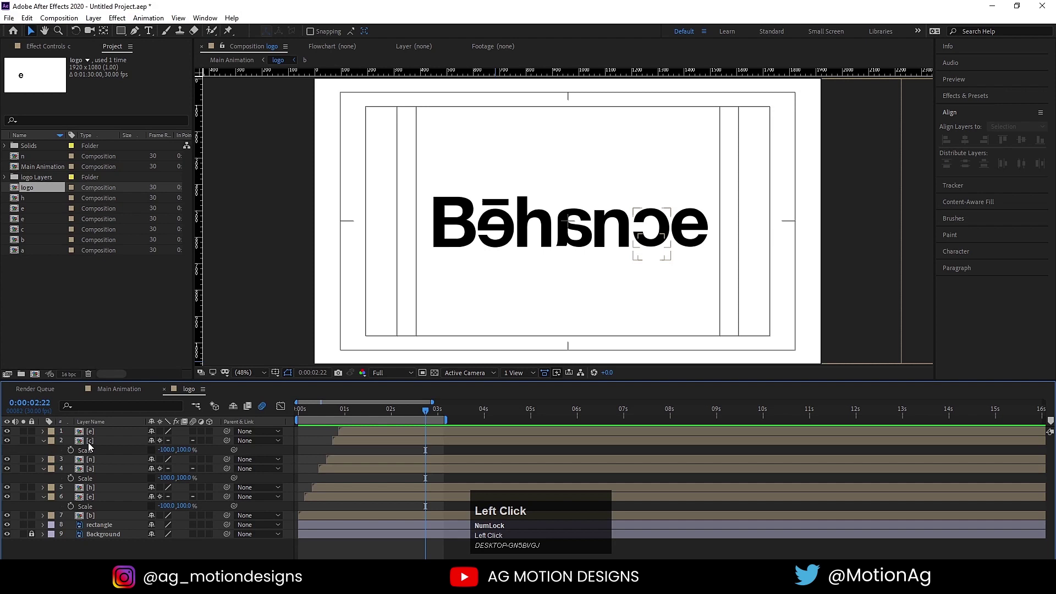
Inside the c letter's own composition set its Scale to -100,100, then return to the logo comp
{"action": "left_click", "coordinate": [95, 448]}
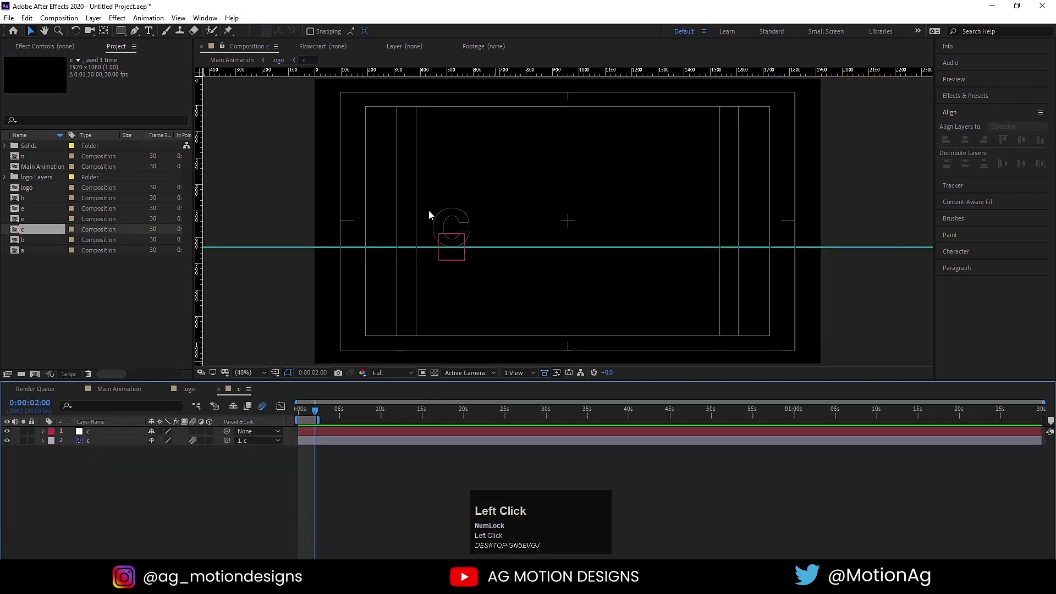
{"action": "key", "text": "s"}
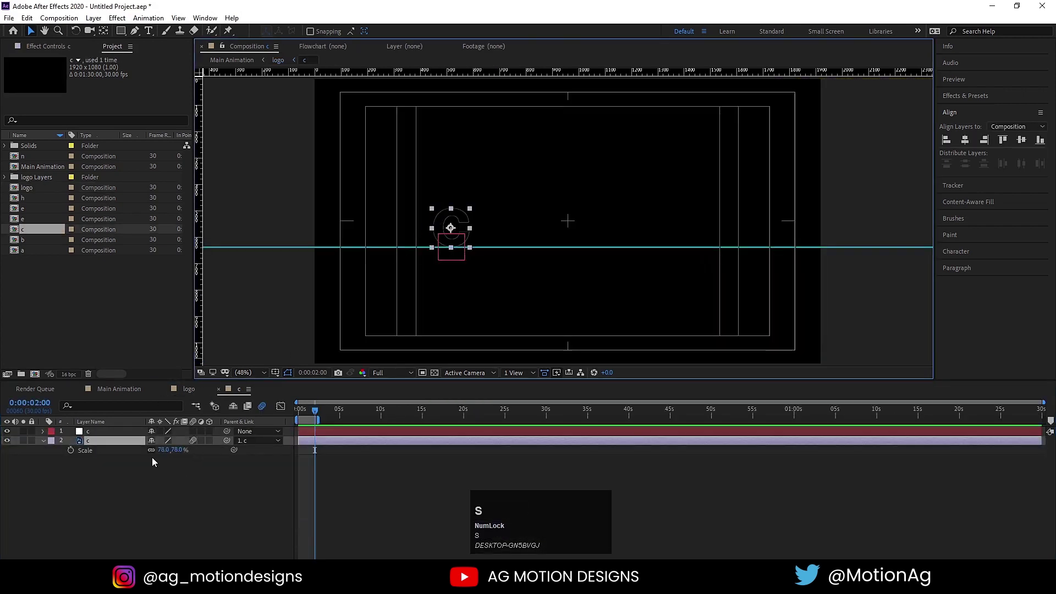
{"action": "left_click", "coordinate": [159, 456]}
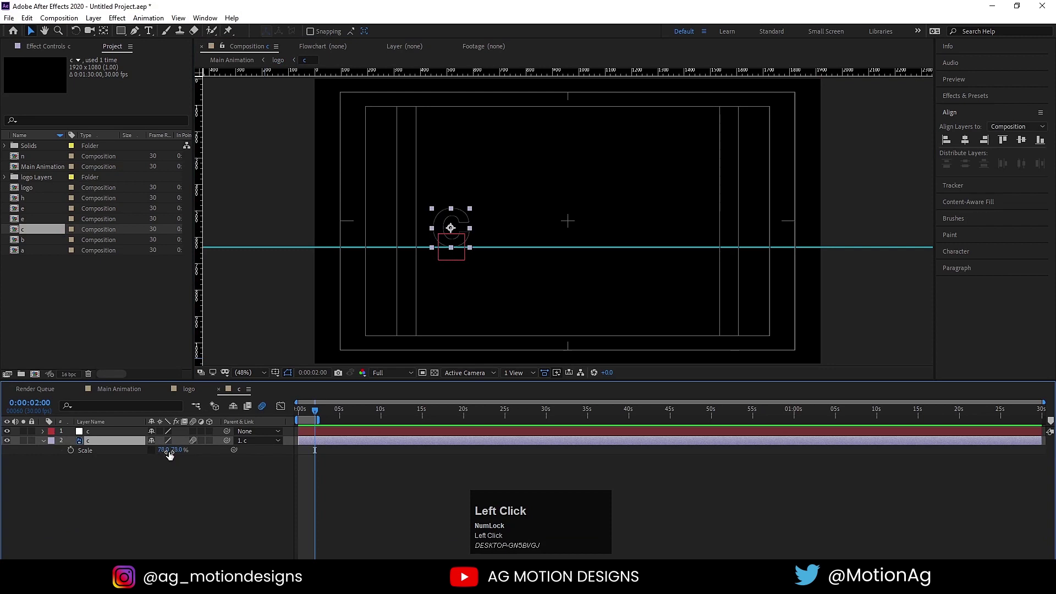
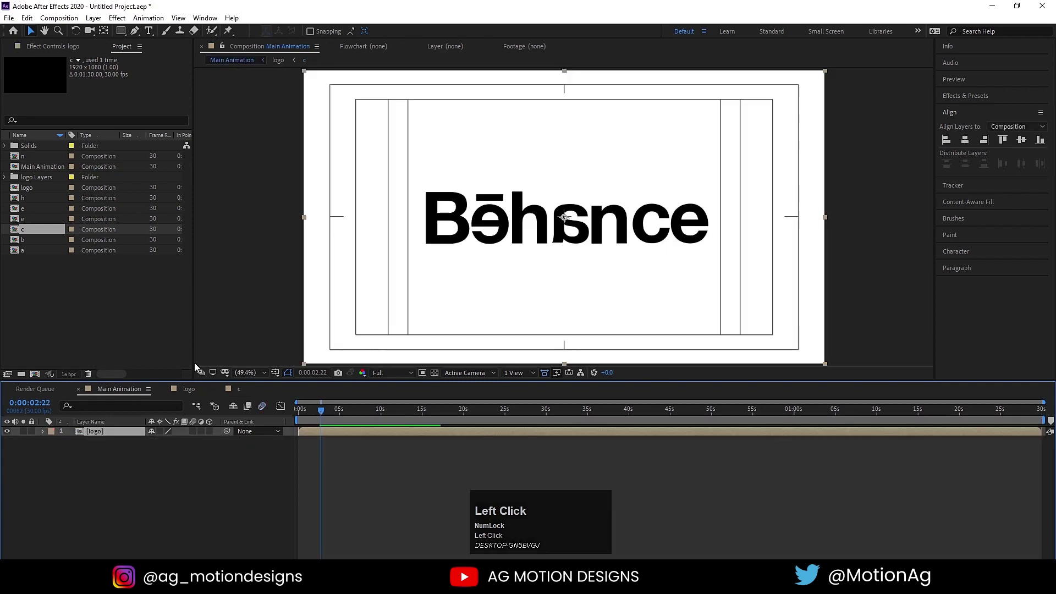
{"action": "left_click", "coordinate": [124, 437]}
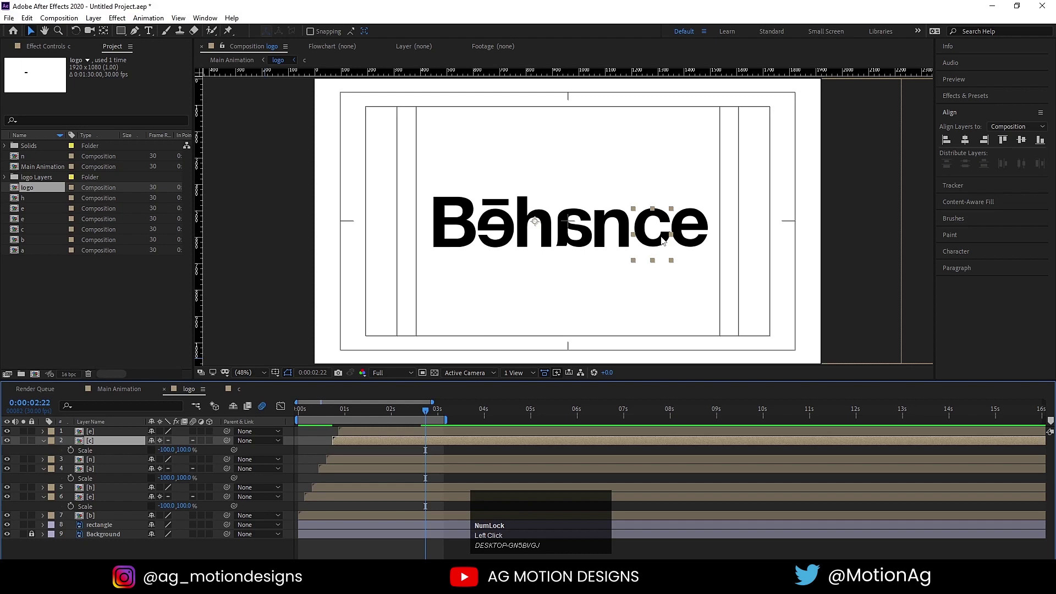
{"action": "key", "text": "Left"}
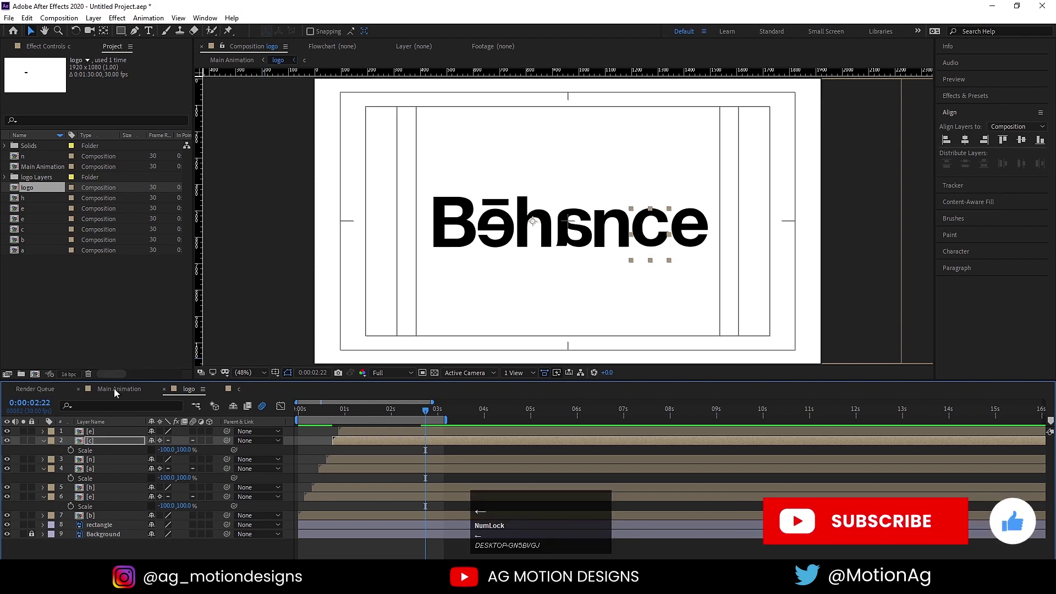
Mirror the a letter layer by setting its horizontal Scale to -100
{"action": "left_click", "coordinate": [97, 468]}
{"action": "key", "text": "s"}
{"action": "left_click", "coordinate": [152, 451]}
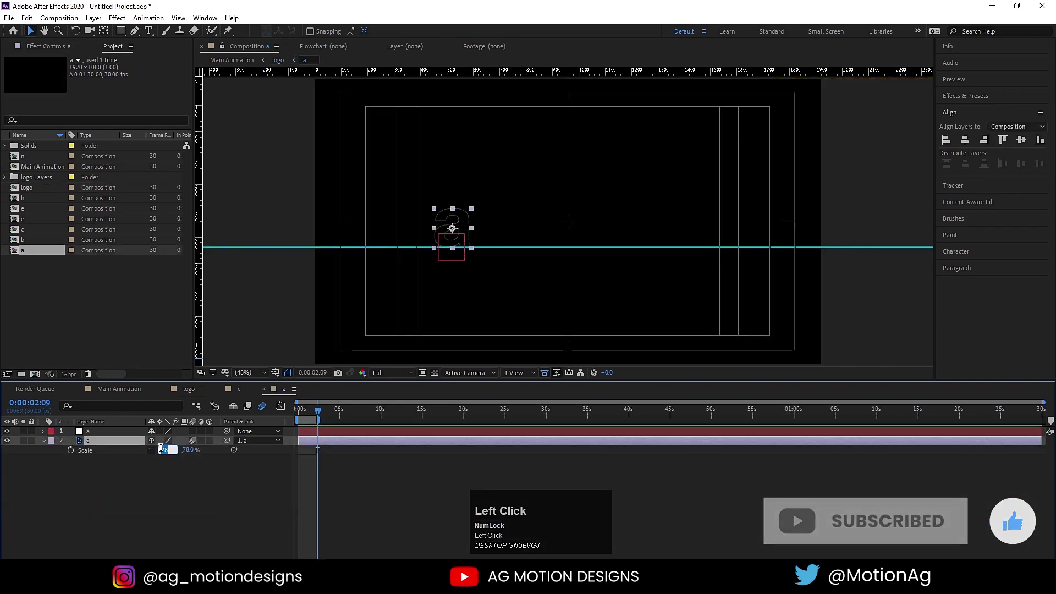
{"action": "key", "text": "-"}
{"action": "left_click", "coordinate": [184, 496]}
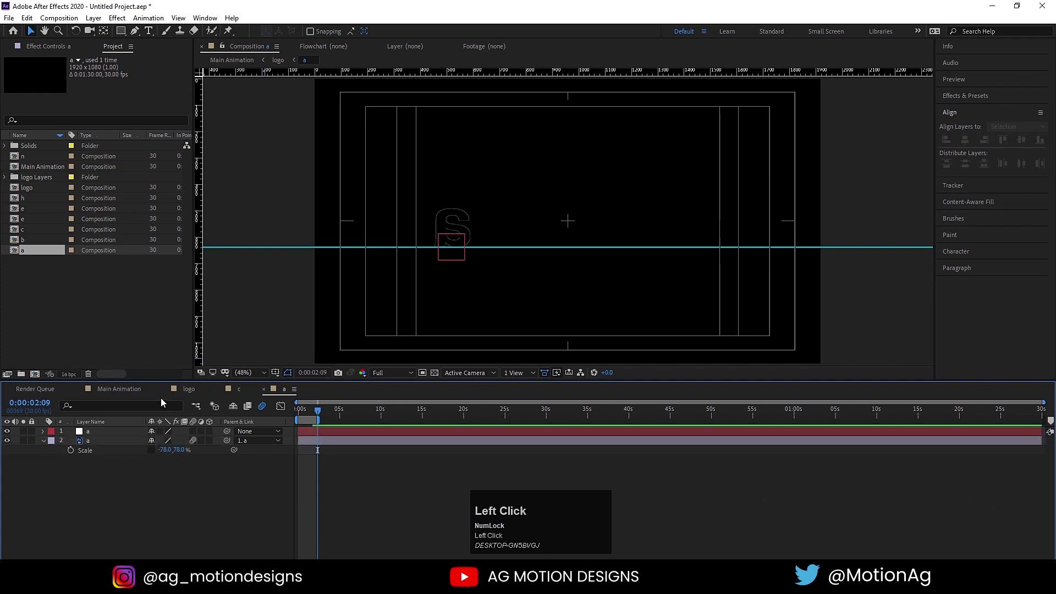
{"action": "key", "text": "Left"}
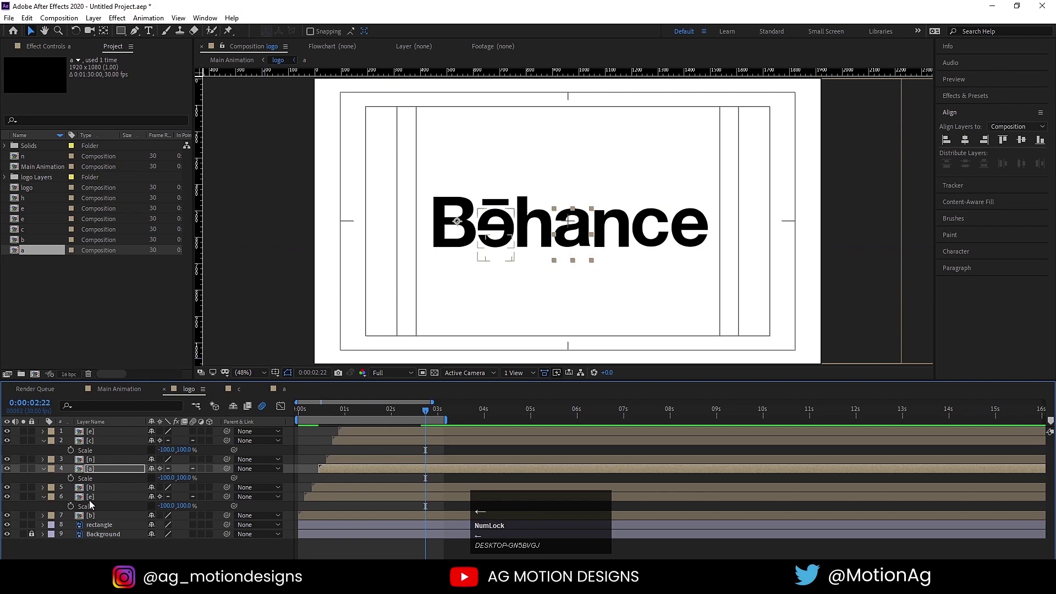
Inspect the e letter's Scale inside its precomp and mirror it to -100, then return
{"action": "left_click", "coordinate": [96, 506]}
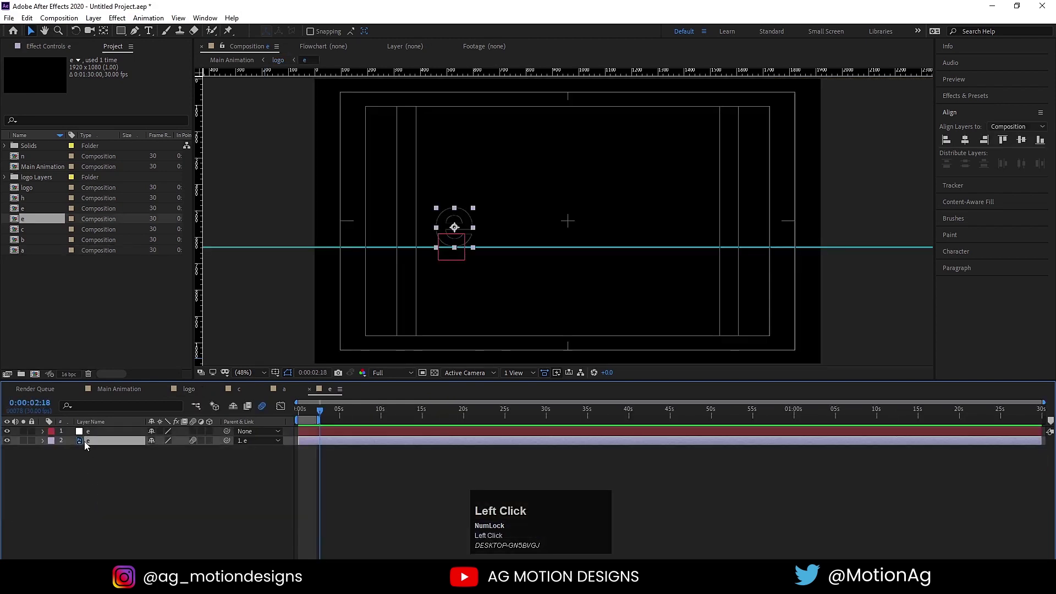
{"action": "key", "text": "s"}
{"action": "left_click", "coordinate": [158, 454]}
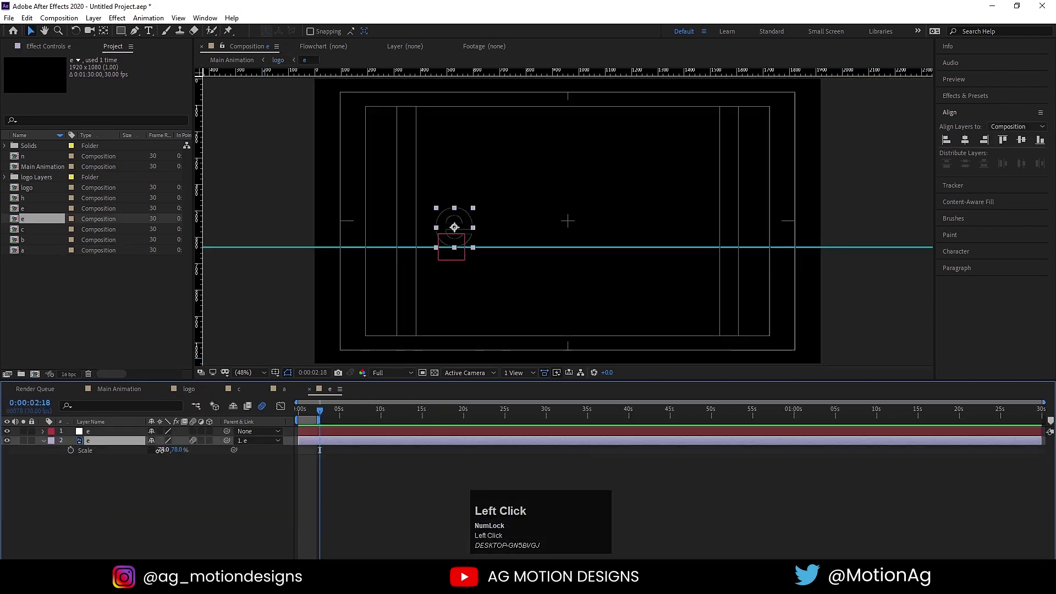
{"action": "key", "text": "-"}
{"action": "left_click", "coordinate": [160, 474]}
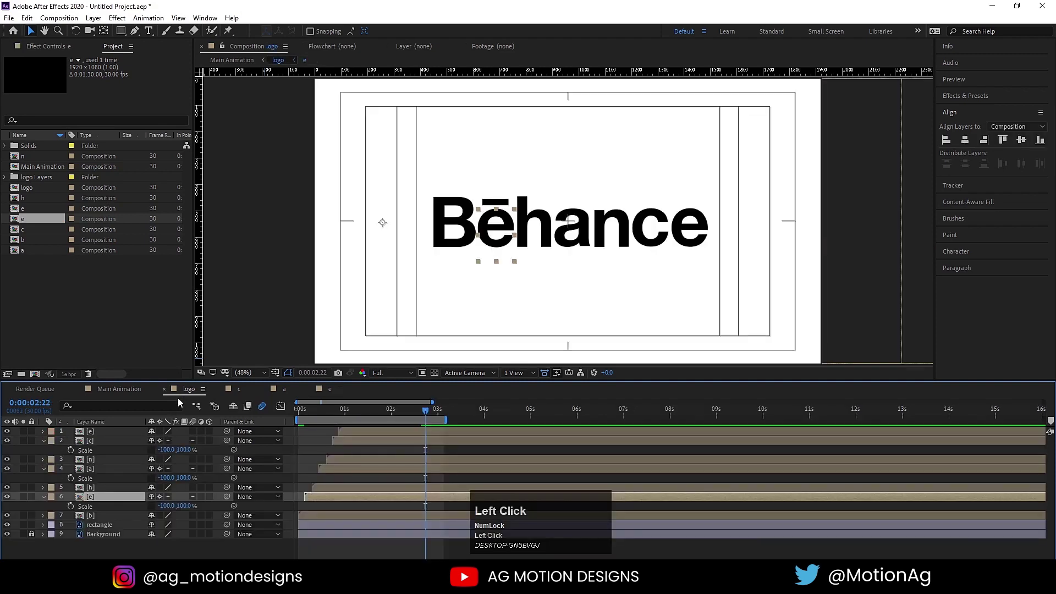
Preview the letters flying in from the start of the logo composition
{"action": "key", "text": "Left"}
{"action": "left_click", "coordinate": [362, 412]}
{"action": "key", "text": "space"}
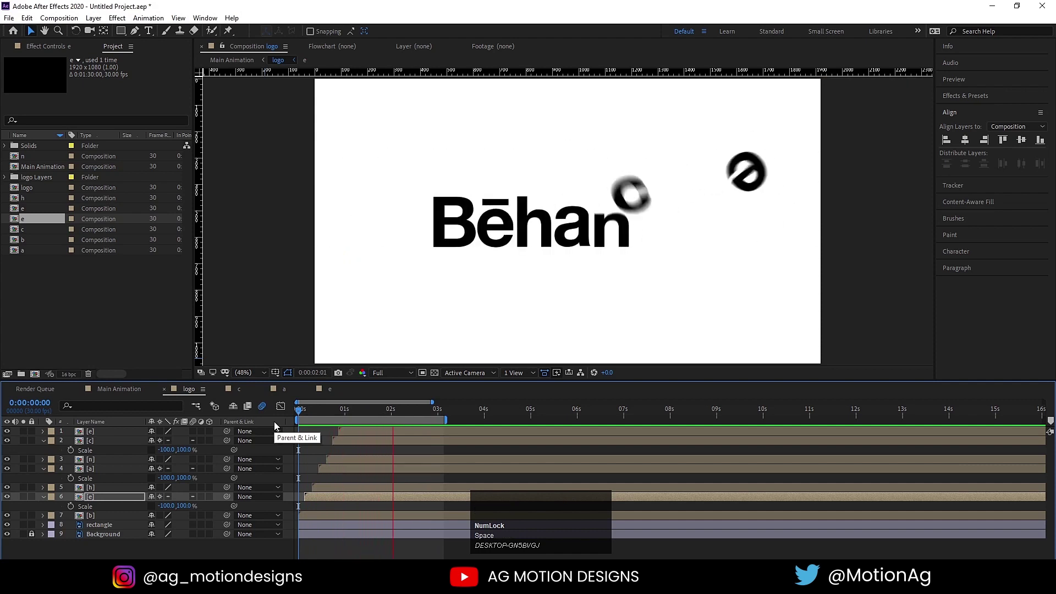
{"action": "key", "text": "space"}
{"action": "left_click", "coordinate": [315, 412]}
{"action": "key", "text": "space"}
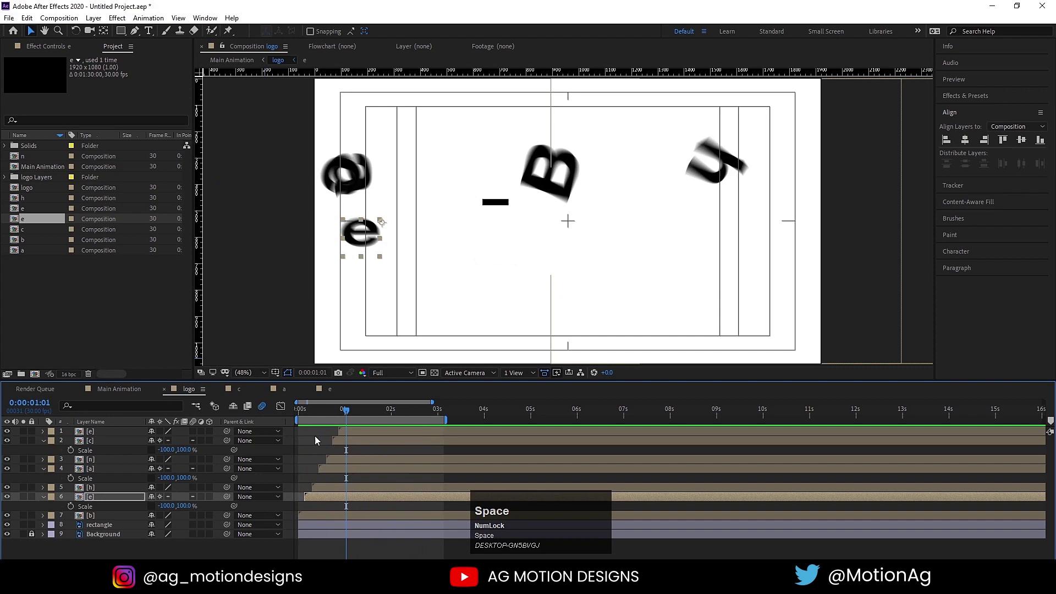
{"action": "left_click", "coordinate": [308, 416]}
{"action": "key", "text": "space"}
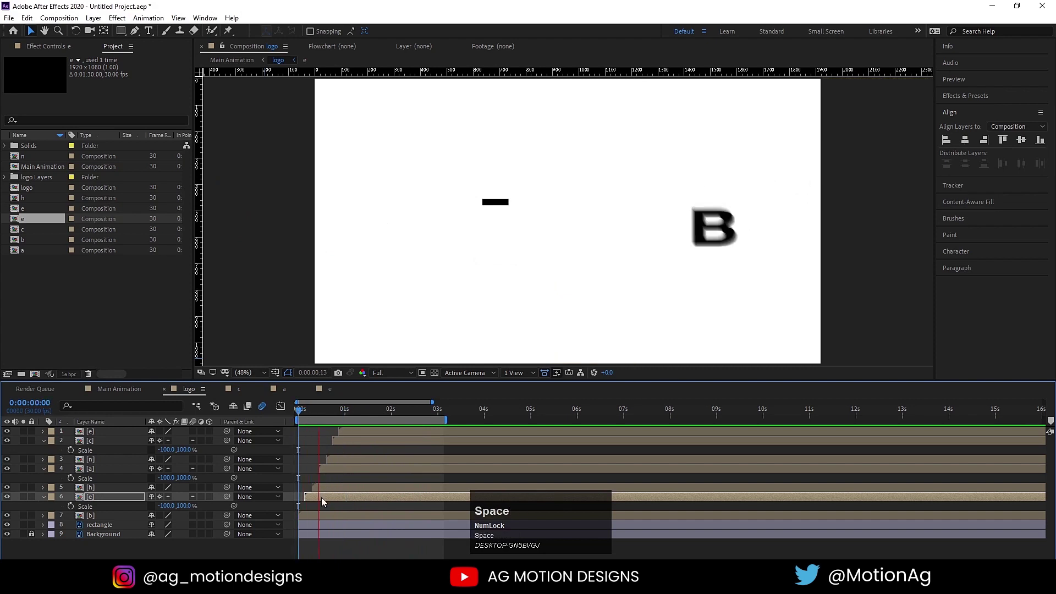
Shift the c letter's bar to start later and review the staggered fly-in
{"action": "left_click_drag", "start_coordinate": [328, 504], "coordinate": [343, 485]}
{"action": "key", "text": "space"}
{"action": "left_click", "coordinate": [355, 447]}
{"action": "key", "text": "space"}
{"action": "left_click", "coordinate": [368, 418]}
{"action": "key", "text": "space"}
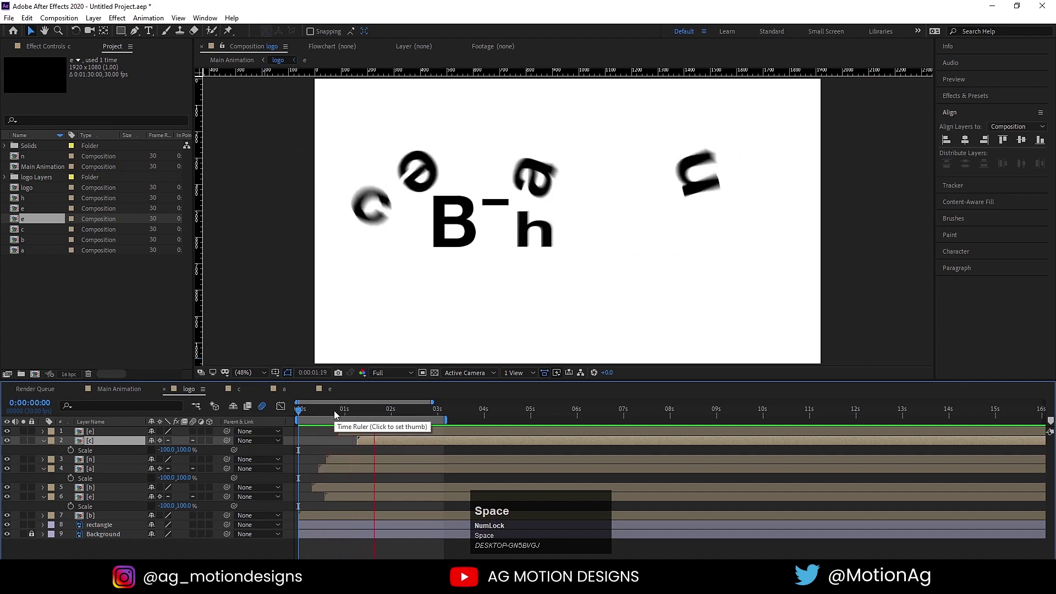
{"action": "key", "text": "space"}
{"action": "left_click", "coordinate": [374, 417]}
{"action": "key", "text": "space"}
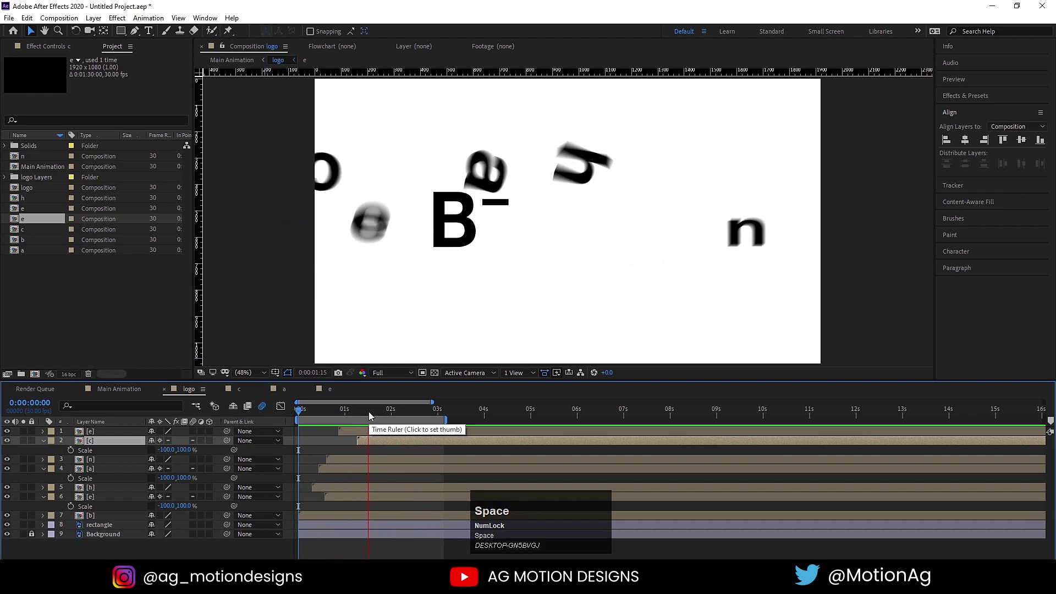
Nudge the c letter slightly earlier again and preview the final letter timing
{"action": "key", "text": "space"}
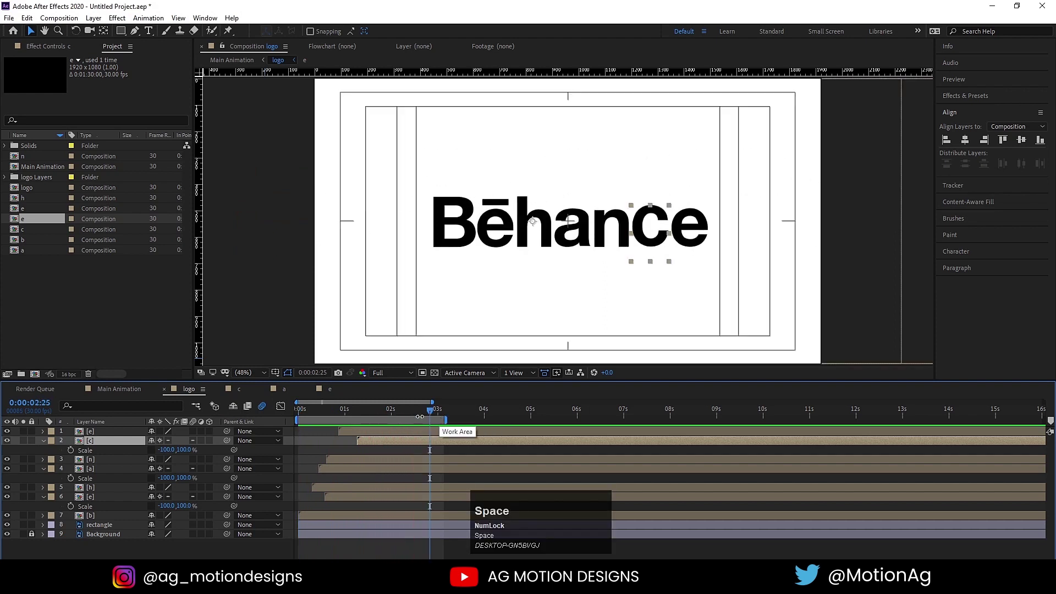
{"action": "left_click_drag", "start_coordinate": [406, 445], "coordinate": [319, 412]}
{"action": "key", "text": "space"}
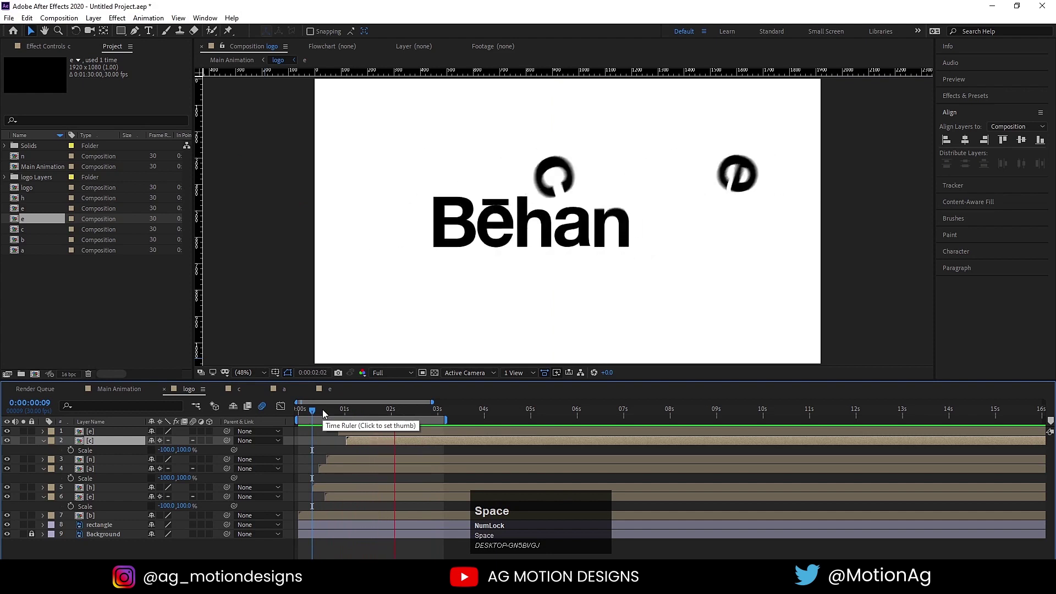
{"action": "key", "text": "space"}
{"action": "left_click_drag", "start_coordinate": [434, 417], "coordinate": [103, 528]}
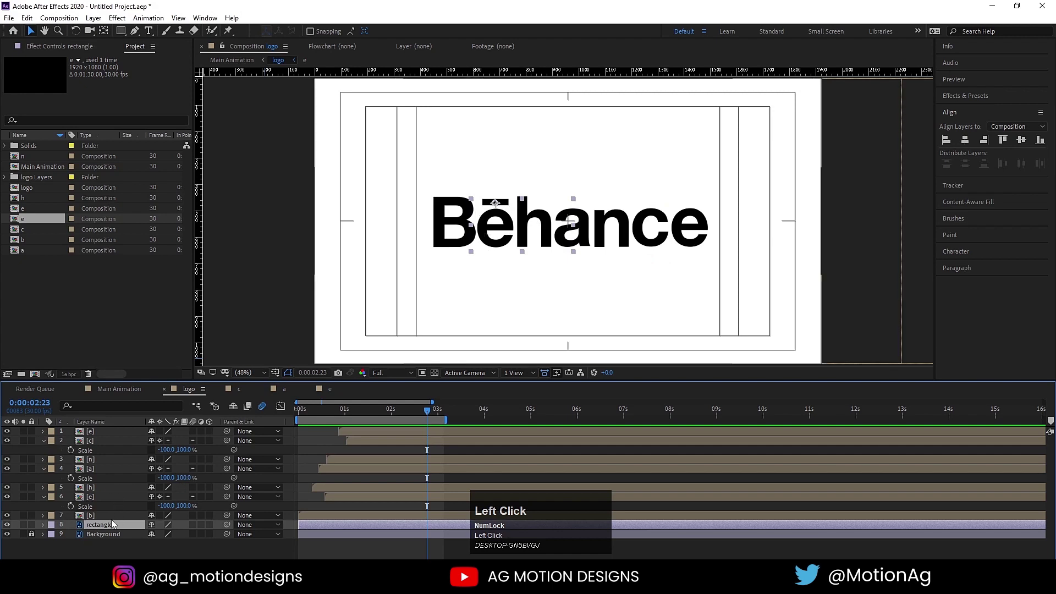
Keyframe the rectangle's Position from 1995,472 to 684,472 so the bar slides in from the right
{"action": "left_click", "coordinate": [106, 522]}
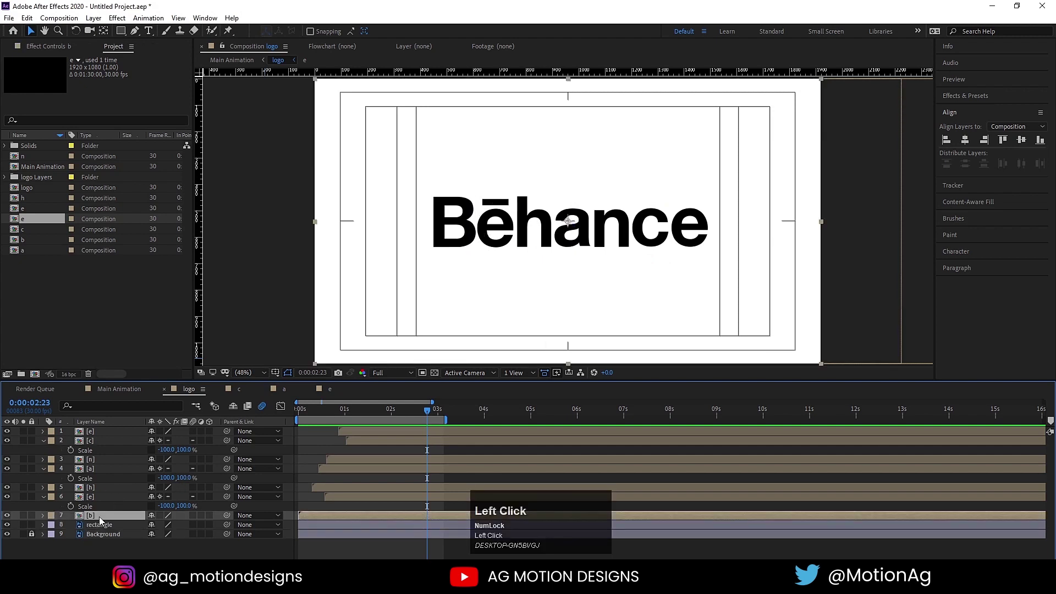
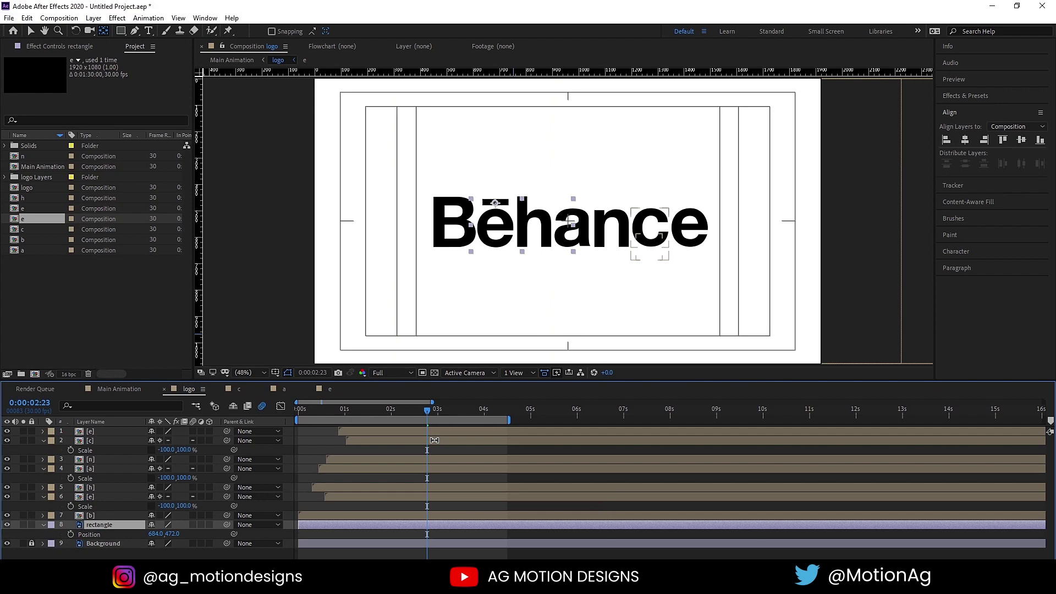
{"action": "key", "text": "["}
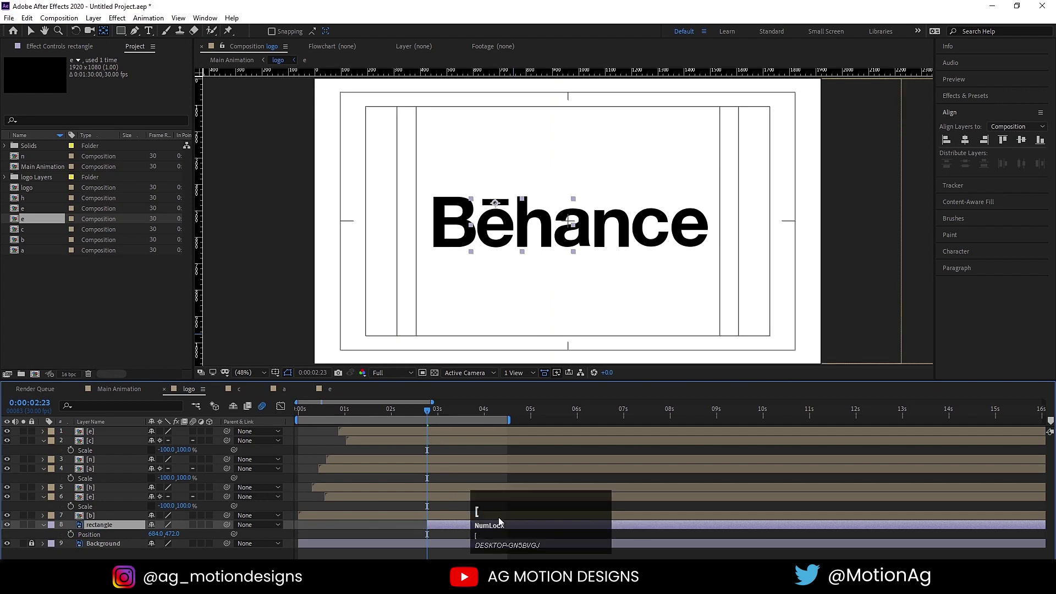
{"action": "left_click", "coordinate": [505, 522]}
{"action": "left_click_drag", "start_coordinate": [554, 502], "coordinate": [73, 538]}
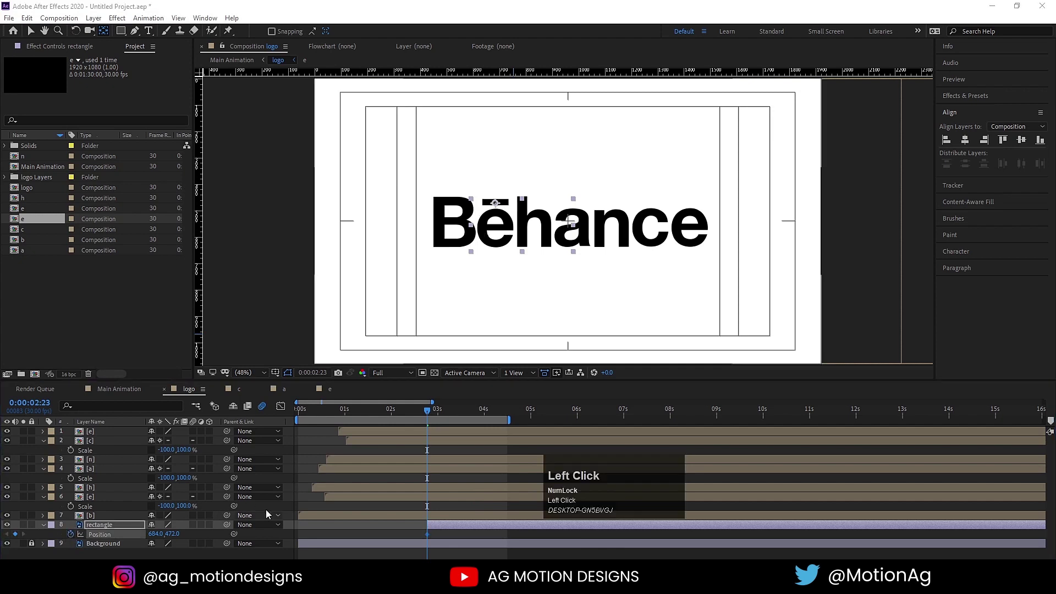
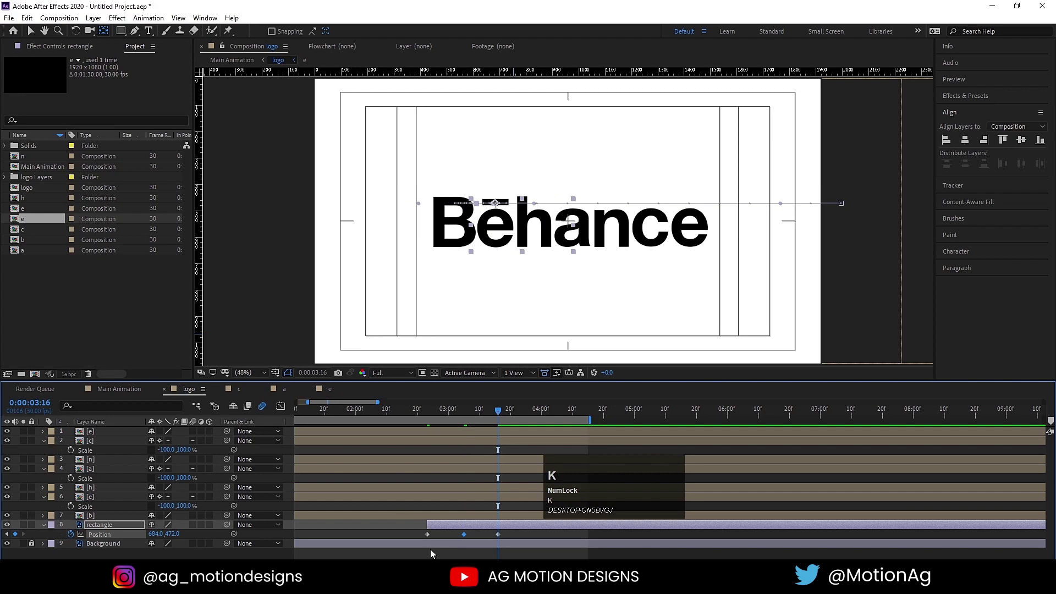
{"action": "left_click", "coordinate": [420, 413]}
{"action": "key", "text": "space"}
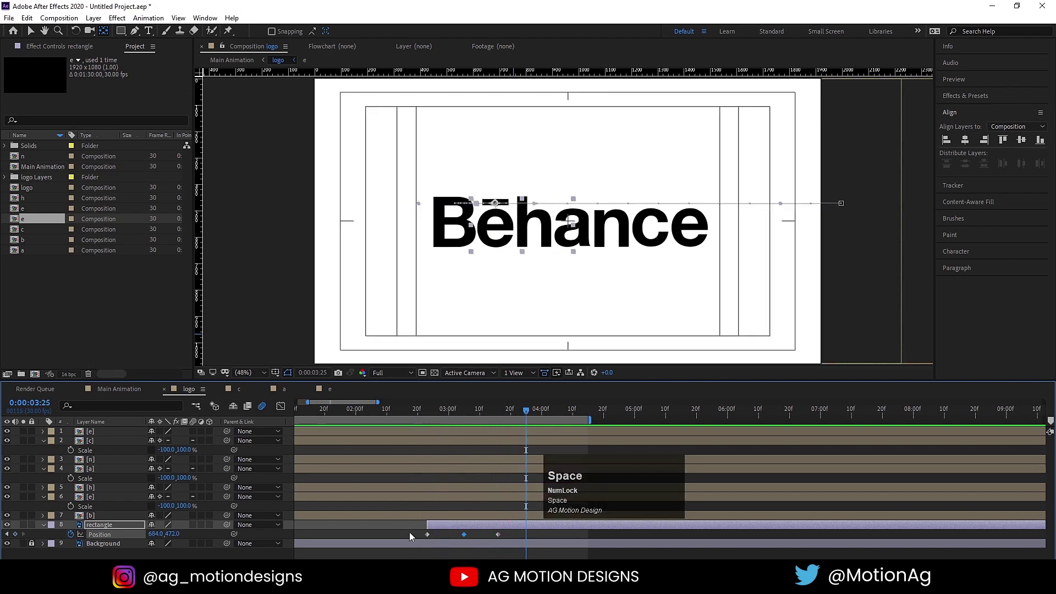
Apply Easy Ease to the Position keyframes and steepen the speed curve in the Graph Editor
{"action": "left_click", "coordinate": [530, 542]}
{"action": "key", "text": "F9"}
{"action": "left_click", "coordinate": [278, 408]}
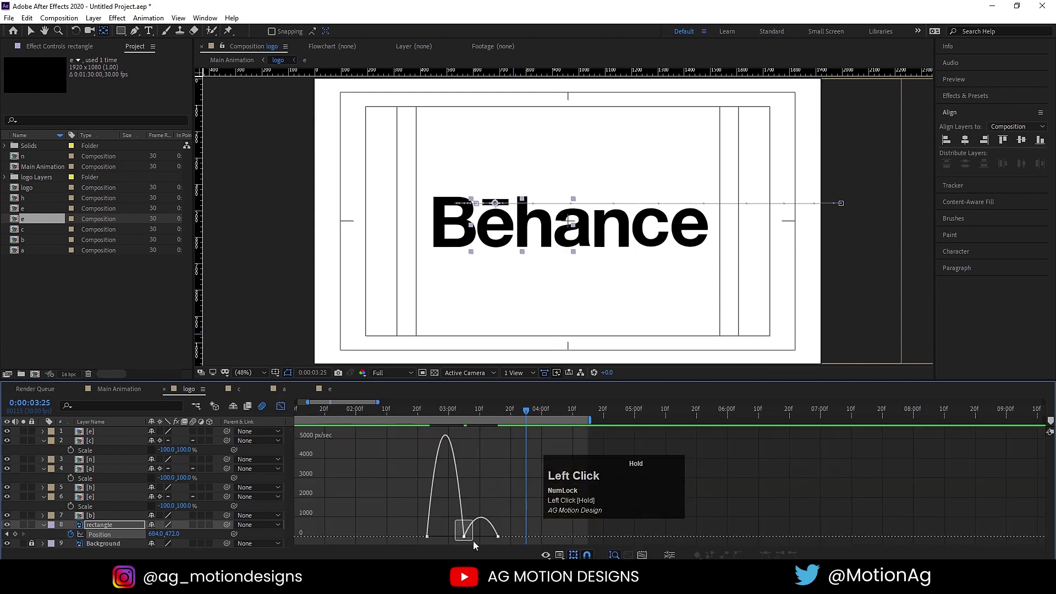
{"action": "key", "text": "="}
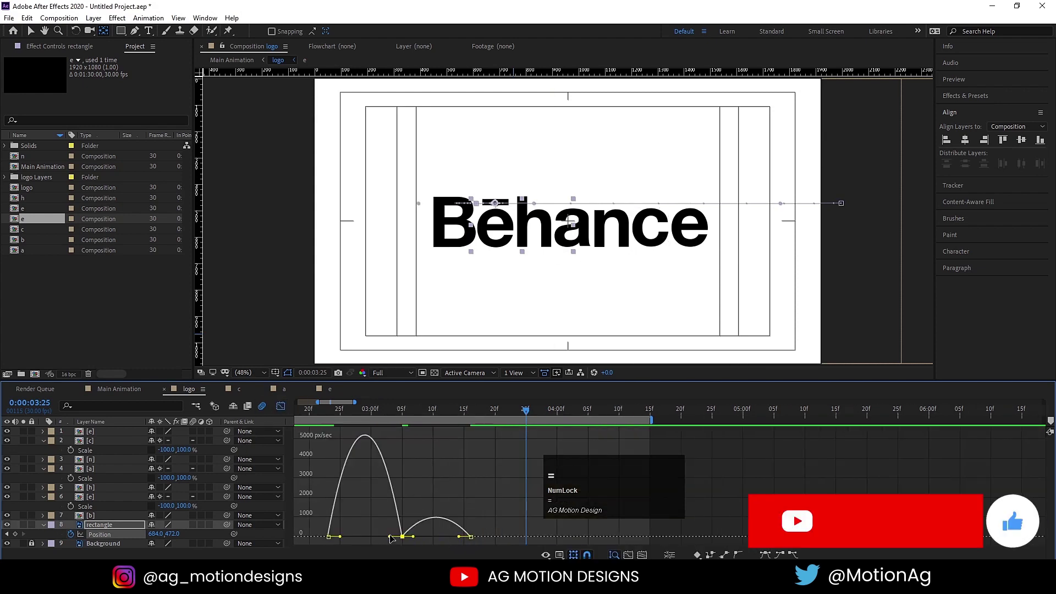
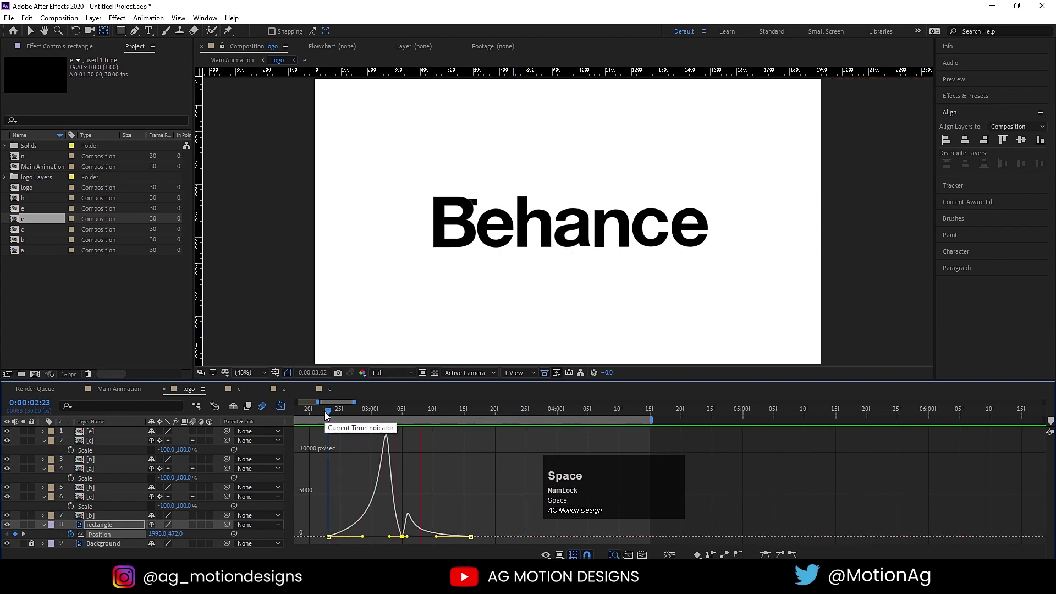
{"action": "left_click", "coordinate": [329, 417]}
{"action": "key", "text": "space"}
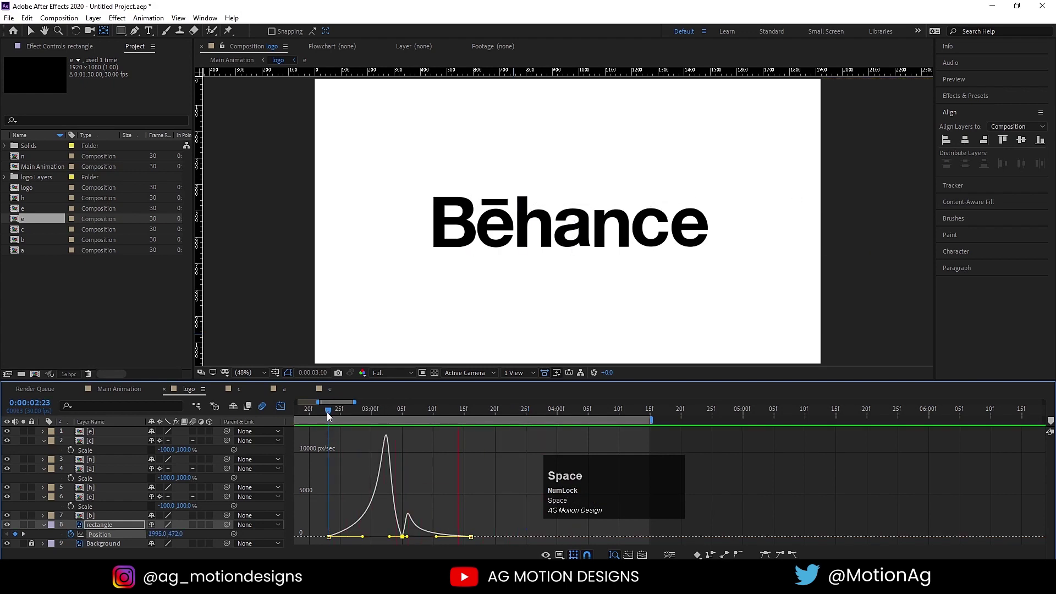
{"action": "left_click_drag", "start_coordinate": [283, 410], "coordinate": [89, 529]}
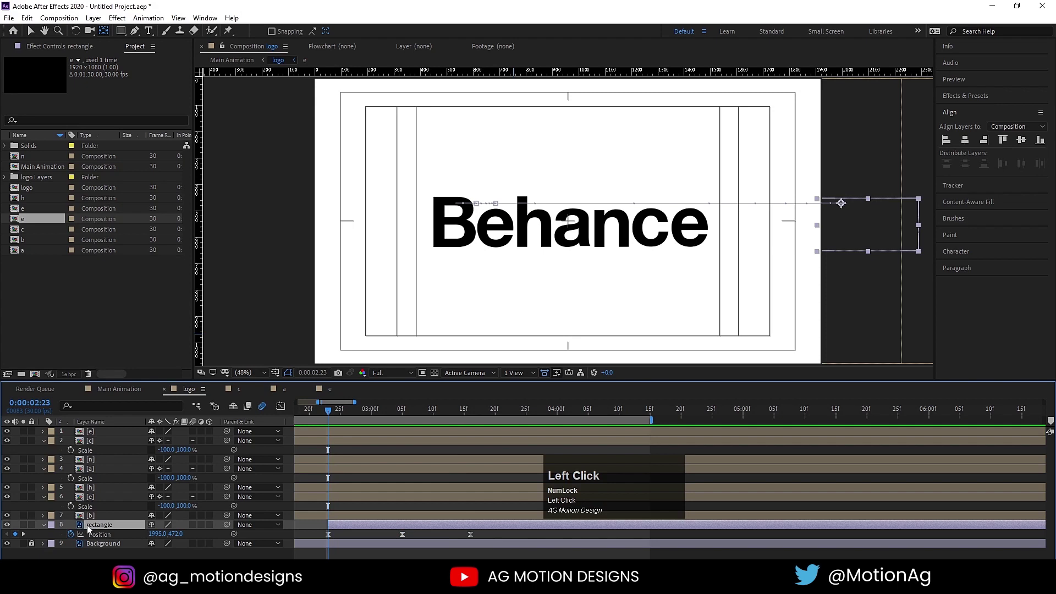
Pre-compose the rectangle as 'rectangle Comp 1', moving all attributes into the new composition
{"action": "key", "text": "ctrl+shift+c"}
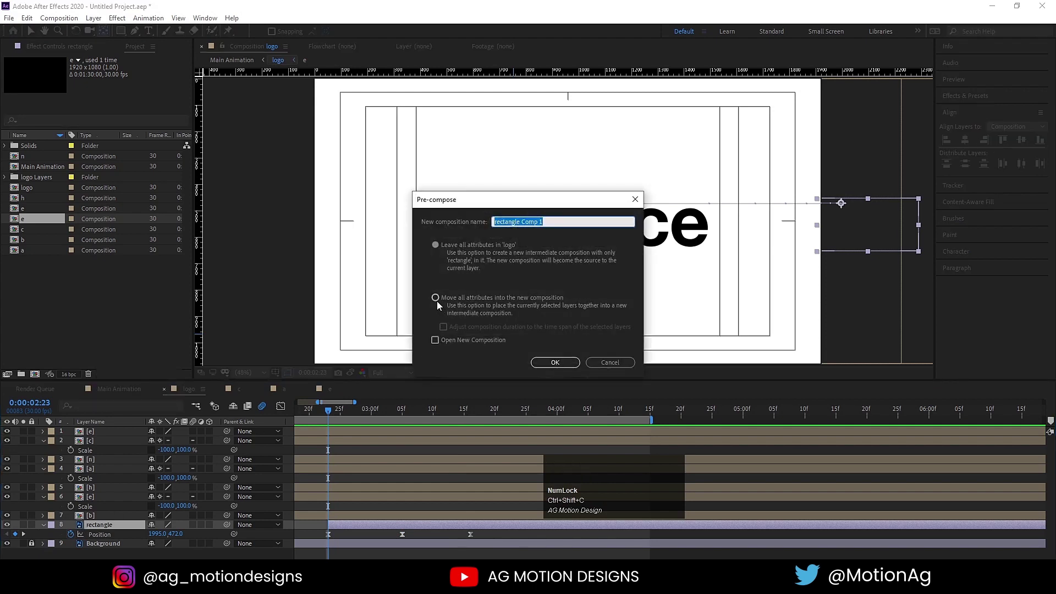
{"action": "left_click", "coordinate": [440, 302]}
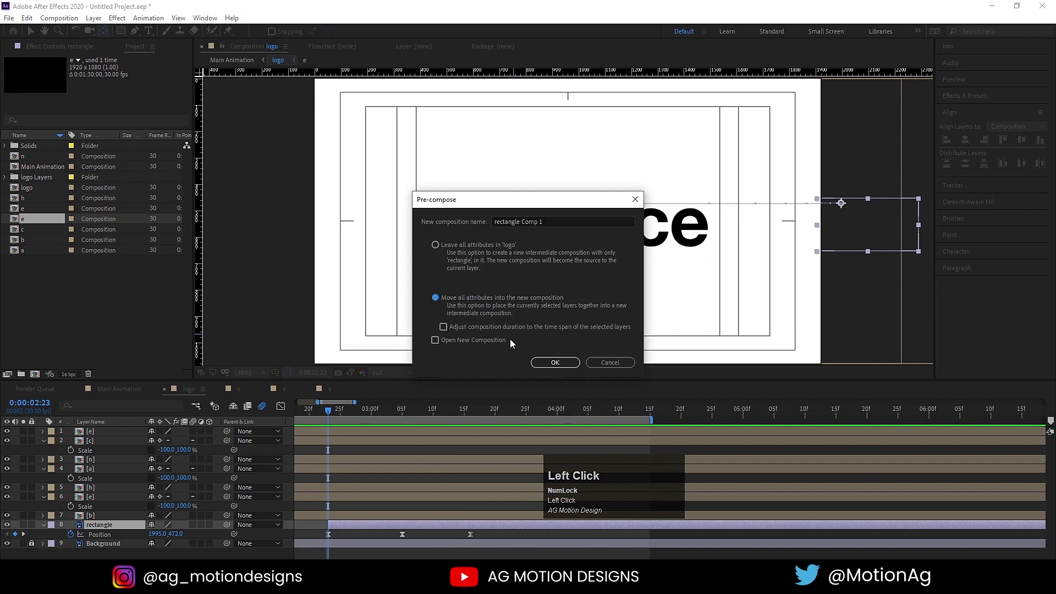
{"action": "key", "text": "space"}
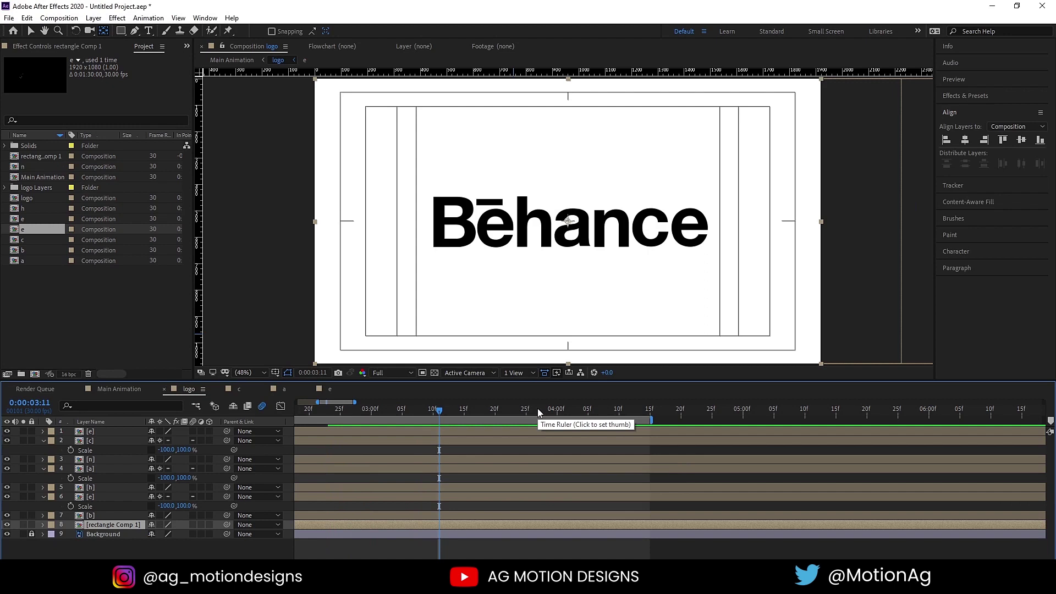
{"action": "key", "text": "space"}
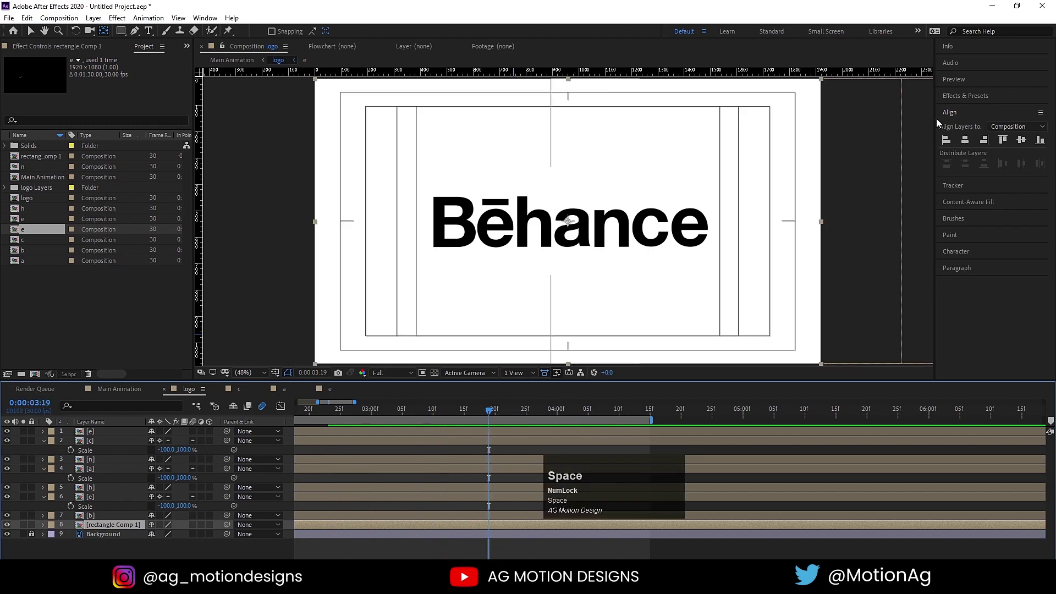
Apply Echo to rectangle Comp 1 with 10 echoes and Echo Time -0.003
{"action": "left_click", "coordinate": [966, 89]}
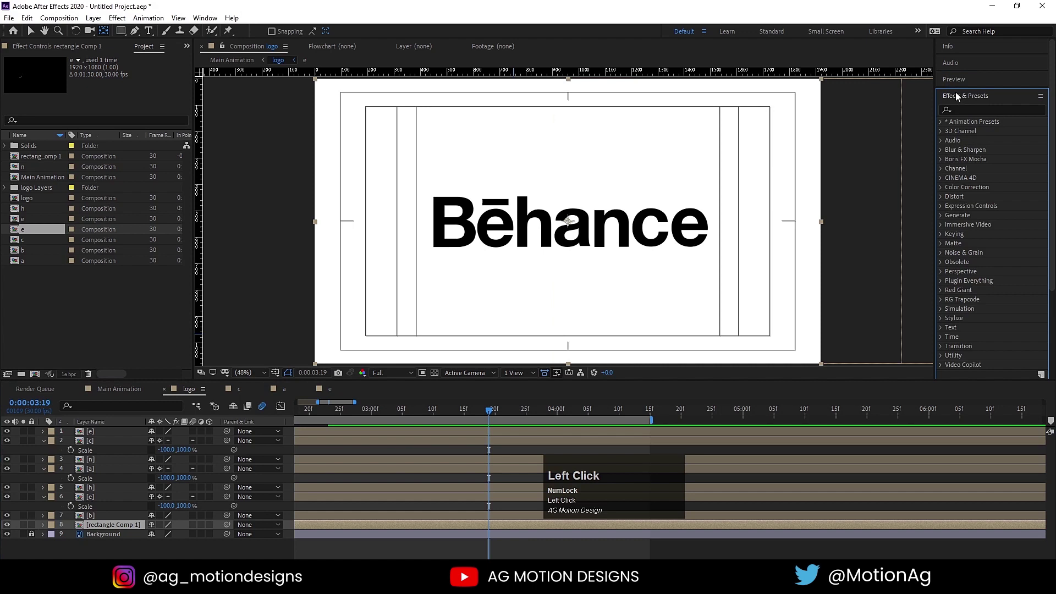
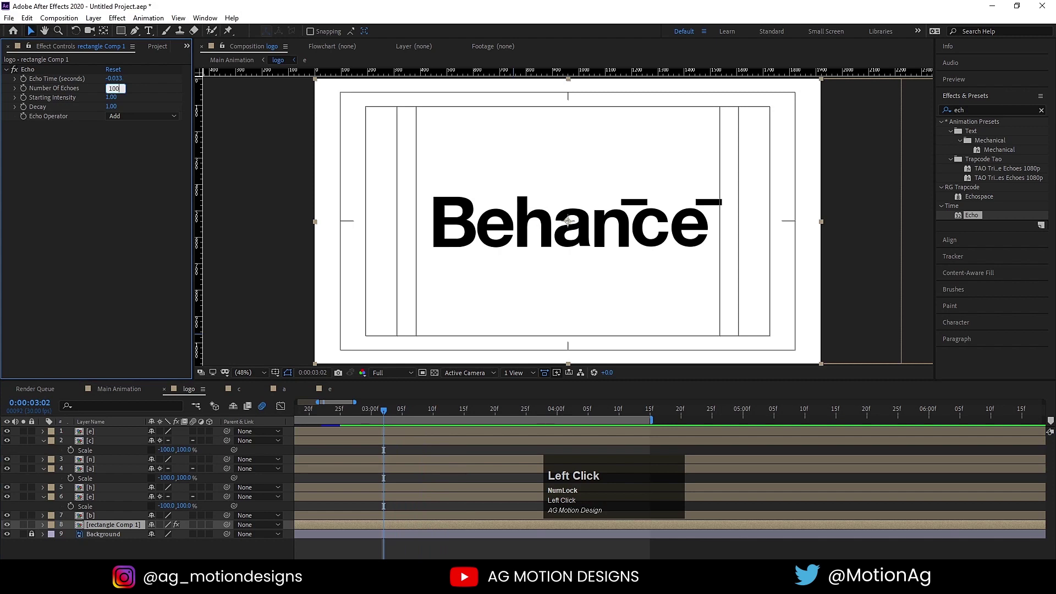
{"action": "key", "text": "Return"}
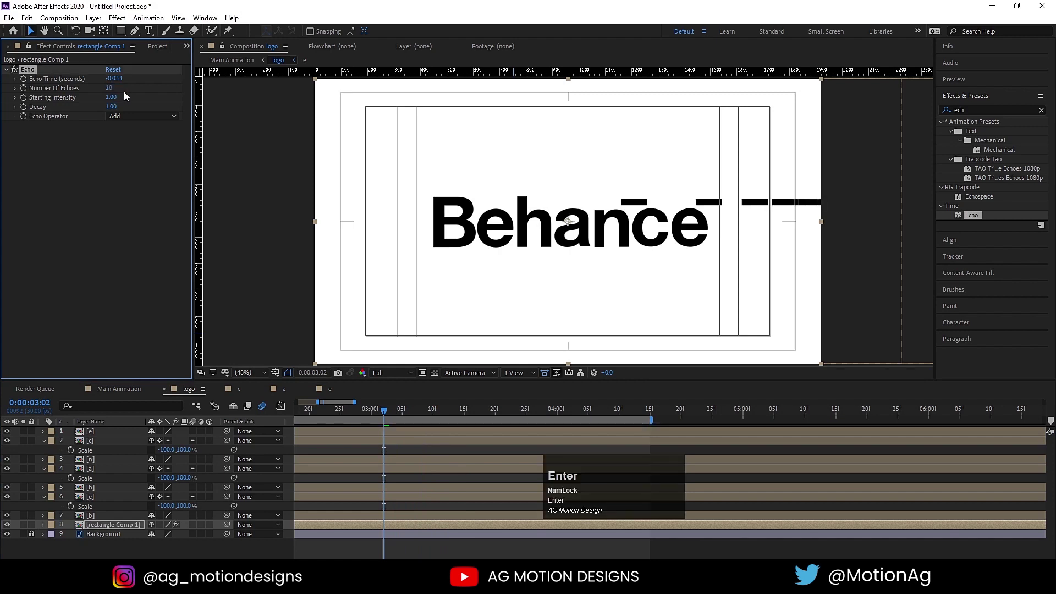
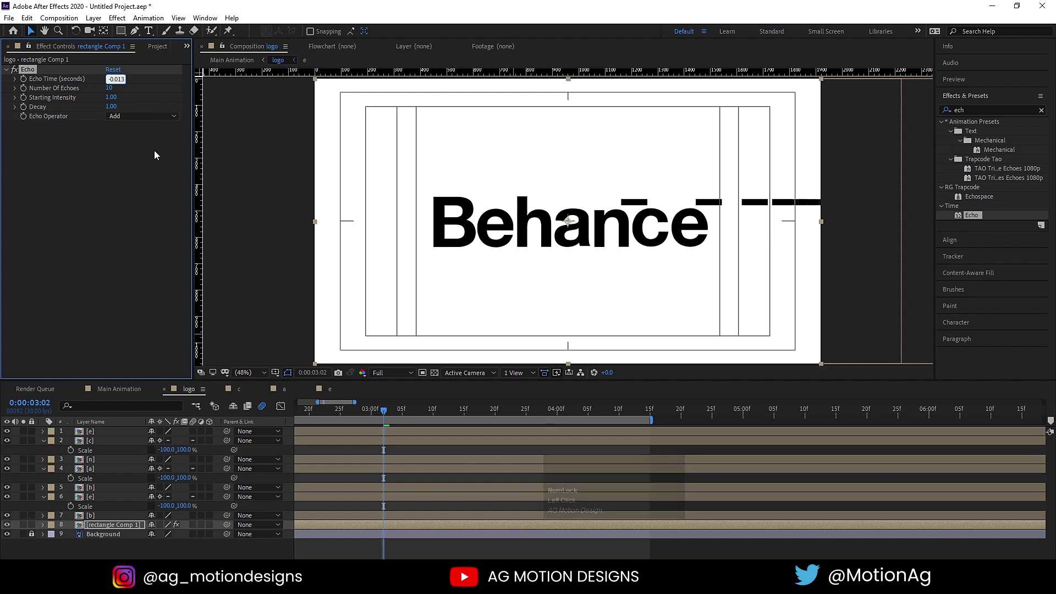
{"action": "left_click", "coordinate": [158, 187]}
{"action": "key", "text": "-"}
{"action": "key", "text": "-"}
{"action": "left_click", "coordinate": [127, 88]}
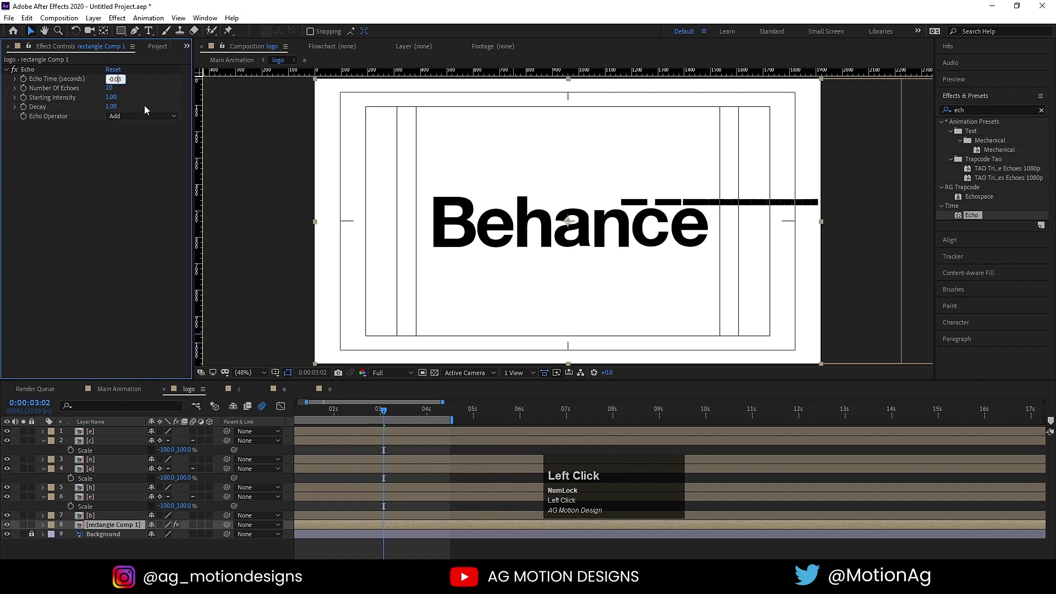
{"action": "key", "text": "space"}
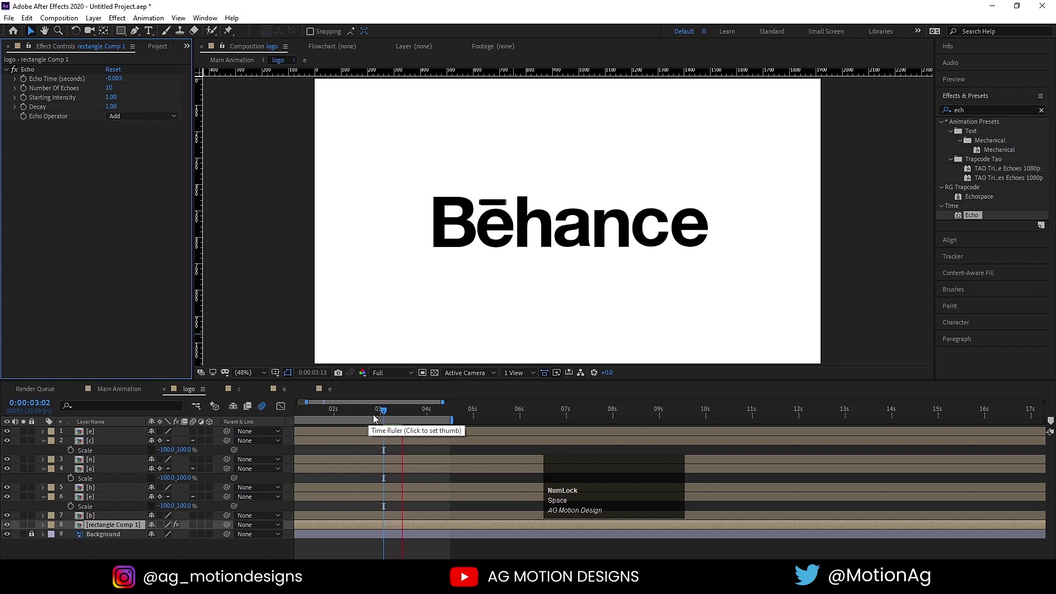
Preview the echo trail and try raising Number Of Echoes to 30
{"action": "key", "text": "space"}
{"action": "key", "text": "-"}
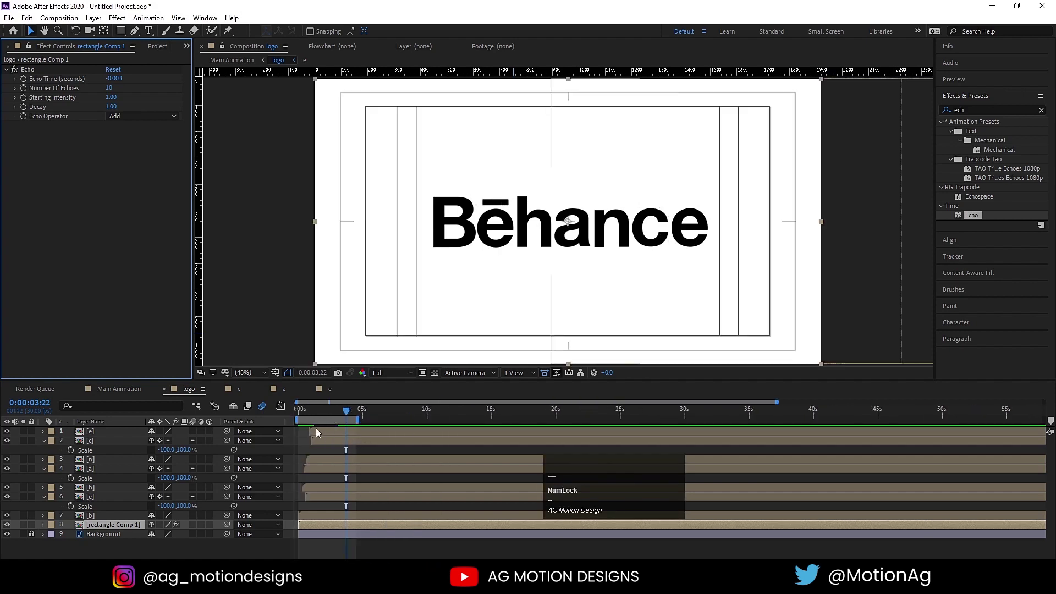
{"action": "left_click", "coordinate": [310, 411]}
{"action": "key", "text": "space"}
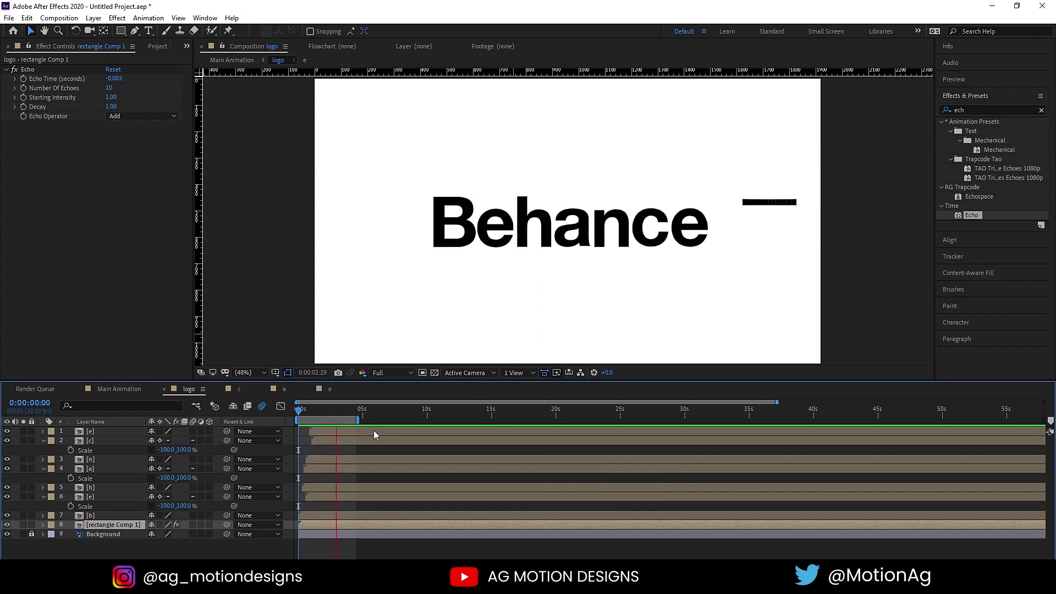
{"action": "key", "text": "space"}
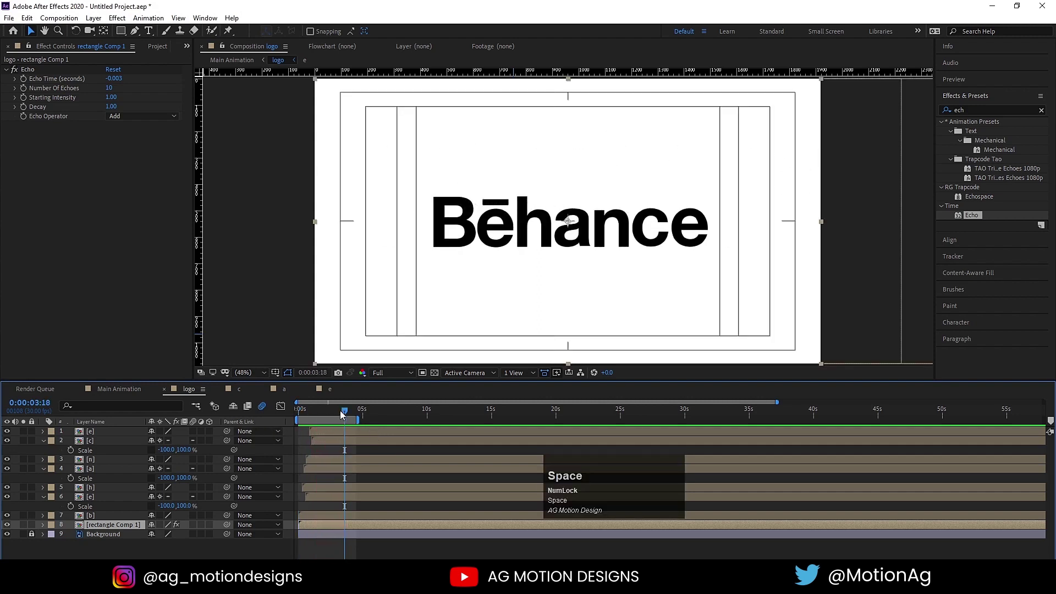
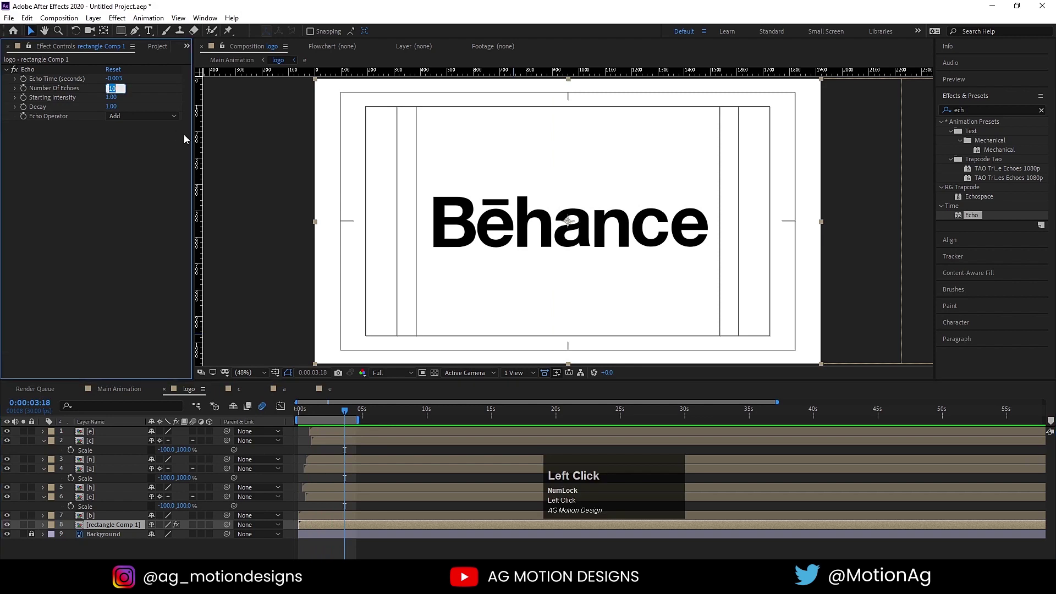
{"action": "key", "text": "Return"}
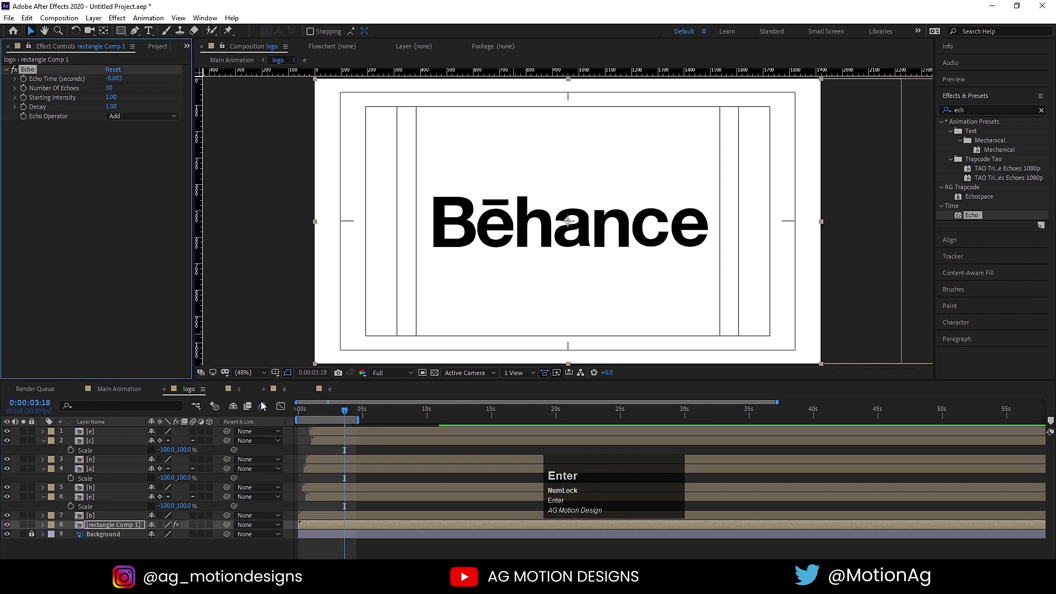
{"action": "left_click", "coordinate": [325, 417]}
{"action": "key", "text": "space"}
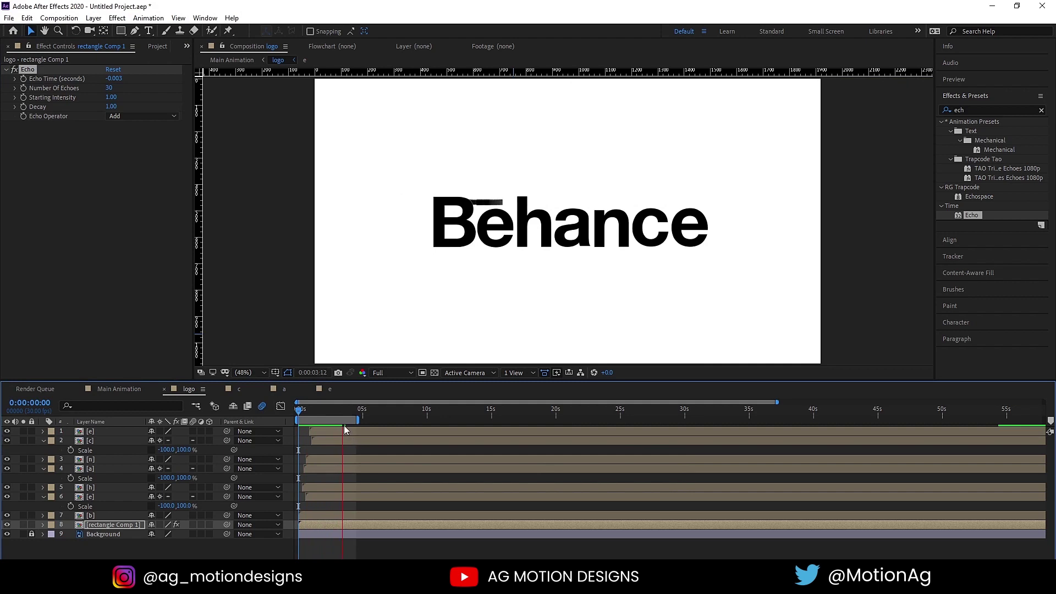
{"action": "key", "text": "space"}
Set the echoes back to 10 and preview the bar landing with its trail
{"action": "left_click", "coordinate": [299, 417]}
{"action": "key", "text": "space"}
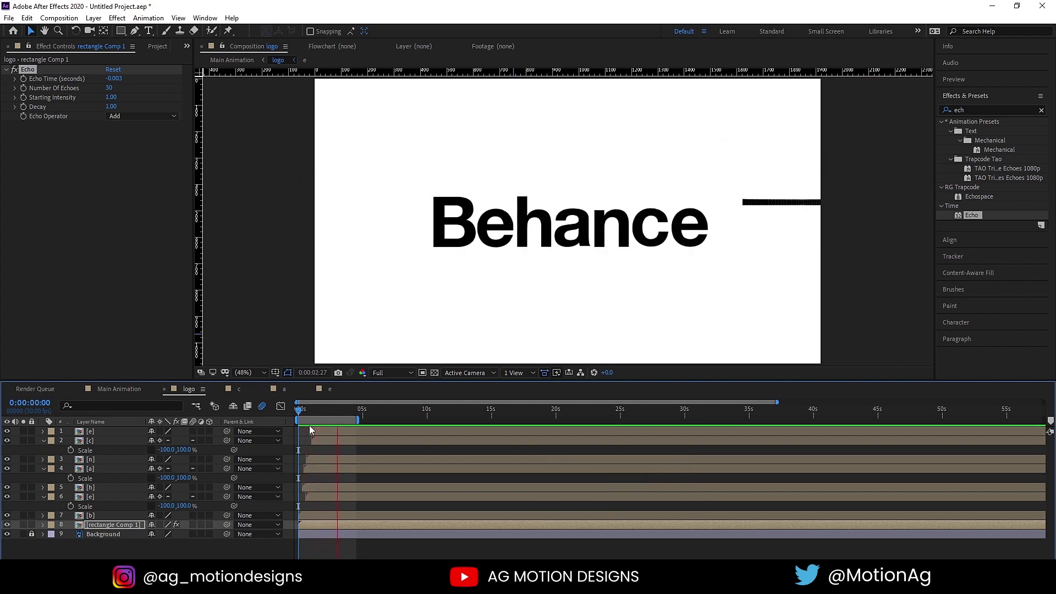
{"action": "key", "text": "space"}
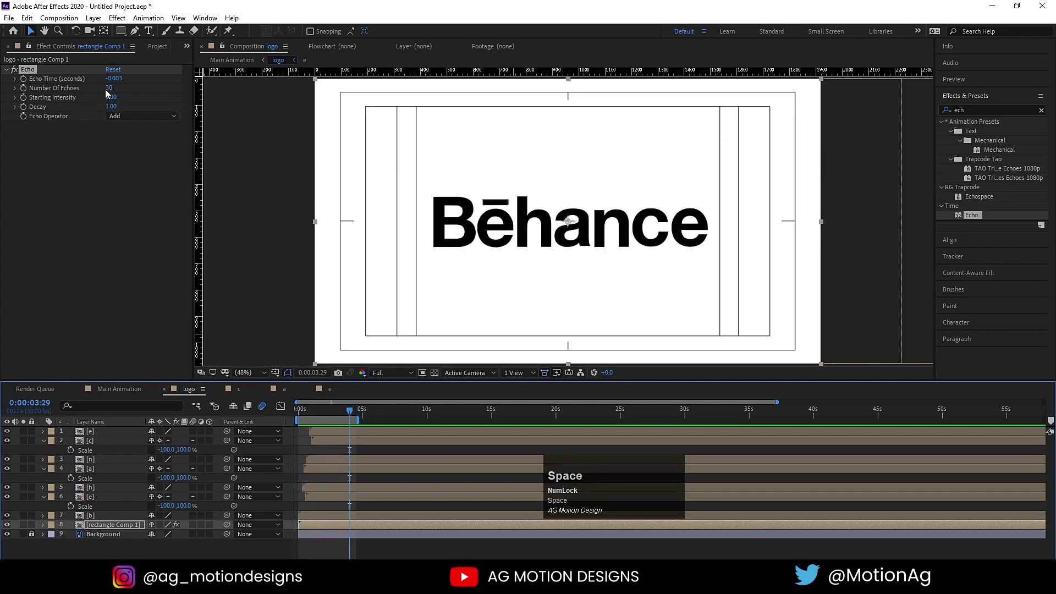
{"action": "left_click", "coordinate": [109, 90]}
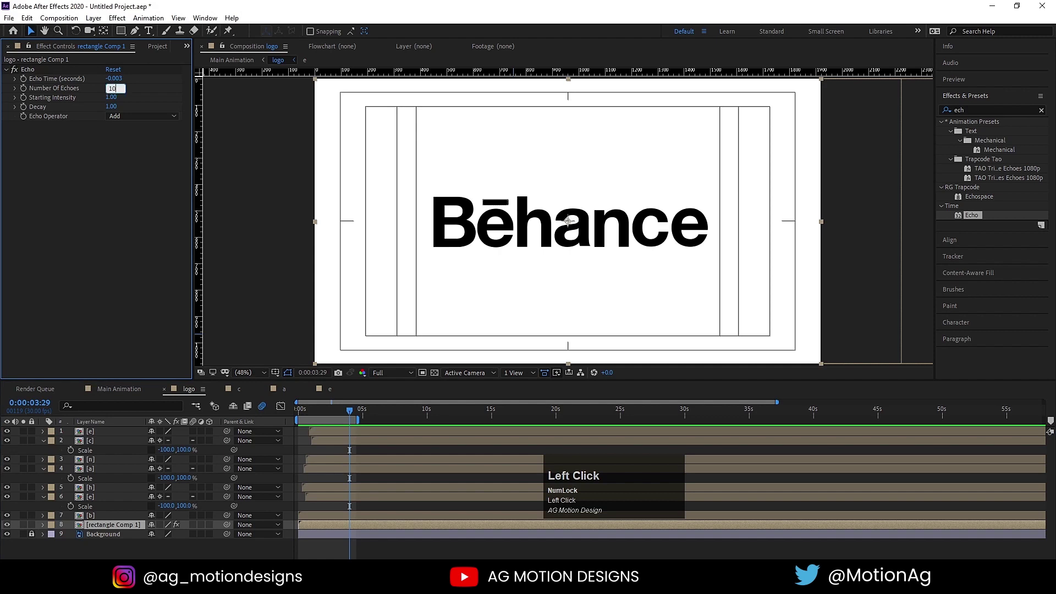
{"action": "key", "text": "Return"}
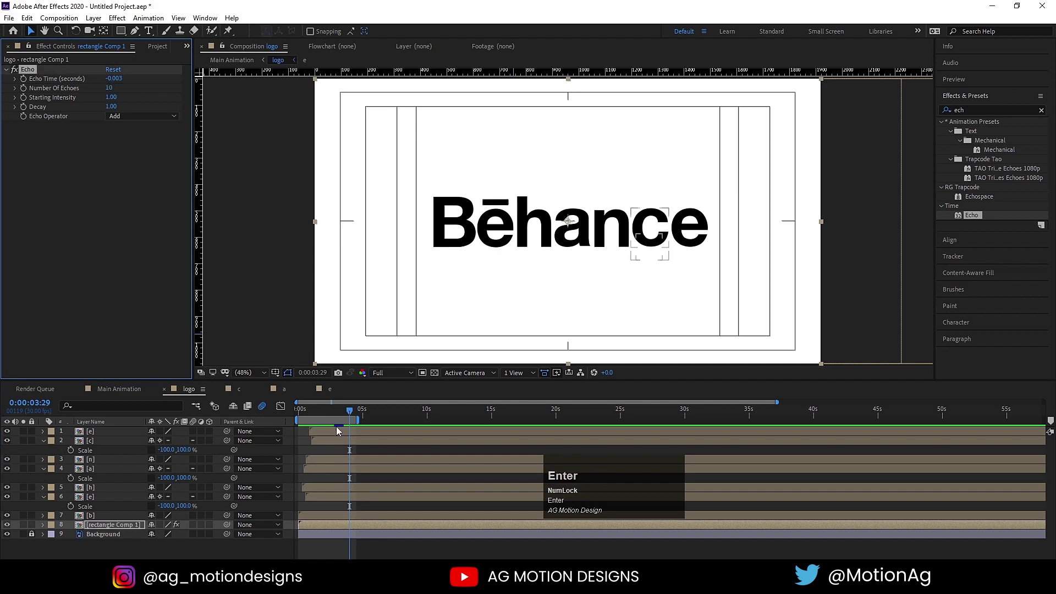
{"action": "left_click", "coordinate": [333, 415]}
{"action": "key", "text": "space"}
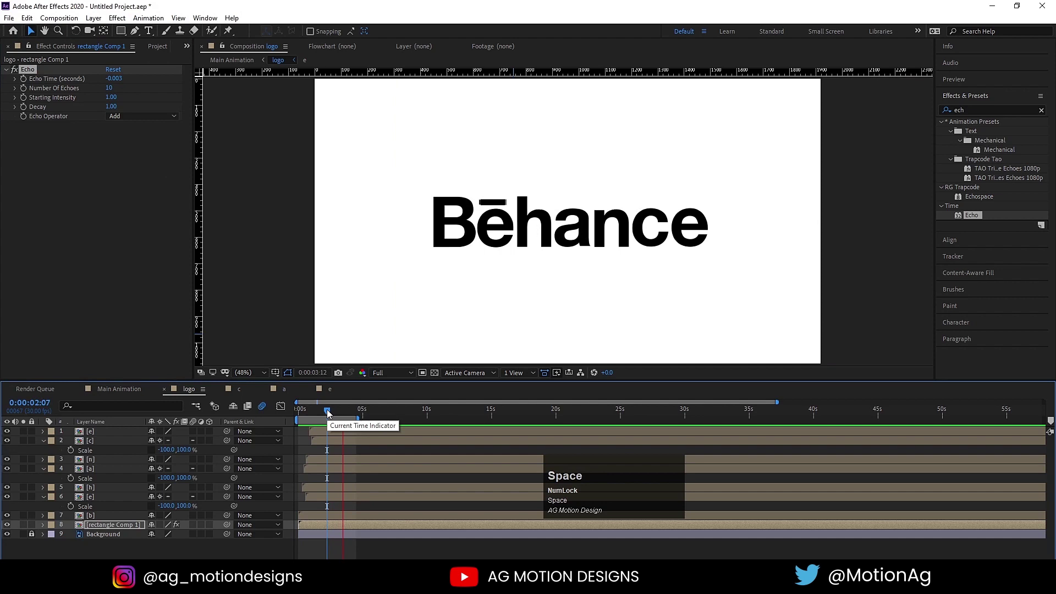
Reveal the b letter's Rotation and keyframe a brief negative tilt around the three-second mark
{"action": "key", "text": "="}
{"action": "left_click_drag", "start_coordinate": [346, 415], "coordinate": [115, 521]}
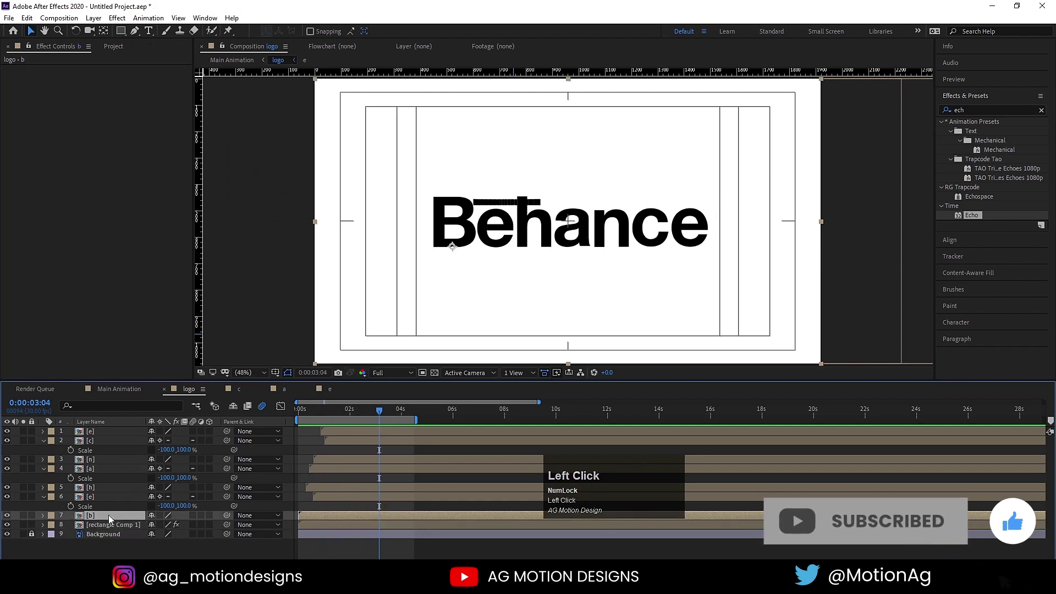
{"action": "key", "text": "r"}
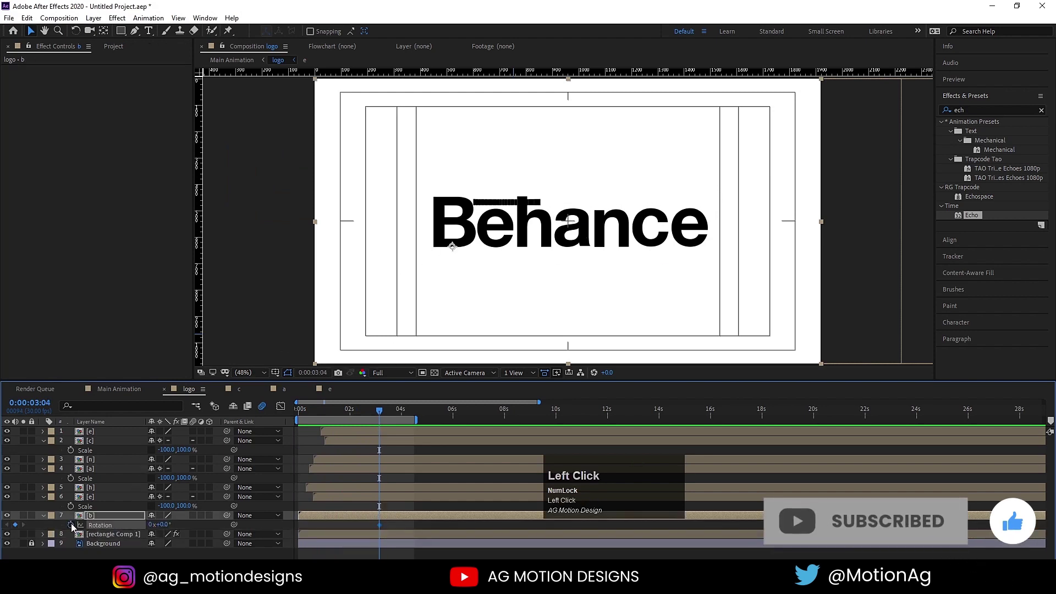
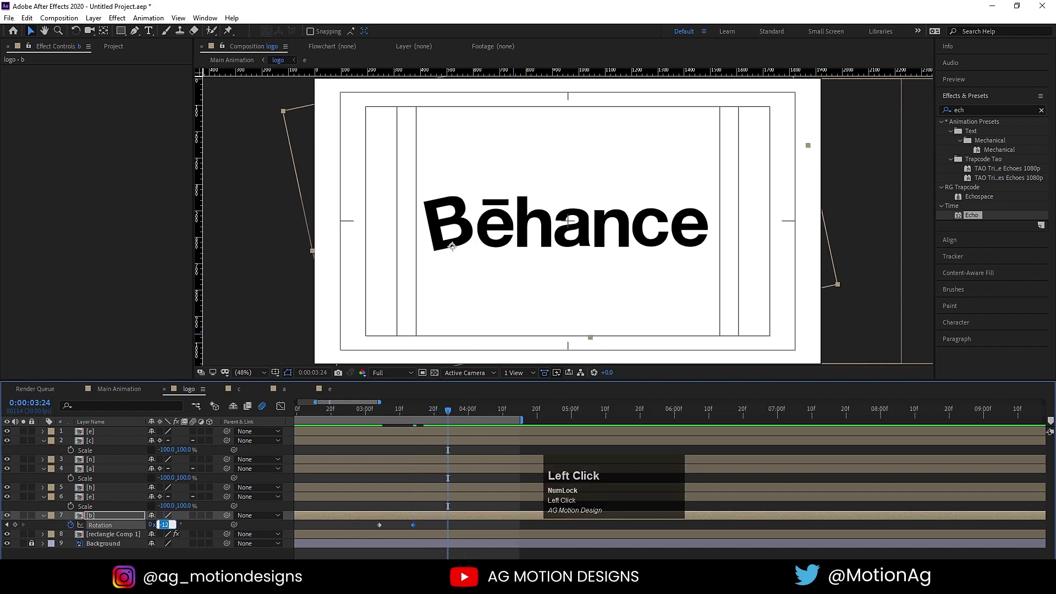
{"action": "key", "text": "Return"}
{"action": "left_click", "coordinate": [478, 413]}
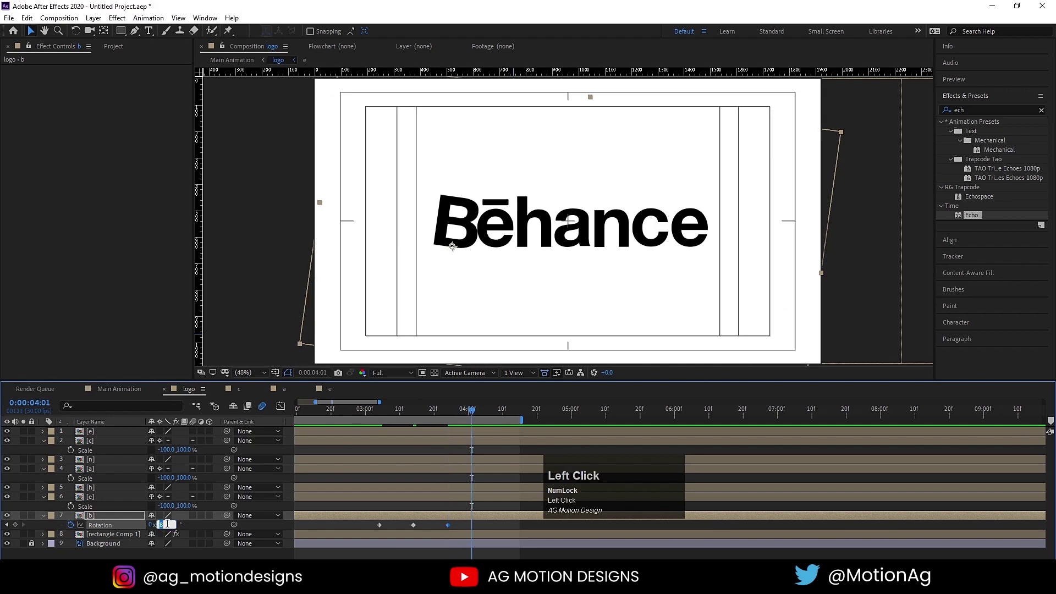
{"action": "key", "text": "-"}
{"action": "key", "text": "Return"}
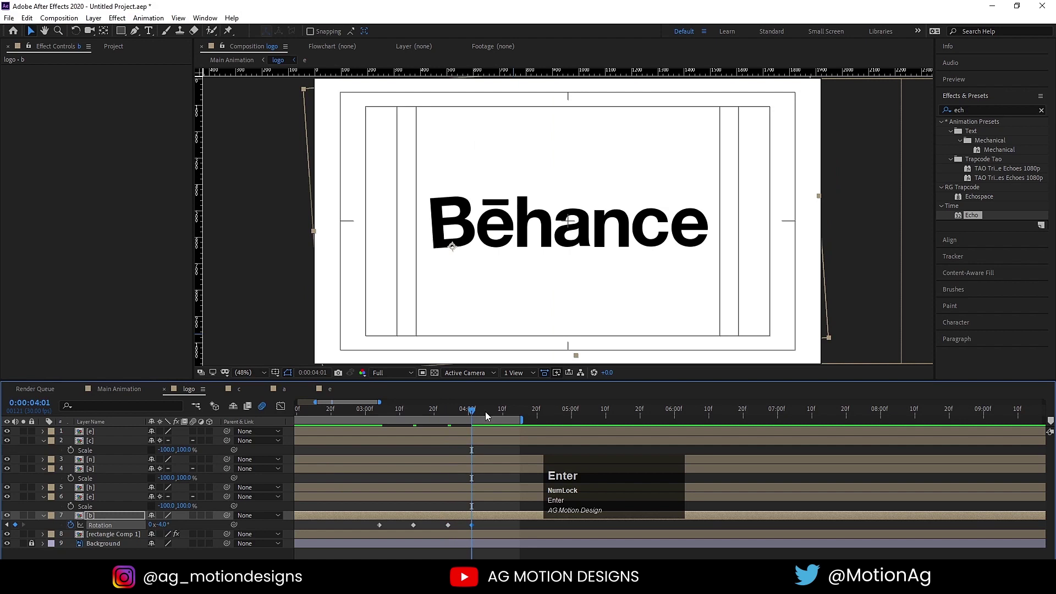
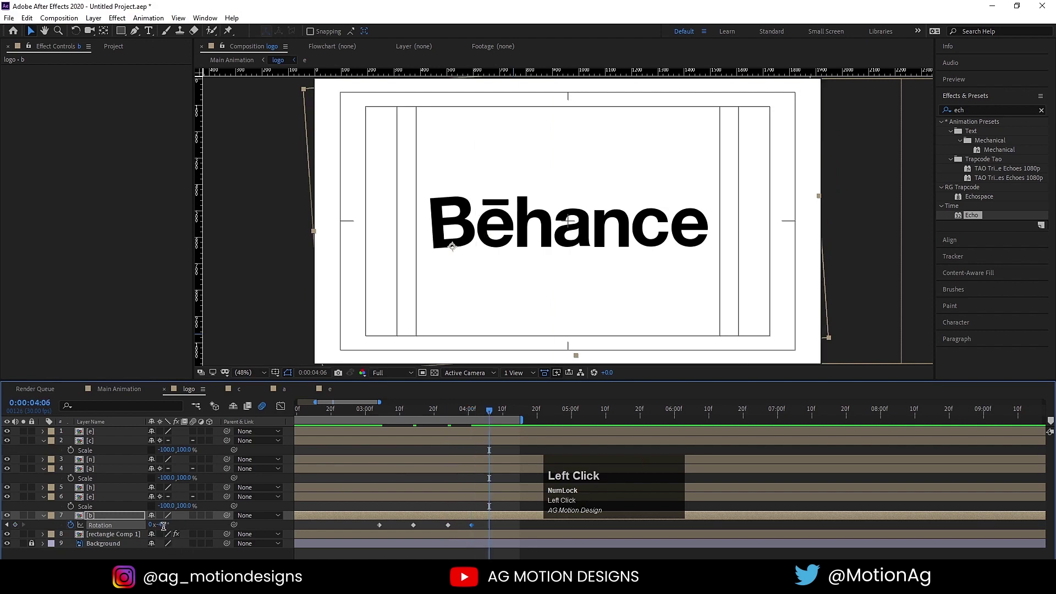
{"action": "key", "text": "Return"}
Ease the b letter's Rotation keyframes and scrub to check the tilt
{"action": "left_click", "coordinate": [372, 416]}
{"action": "key", "text": "space"}
{"action": "left_click", "coordinate": [367, 531]}
{"action": "key", "text": "F9"}
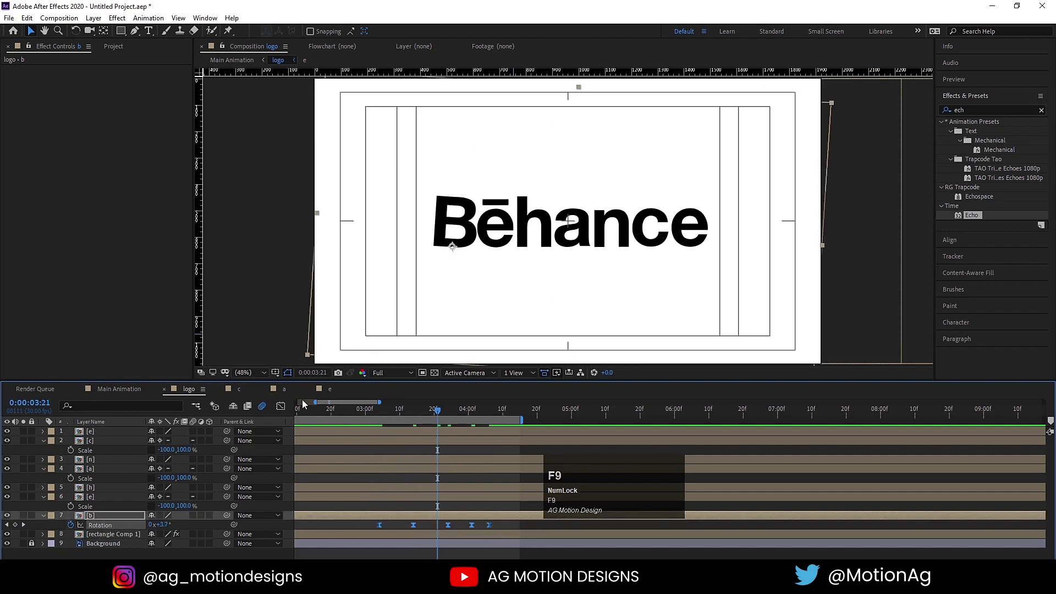
{"action": "left_click", "coordinate": [393, 420]}
{"action": "key", "text": "space"}
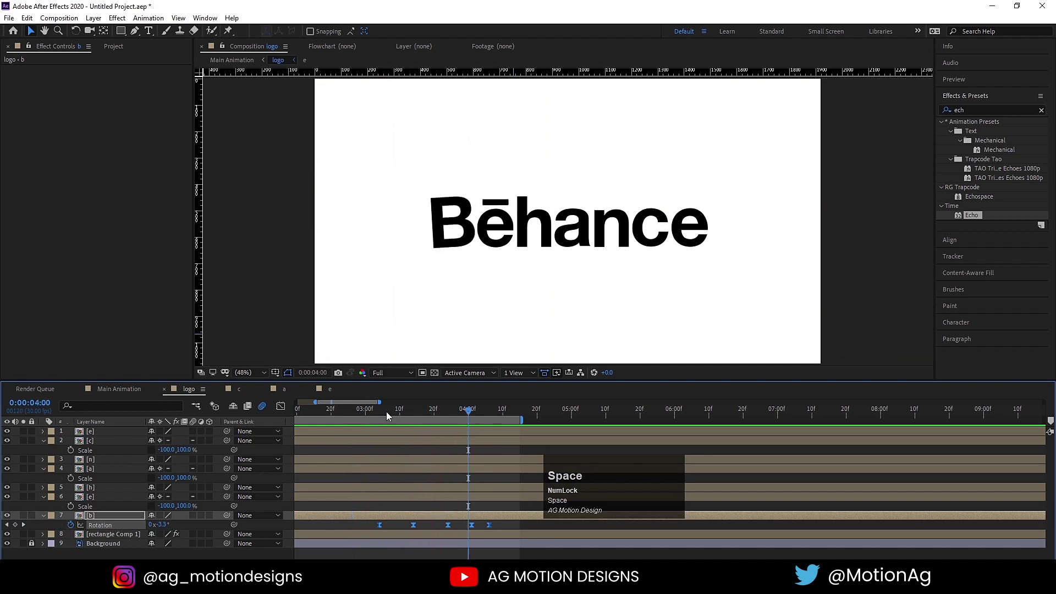
{"action": "left_click", "coordinate": [392, 417]}
{"action": "key", "text": "space"}
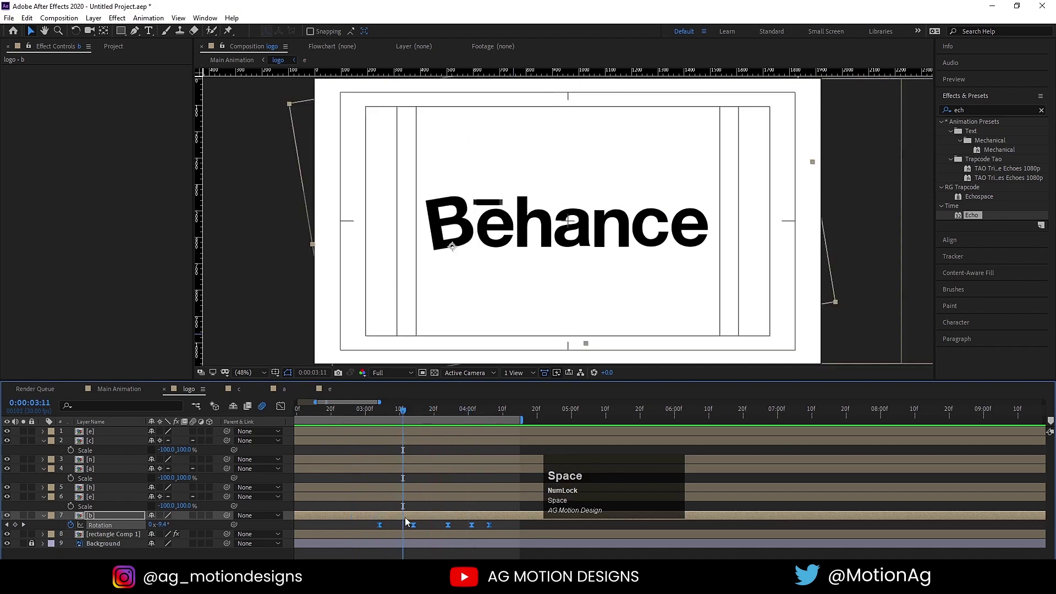
Slide the Rotation keyframes slightly later and preview the b letter wobble
{"action": "left_click_drag", "start_coordinate": [411, 531], "coordinate": [437, 530]}
{"action": "key", "text": "space"}
{"action": "left_click", "coordinate": [381, 414]}
{"action": "key", "text": "space"}
{"action": "left_click", "coordinate": [381, 415]}
{"action": "key", "text": "space"}
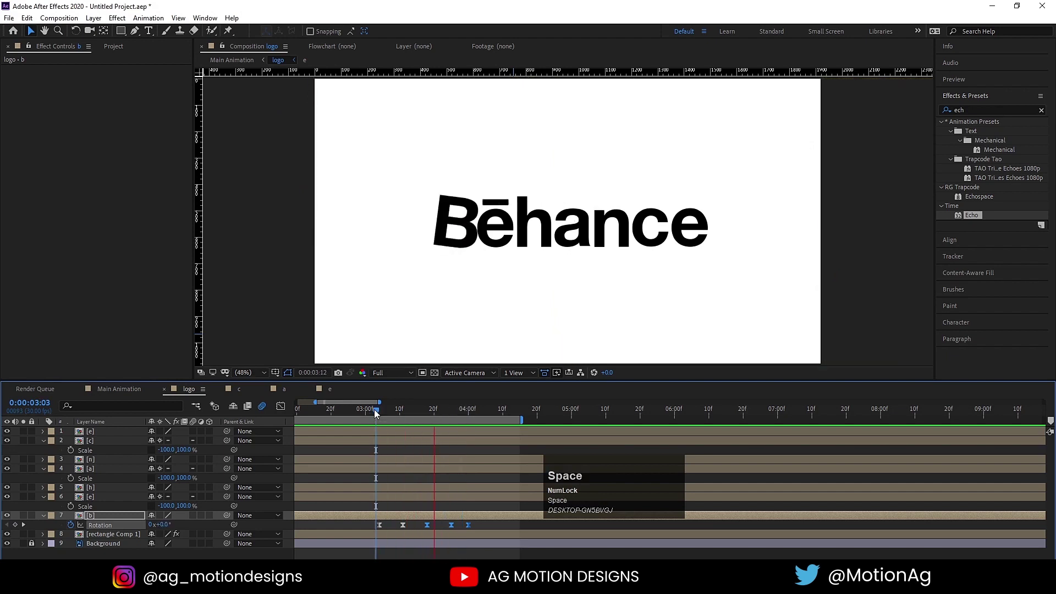
{"action": "key", "text": "-"}
{"action": "key", "text": "-"}
Step through the Rotation keyframes and fine-tune the b letter's settling angle
{"action": "left_click", "coordinate": [362, 414]}
{"action": "key", "text": "space"}
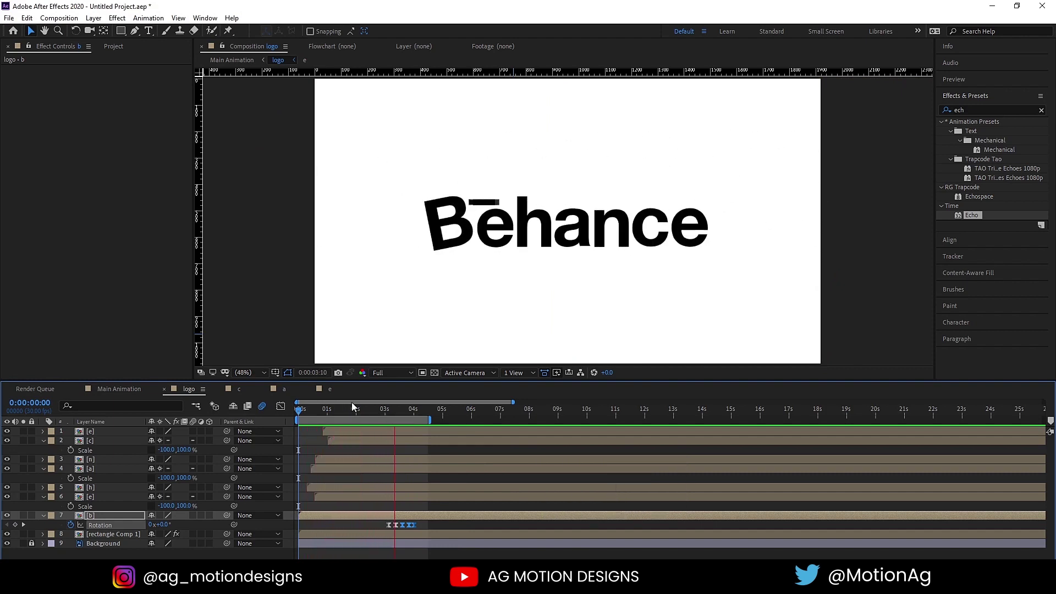
{"action": "key", "text": "space"}
{"action": "left_click", "coordinate": [394, 416]}
{"action": "key", "text": "space"}
{"action": "left_click", "coordinate": [394, 416]}
{"action": "key", "text": "k"}
{"action": "key", "text": "k"}
{"action": "left_click", "coordinate": [199, 530]}
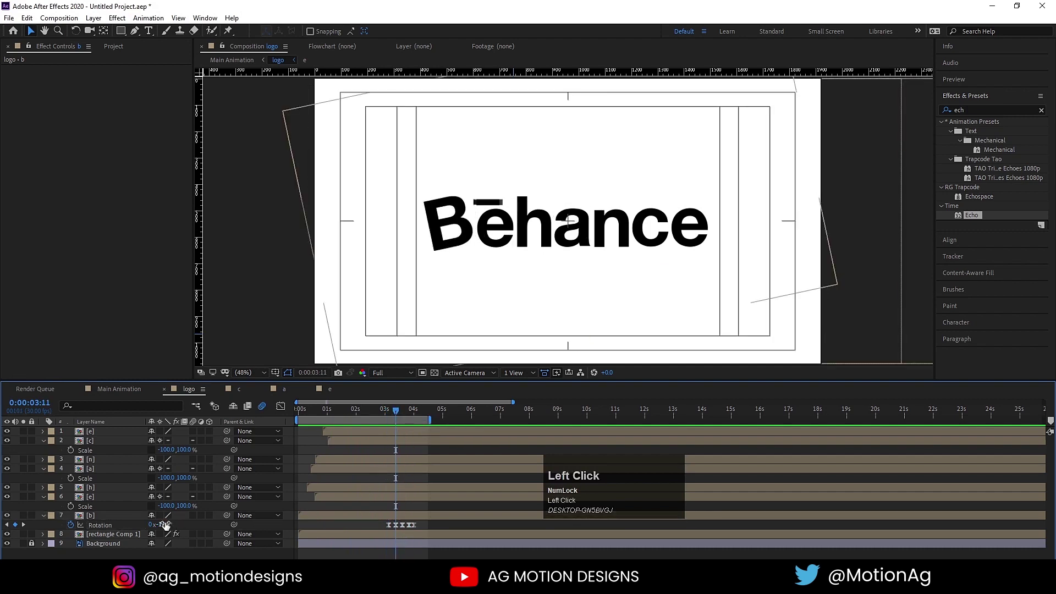
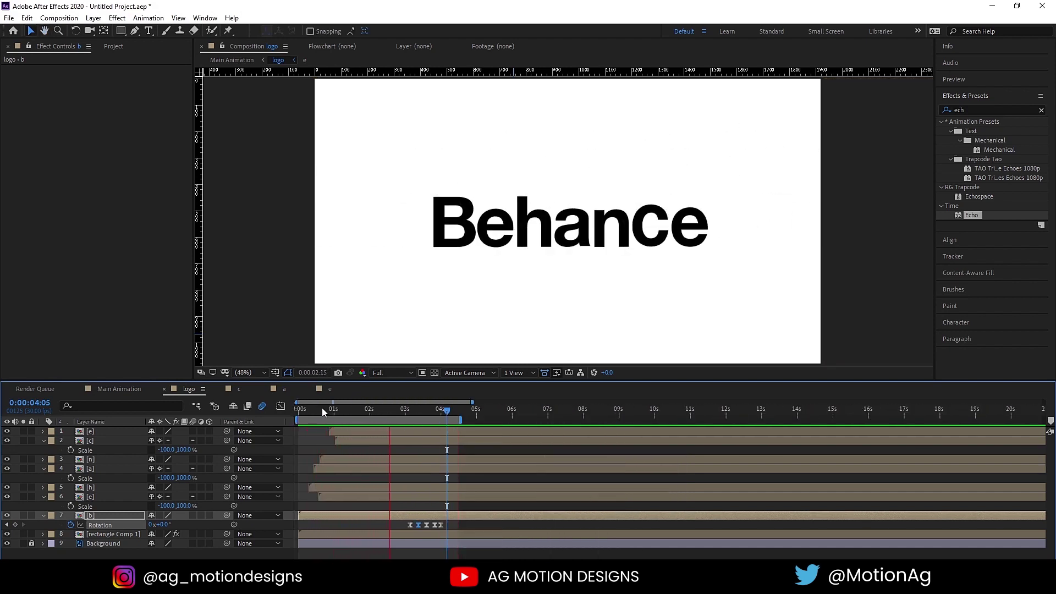
Select every letter layer and the rectangle Comp 1, leaving the Background layer unselected
{"action": "key", "text": "space"}
{"action": "left_click", "coordinate": [305, 441]}
{"action": "key", "text": "u"}
{"action": "left_click", "coordinate": [99, 494]}
{"action": "left_click", "coordinate": [91, 428]}
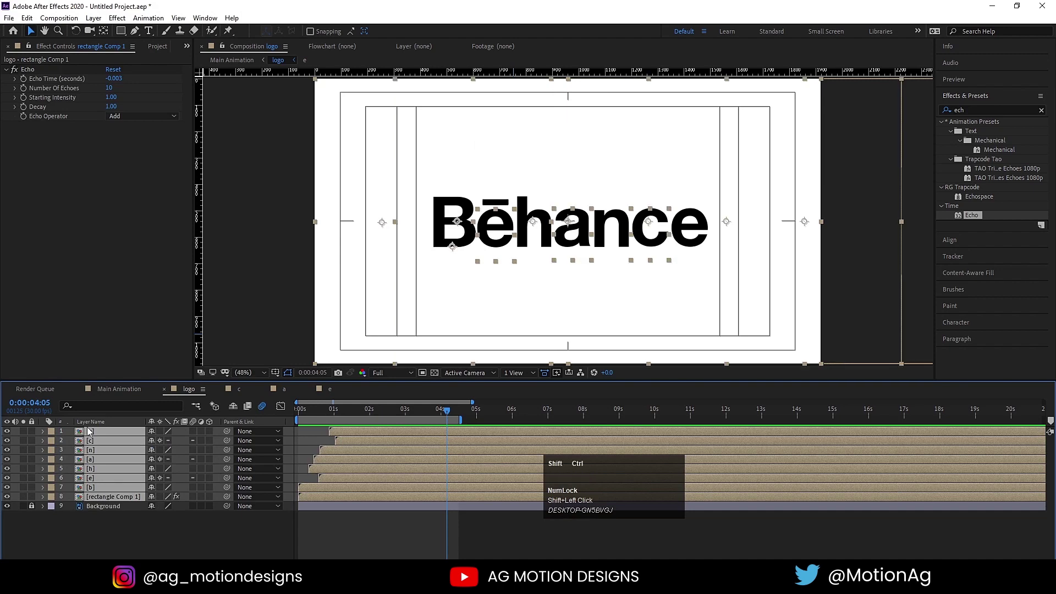
Pre-compose the selected layers into a new precomp named 'Logo Animation'
{"action": "key", "text": "ctrl+shift+c"}
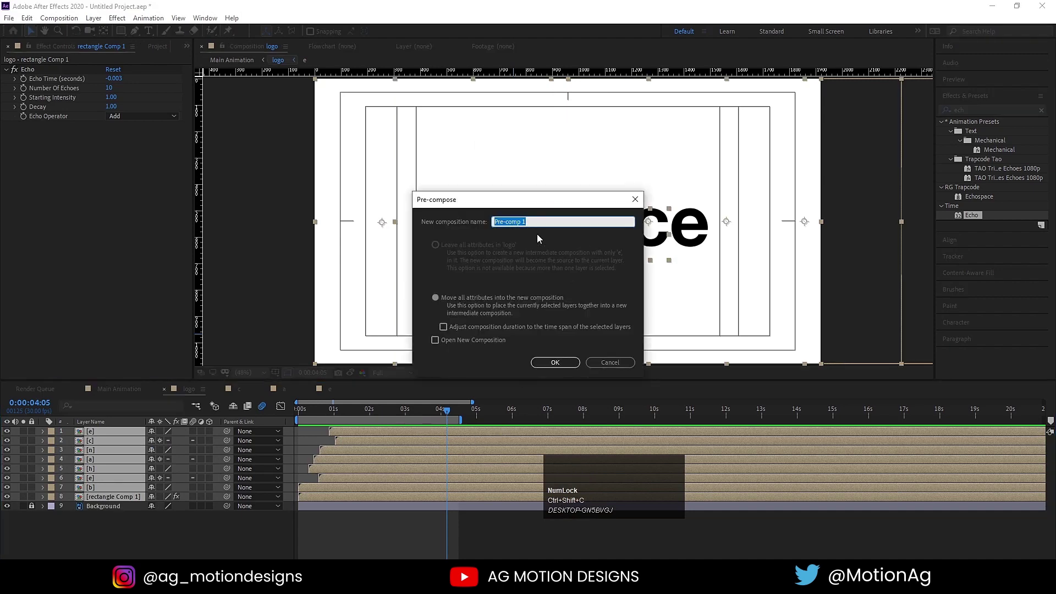
{"action": "type", "text": "ogo"}
{"action": "key", "text": "space"}
{"action": "type", "text": "imation"}
{"action": "key", "text": "Return"}
{"action": "left_click", "coordinate": [96, 437]}
{"action": "key", "text": "ctrl+a"}
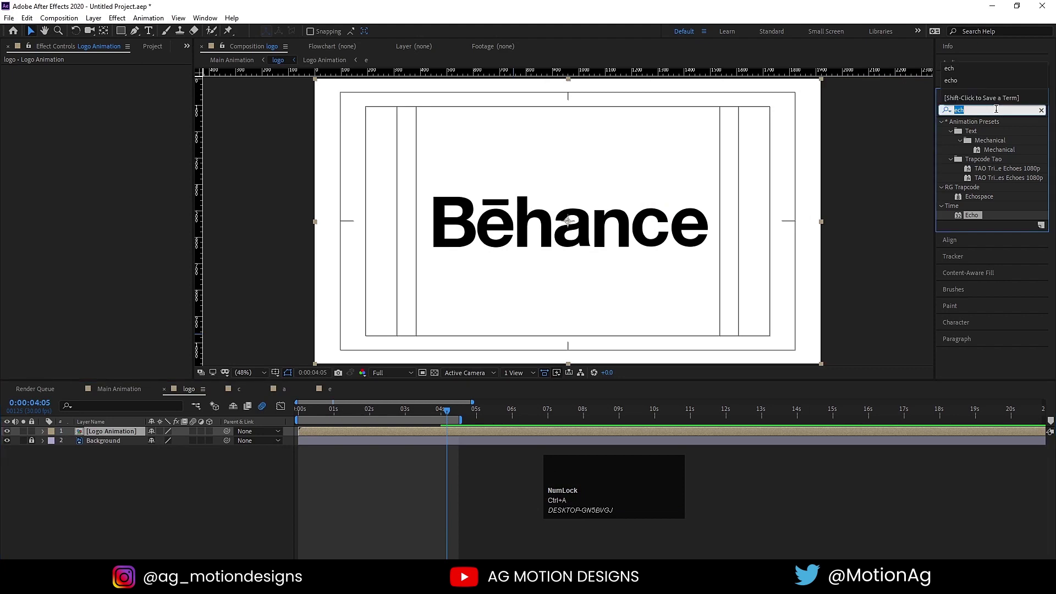
Apply a Fill effect to the Logo Animation precomp with its colour set to black
{"action": "type", "text": "fill"}
{"action": "left_click", "coordinate": [982, 184]}
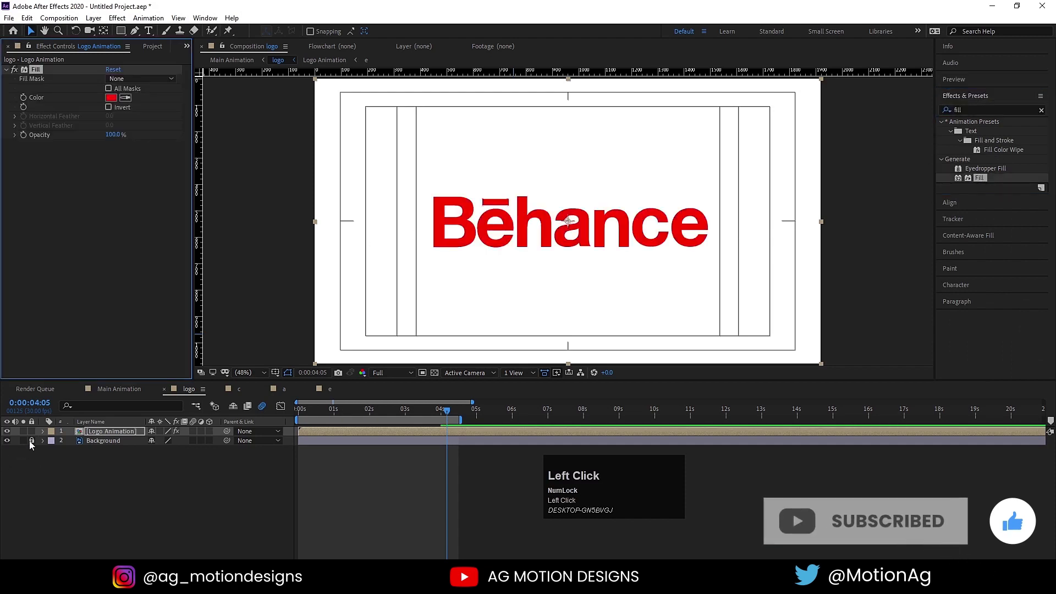
{"action": "left_click", "coordinate": [92, 443]}
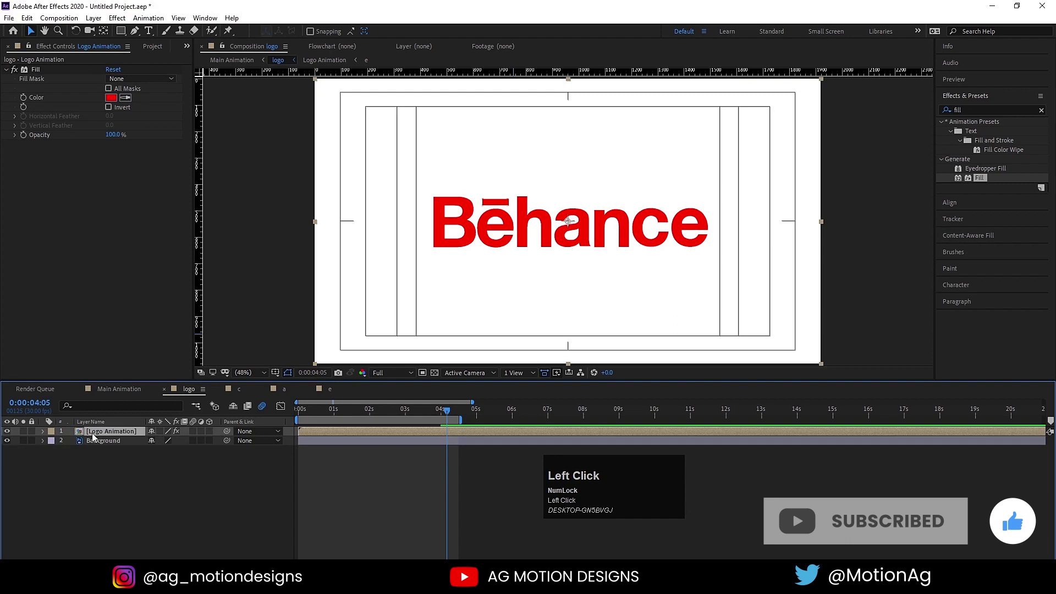
{"action": "left_click_drag", "start_coordinate": [115, 104], "coordinate": [340, 205]}
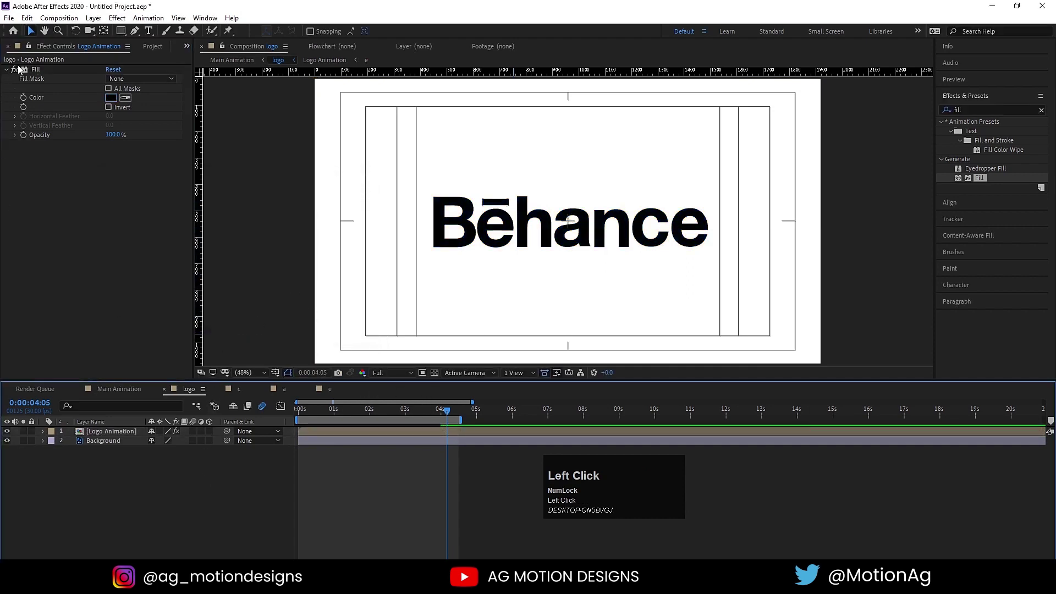
Play back the precomp to watch the letters tumble in and settle into the black Behance wordmark
{"action": "key", "text": "space"}
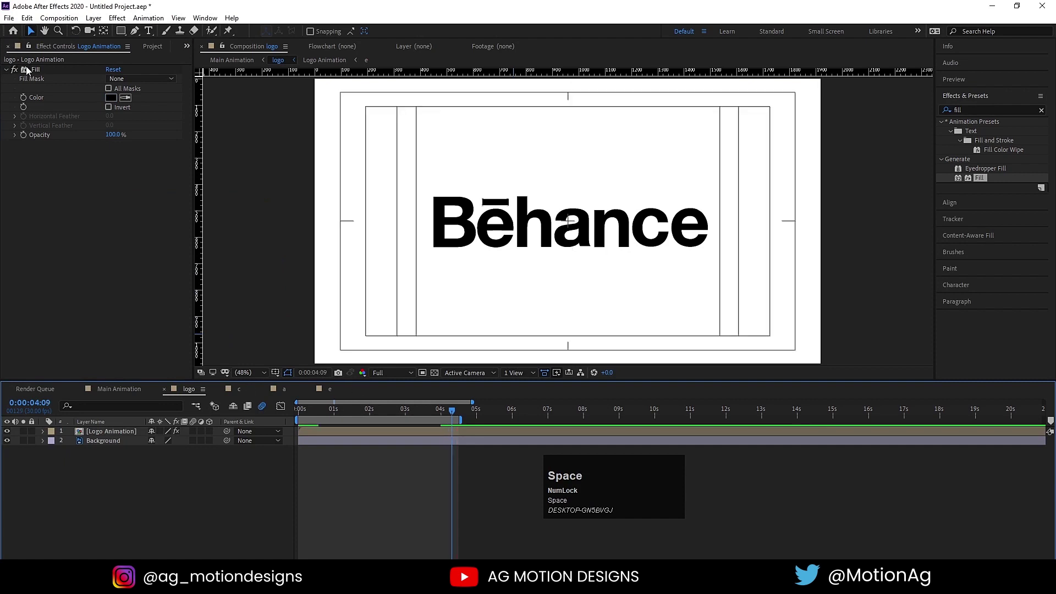
{"action": "left_click", "coordinate": [38, 73]}
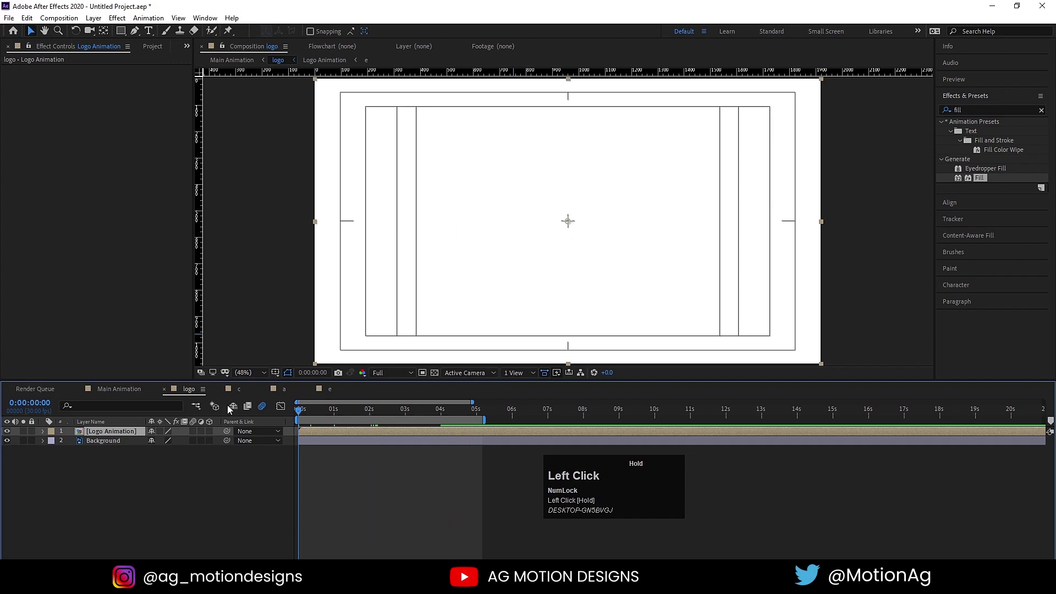
{"action": "key", "text": "space"}
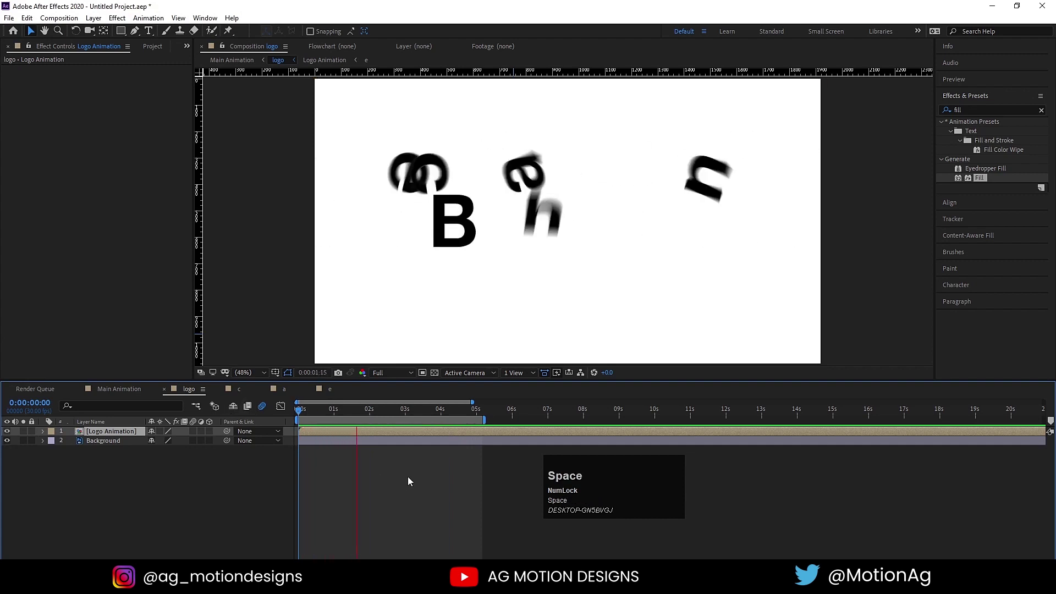
{"action": "key", "text": "space"}
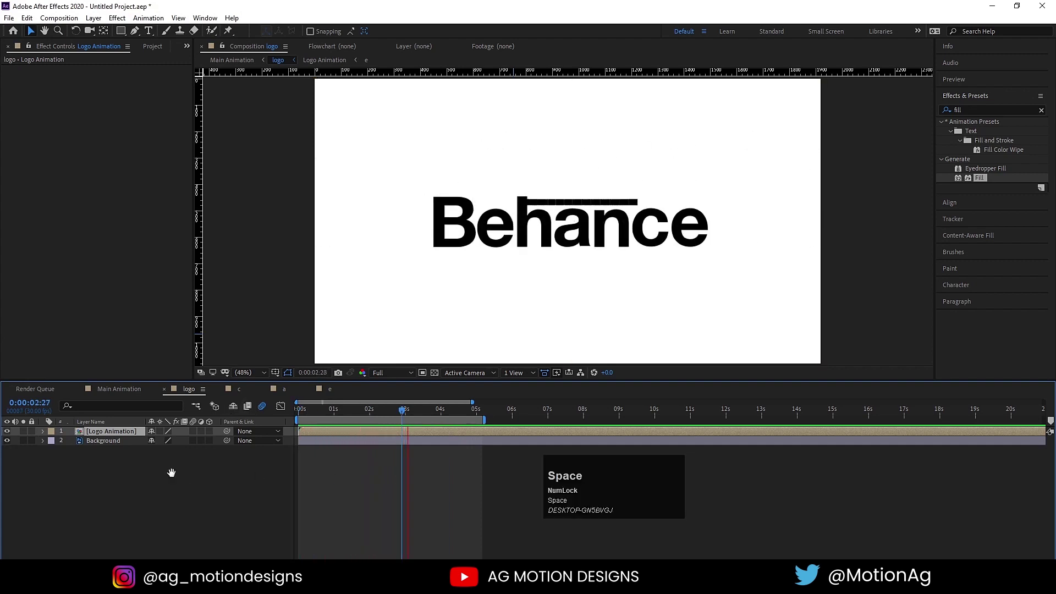
{"action": "left_click", "coordinate": [174, 478]}
{"action": "key", "text": "space"}
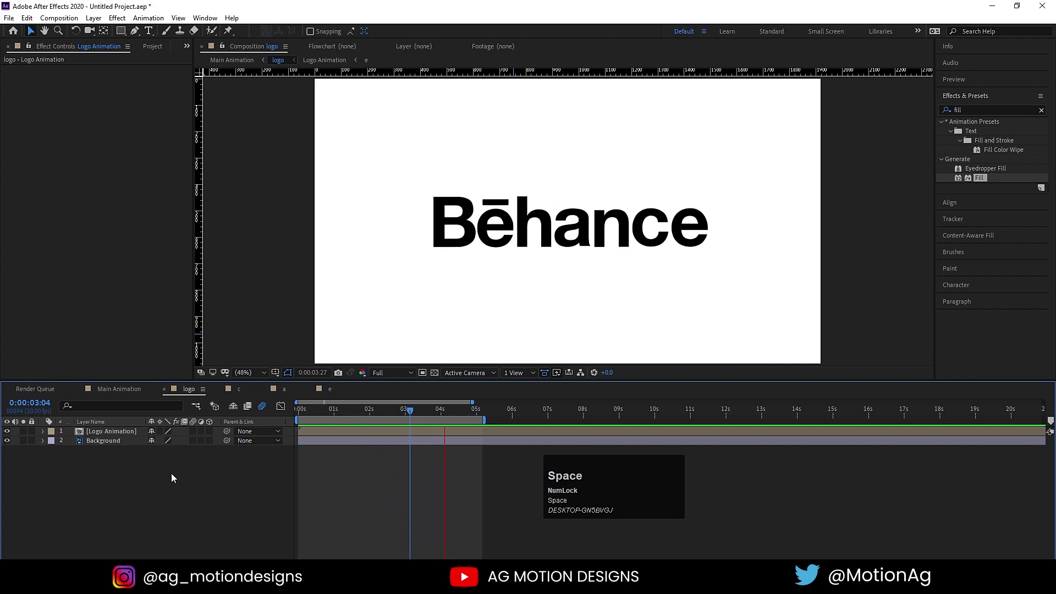
In Main Animation, draw a blue ellipse with its anchor centred and aligned to the composition centre
{"action": "left_click", "coordinate": [185, 479]}
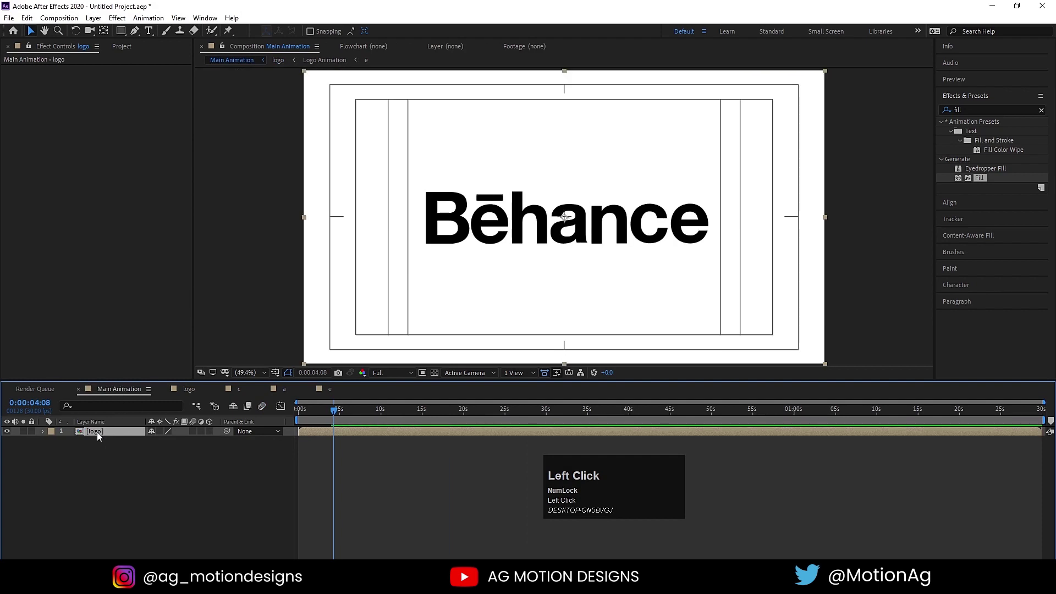
{"action": "left_click_drag", "start_coordinate": [116, 451], "coordinate": [186, 61]}
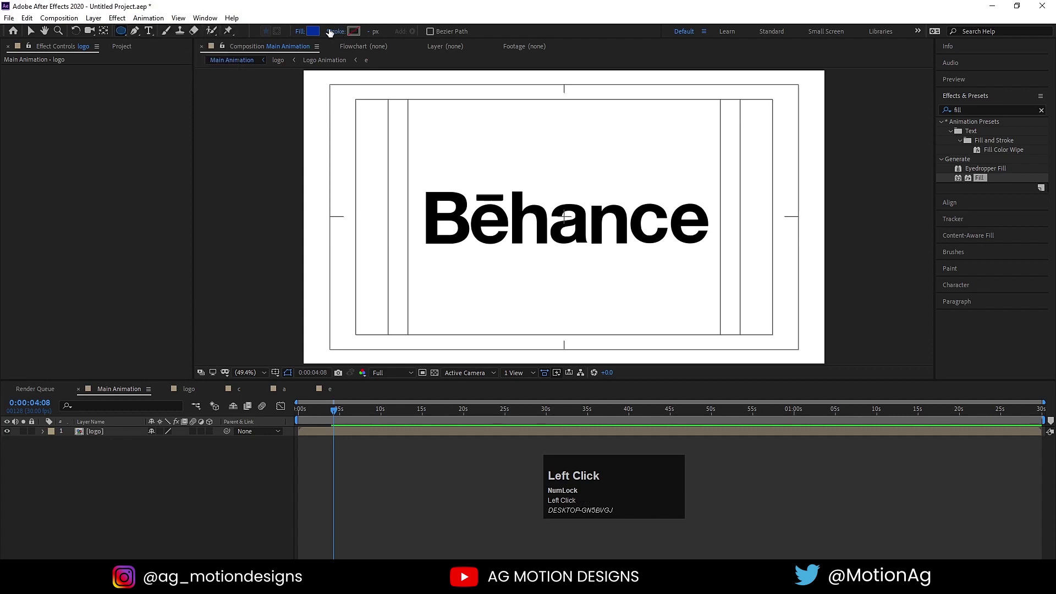
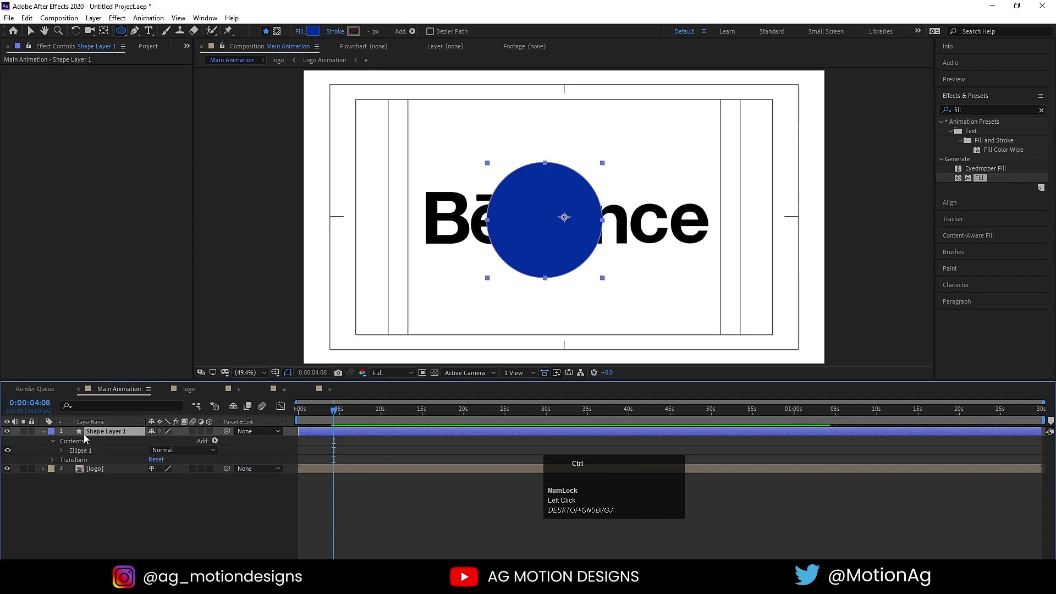
{"action": "key", "text": "ctrl+alt+Home"}
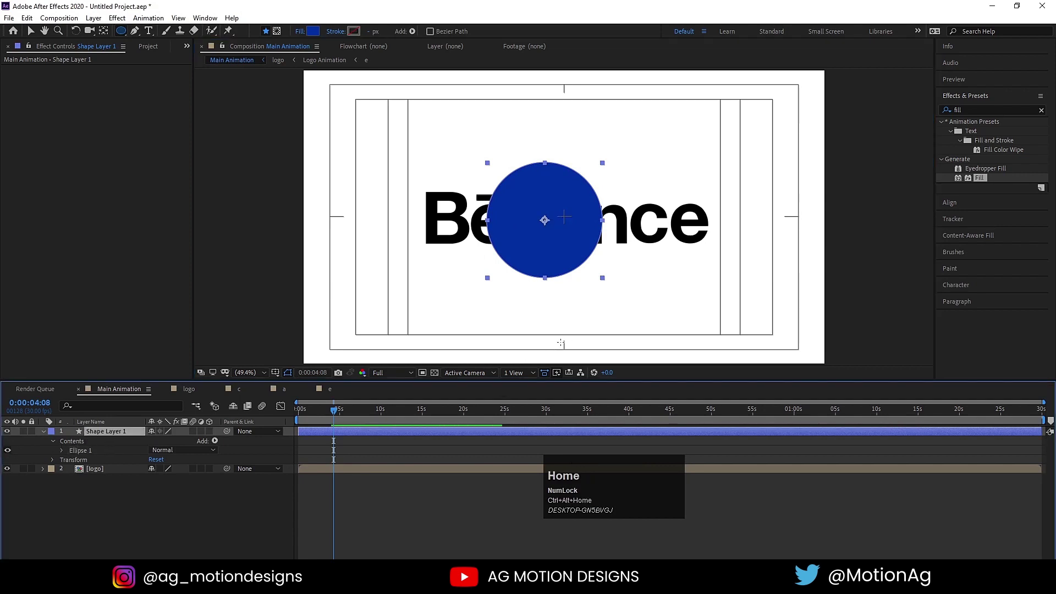
{"action": "left_click", "coordinate": [961, 207]}
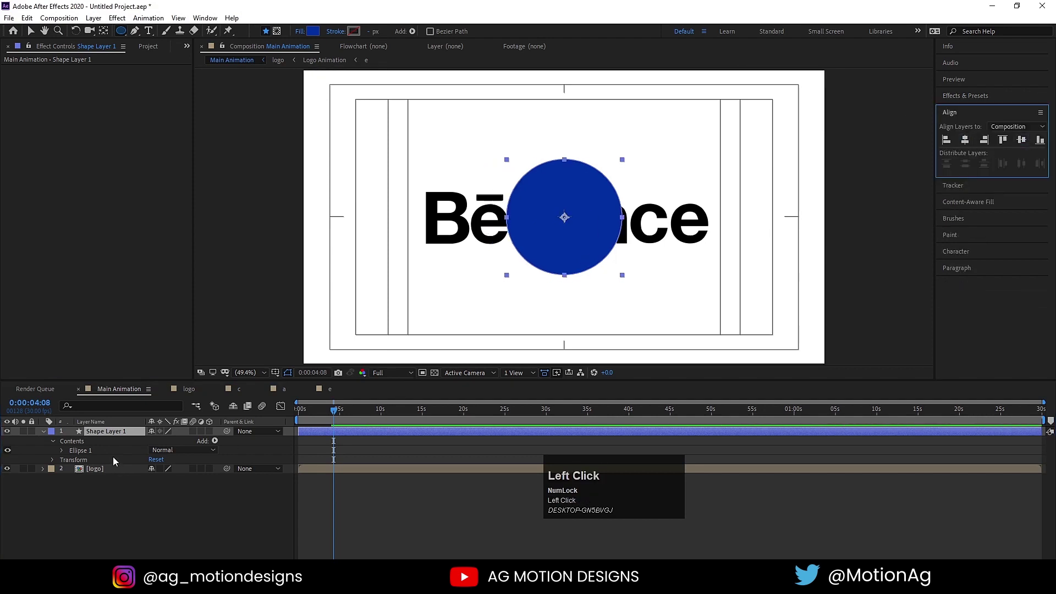
Keyframe the circle's Scale at 0% with easy ease and shift Logo Animation to start later
{"action": "key", "text": "s"}
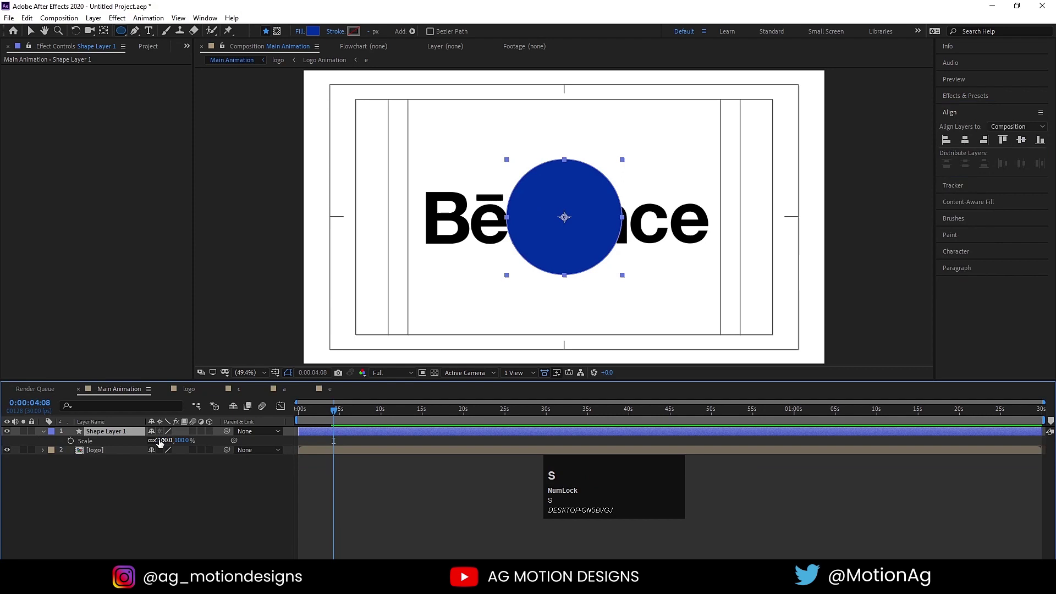
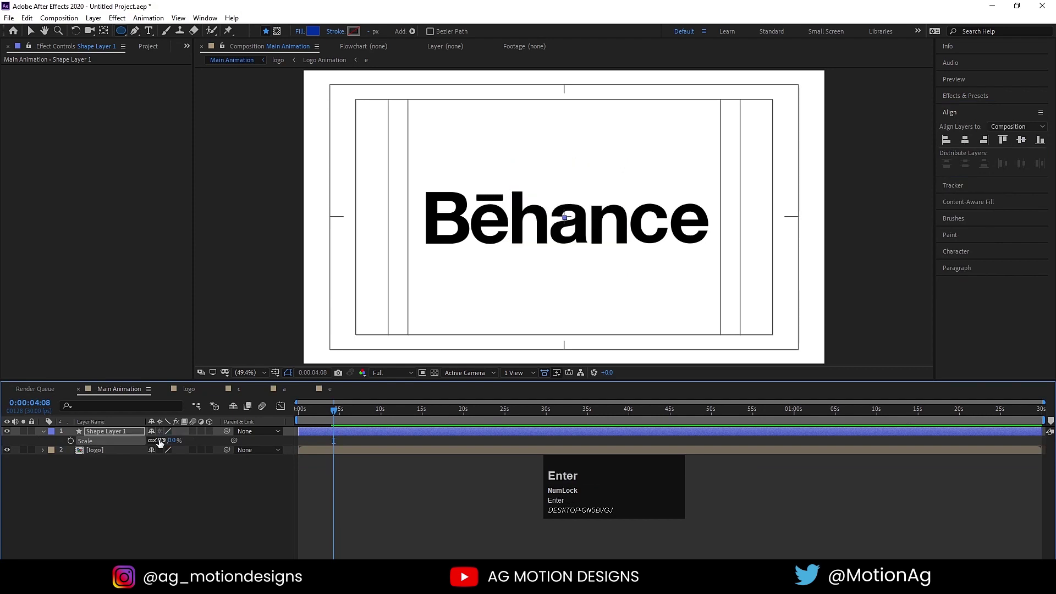
{"action": "left_click", "coordinate": [79, 446]}
{"action": "key", "text": "space"}
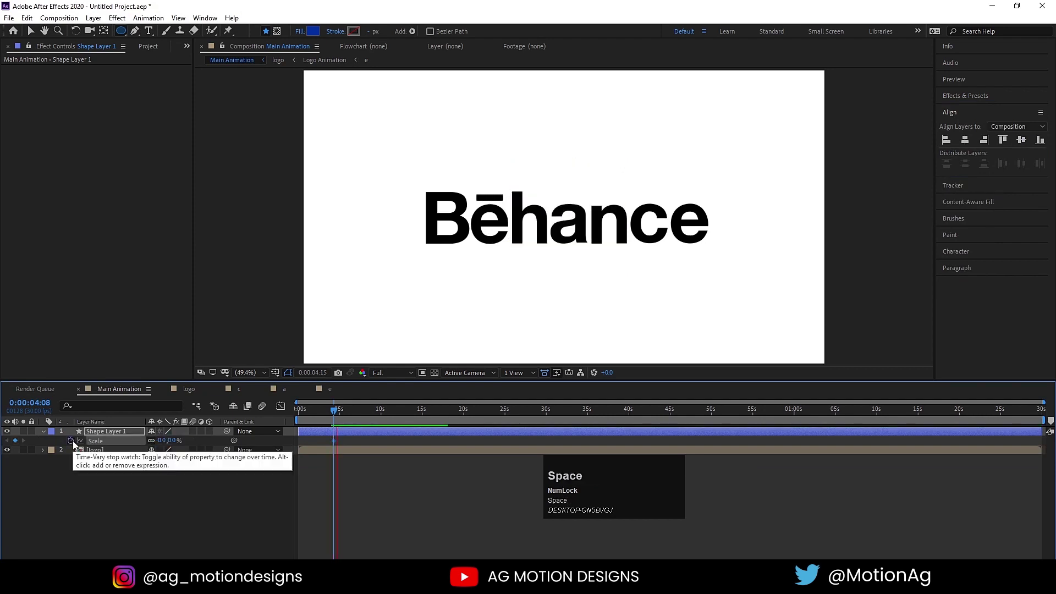
{"action": "left_click_drag", "start_coordinate": [163, 448], "coordinate": [321, 467]}
{"action": "key", "text": "F9"}
{"action": "key", "text": "="}
{"action": "key", "text": "="}
{"action": "left_click_drag", "start_coordinate": [313, 419], "coordinate": [326, 438]}
Scrub earlier in the logo fly-in and play it back
{"action": "key", "text": "space"}
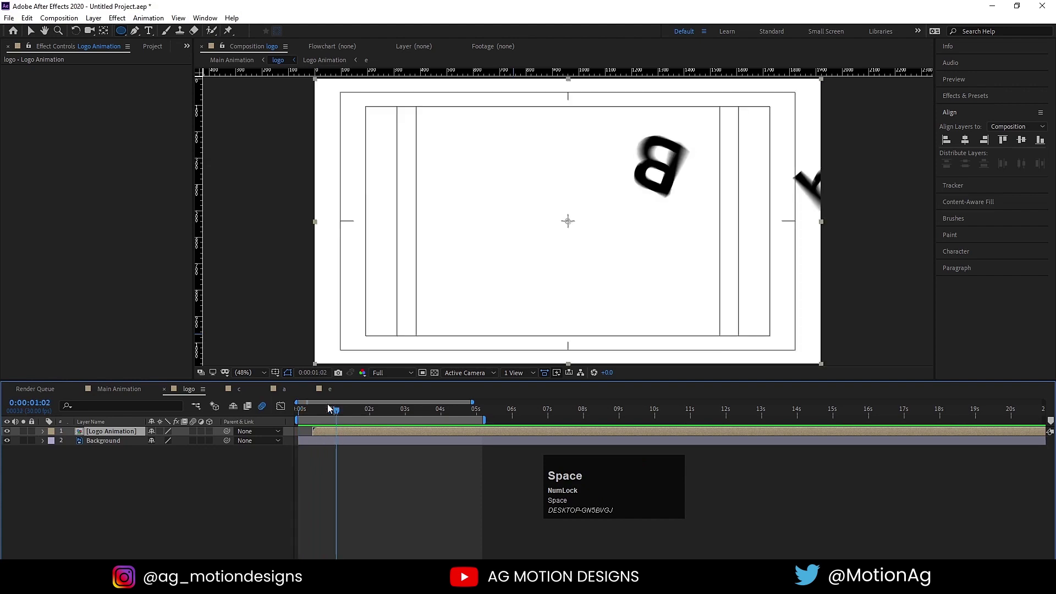
{"action": "left_click", "coordinate": [318, 419]}
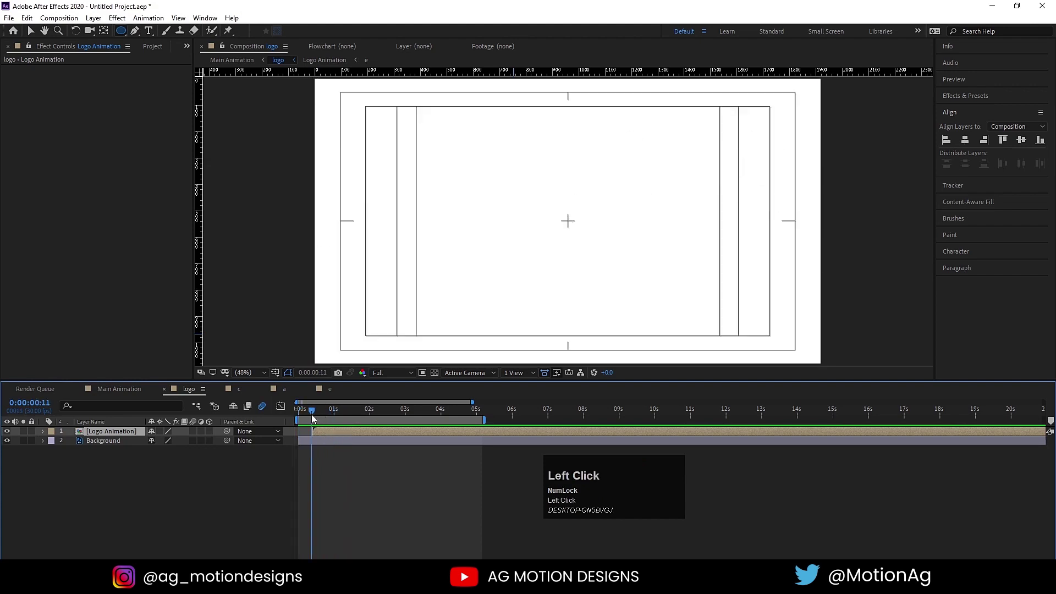
{"action": "key", "text": "space"}
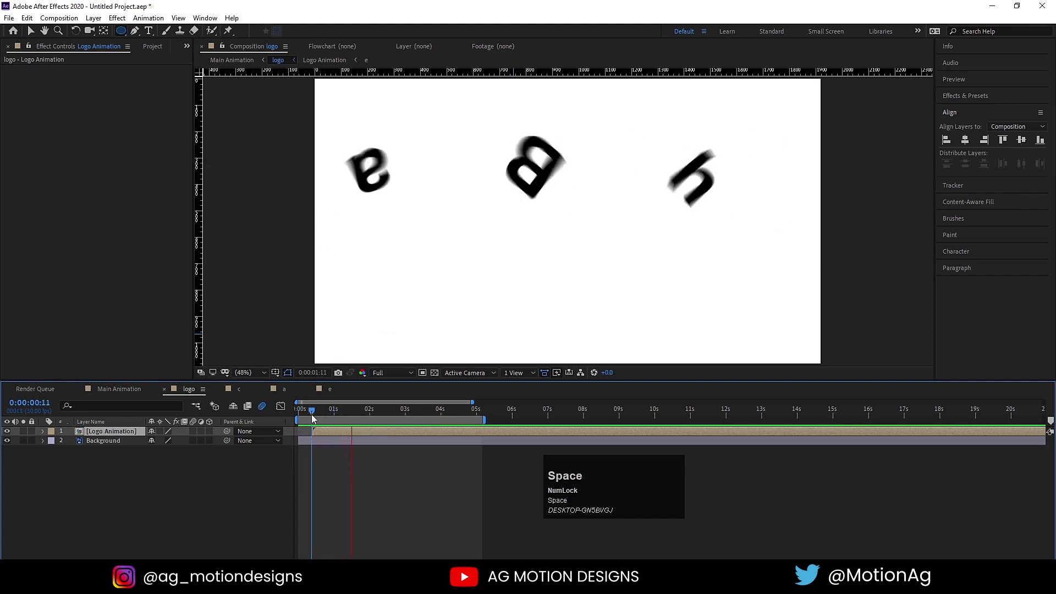
Back in Main Animation, preview the sequence and set a Scale keyframe for the circle at 0%
{"action": "left_click", "coordinate": [118, 395]}
{"action": "key", "text": "space"}
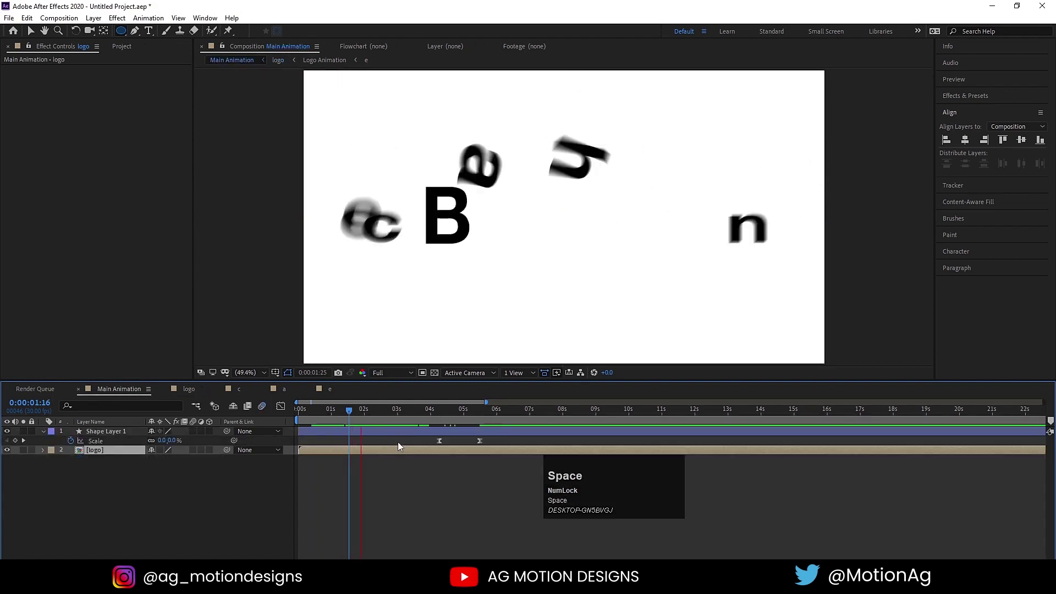
{"action": "key", "text": "space"}
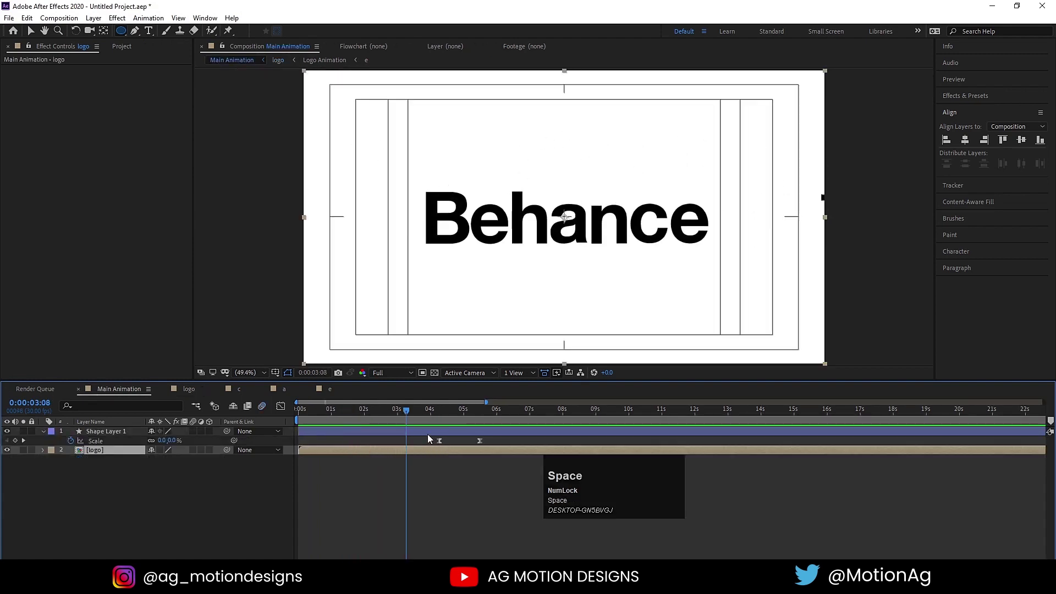
{"action": "left_click_drag", "start_coordinate": [438, 445], "coordinate": [483, 446]}
{"action": "key", "text": "space"}
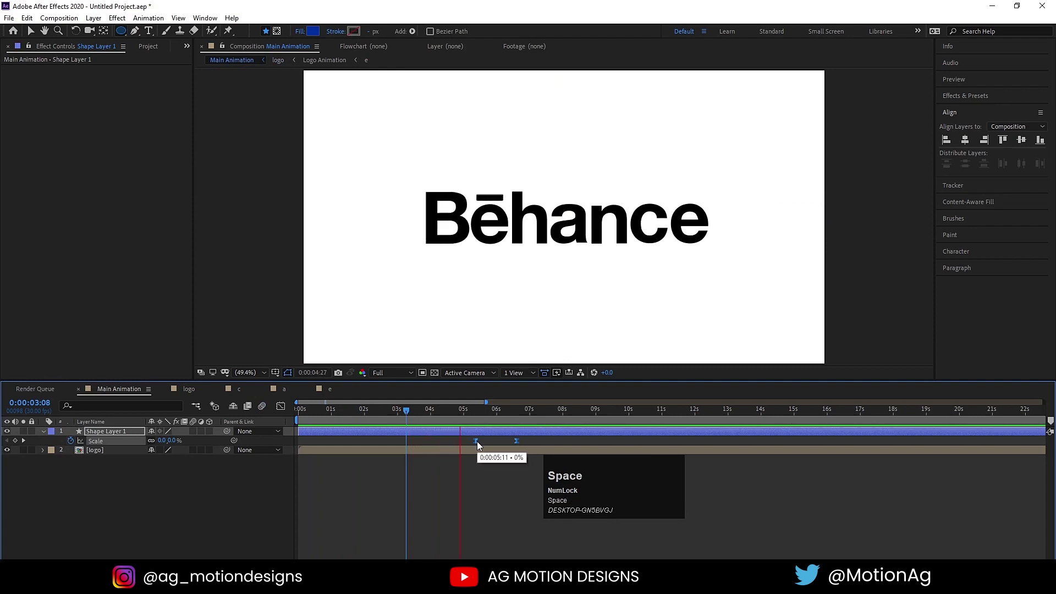
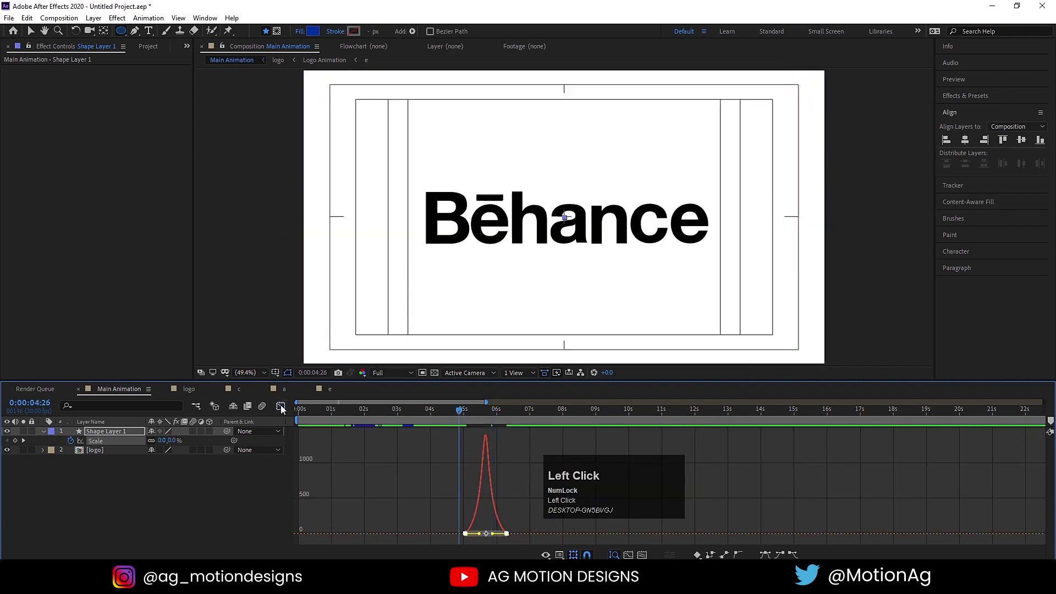
Show the Modes column and set the logo layer's Track Matte to Alpha Inverted Matte using the circle
{"action": "key", "text": "space"}
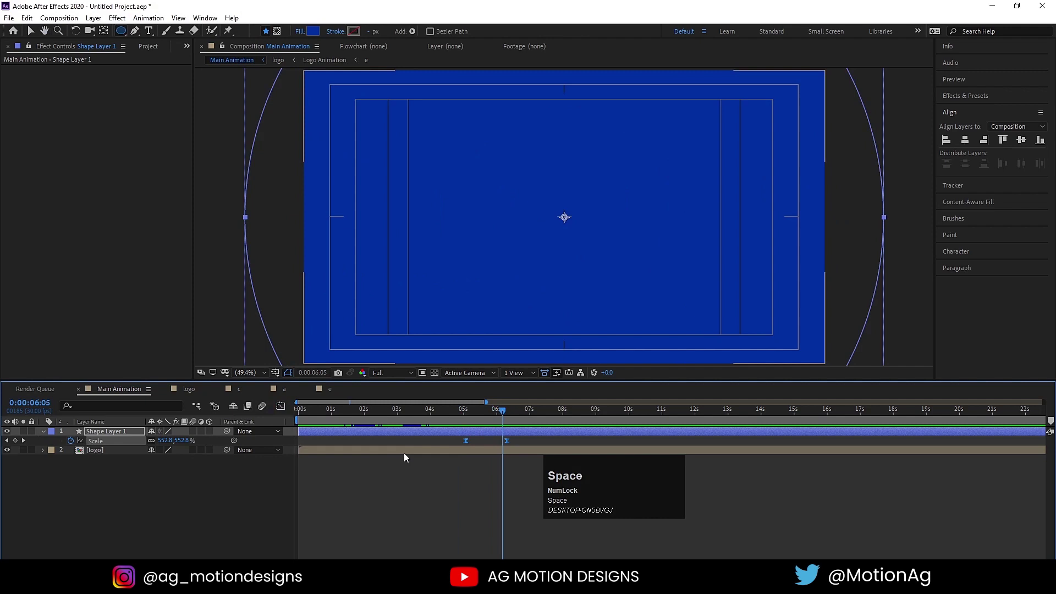
{"action": "key", "text": "-"}
{"action": "left_click", "coordinate": [244, 483]}
{"action": "key", "text": "F4"}
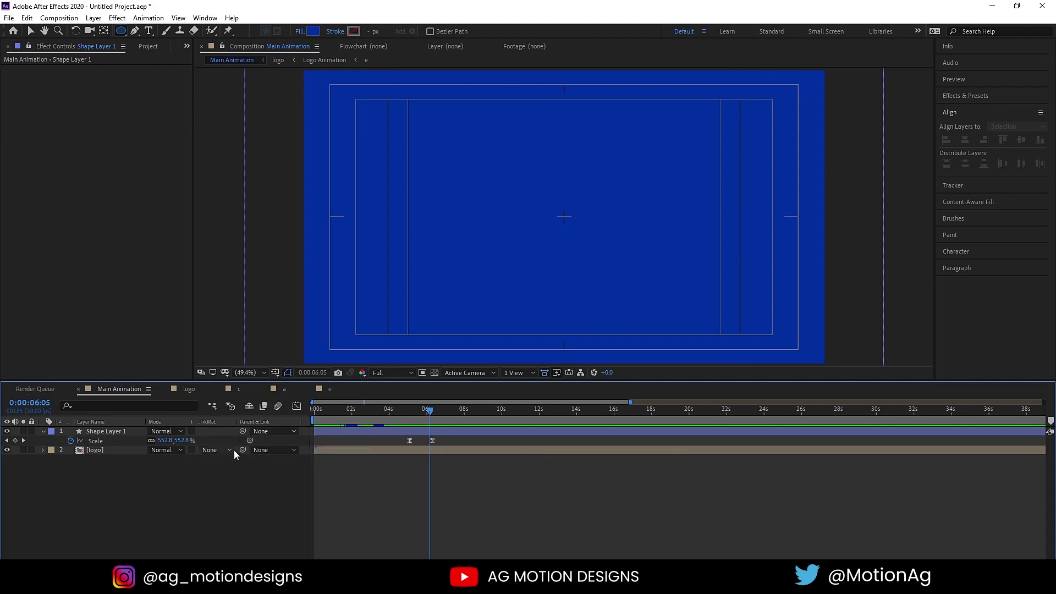
{"action": "left_click", "coordinate": [216, 454]}
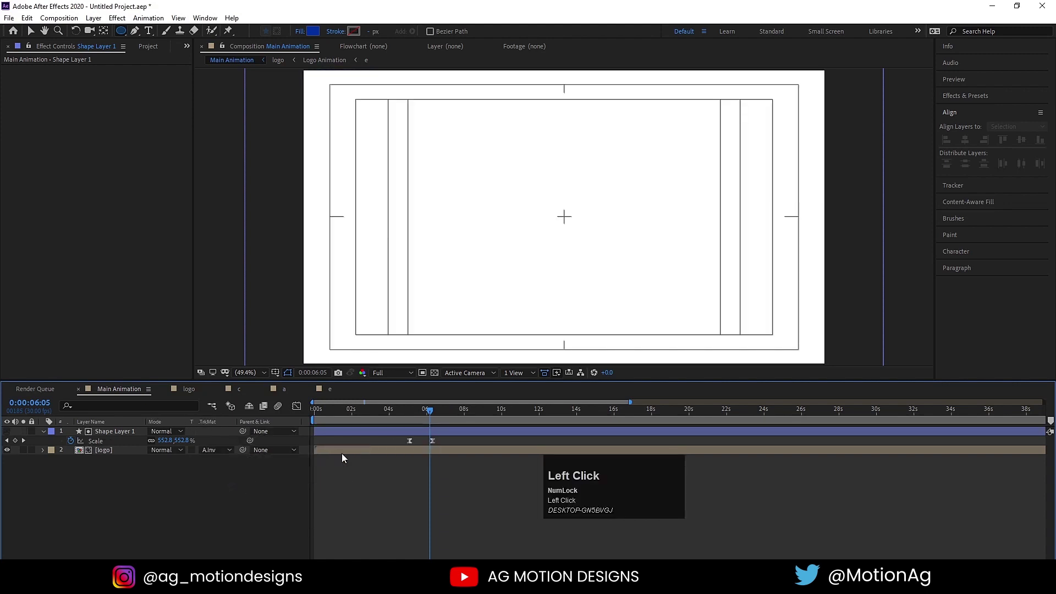
Keyframe the circle's Scale up to about 558% so it fills the frame near six seconds
{"action": "key", "text": "space"}
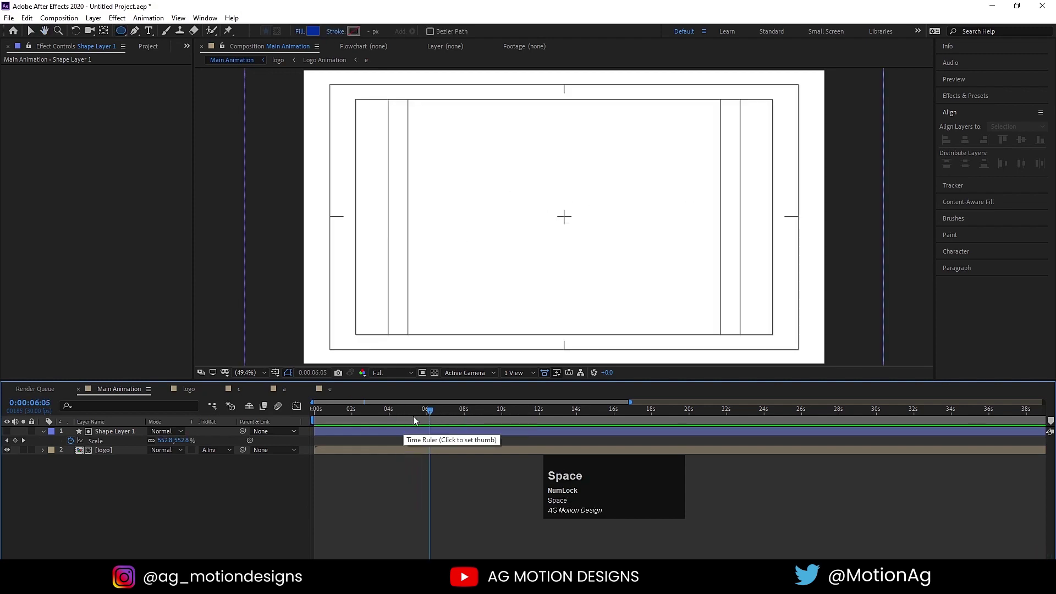
{"action": "left_click_drag", "start_coordinate": [424, 419], "coordinate": [373, 462]}
{"action": "key", "text": "space"}
{"action": "left_click_drag", "start_coordinate": [418, 420], "coordinate": [443, 431]}
{"action": "key", "text": "k"}
{"action": "key", "text": "j"}
{"action": "left_click", "coordinate": [442, 436]}
{"action": "left_click", "coordinate": [439, 454]}
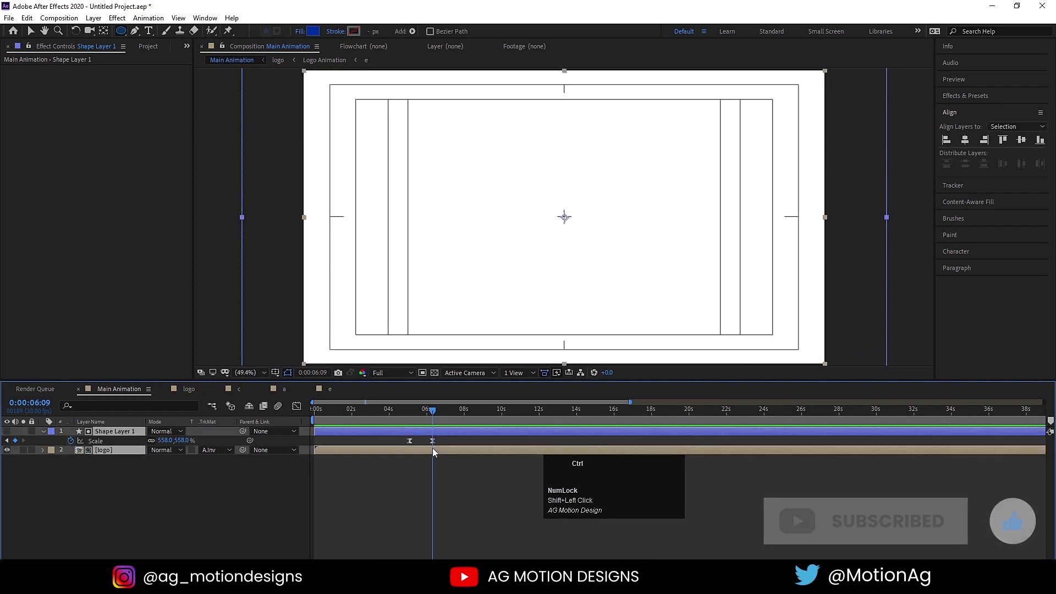
Pre-compose the circle and logo layers into a new precomp named 'Final Logo animation'
{"action": "key", "text": "ctrl+shift+c"}
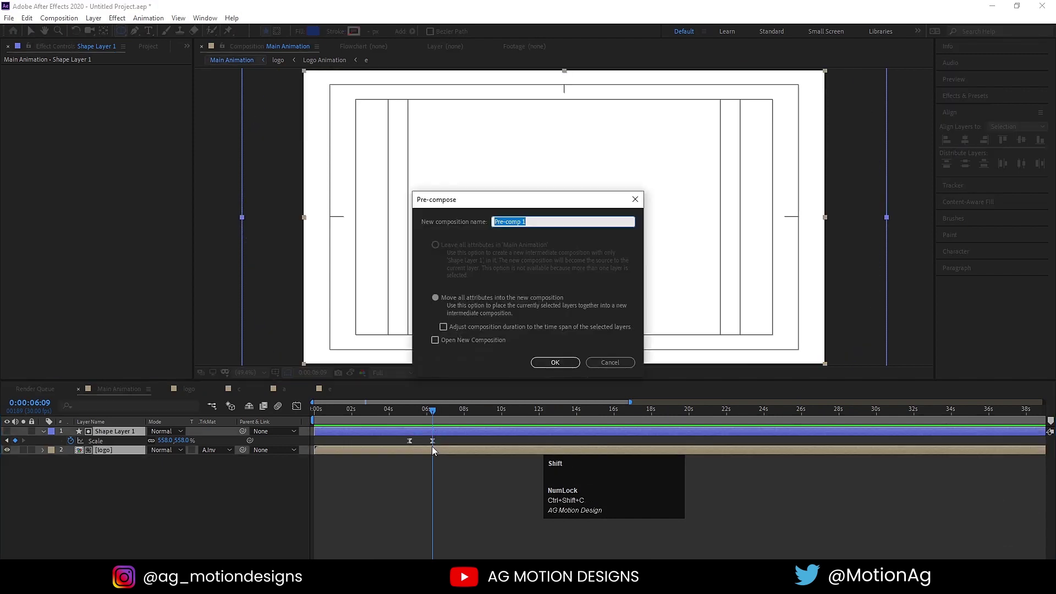
{"action": "type", "text": "inal"}
{"action": "key", "text": "space"}
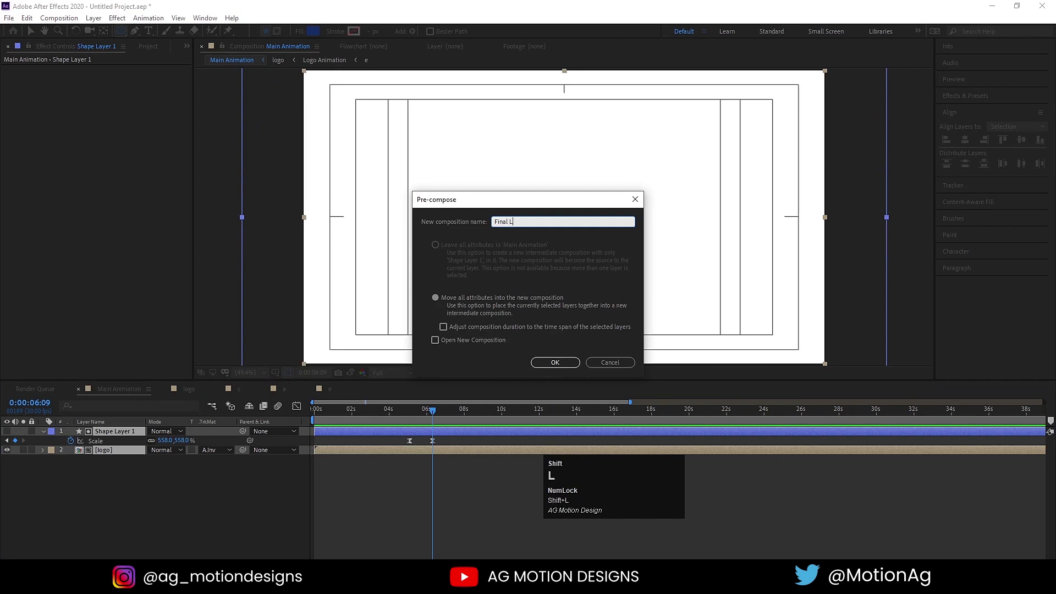
{"action": "type", "text": "og"}
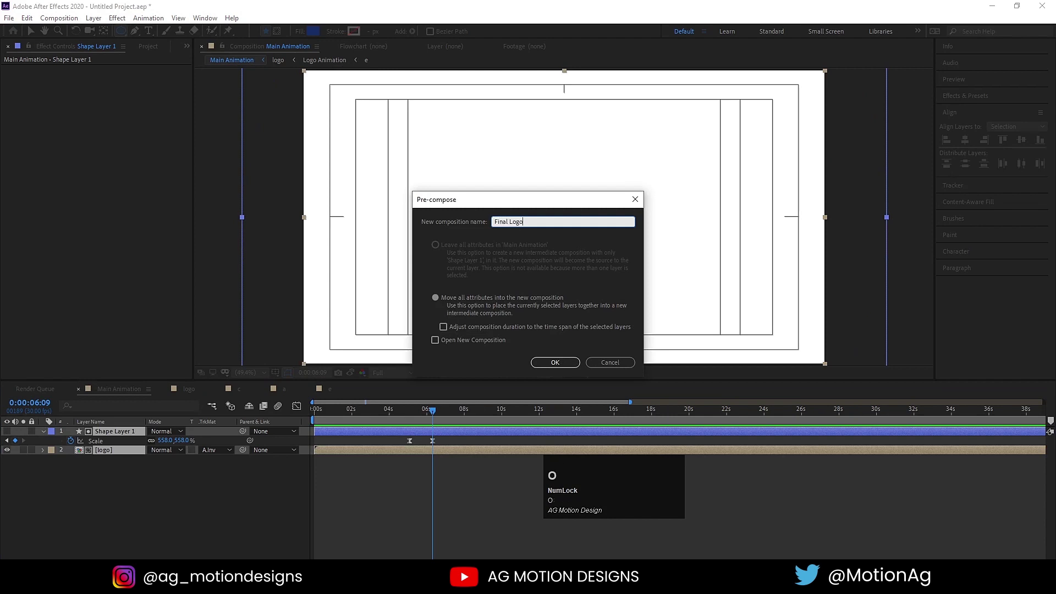
{"action": "key", "text": "space"}
{"action": "type", "text": "animatio"}
{"action": "key", "text": "Return"}
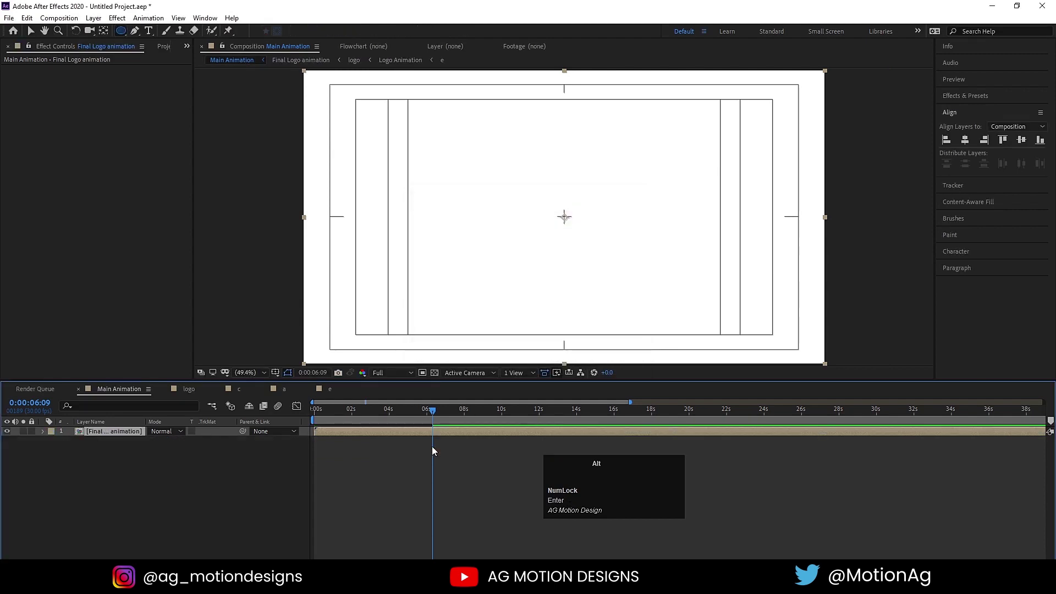
{"action": "key", "text": "alt+]"}
Play the Final Logo animation from the start, then begin an effects search for Tint
{"action": "left_click", "coordinate": [421, 415]}
{"action": "key", "text": "space"}
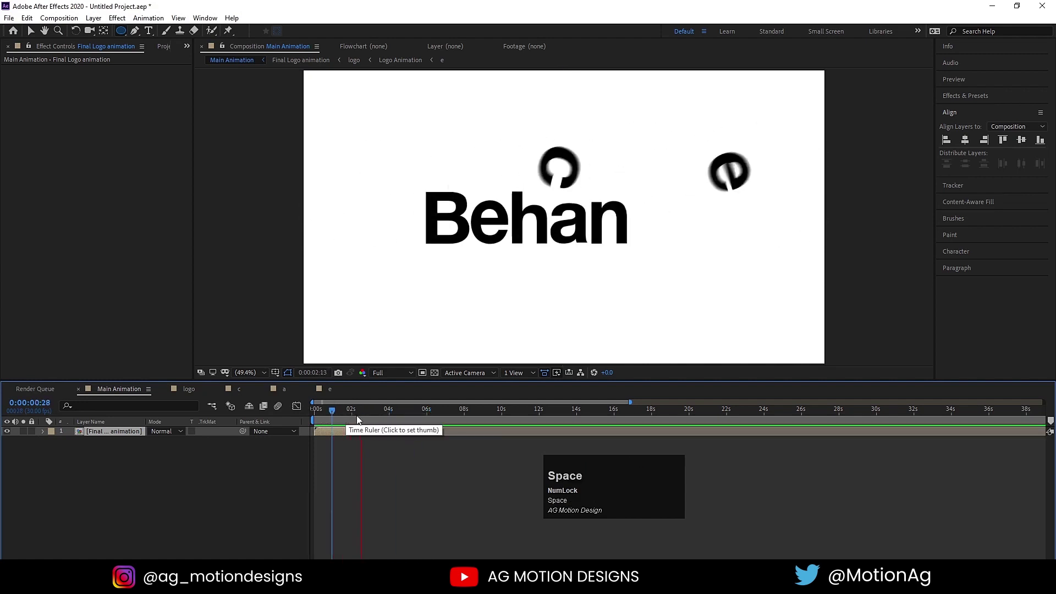
{"action": "key", "text": "space"}
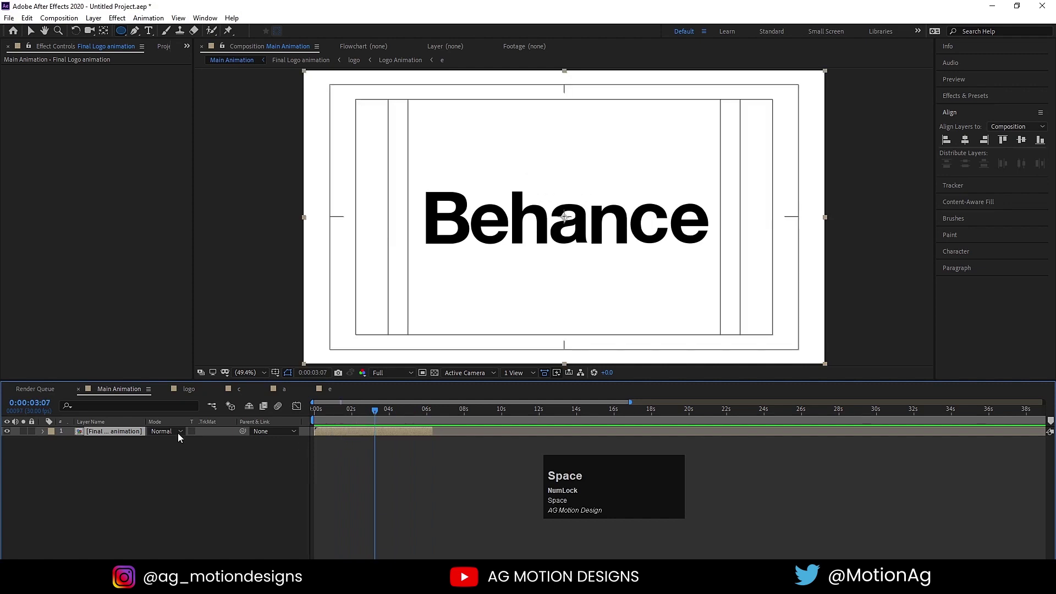
{"action": "left_click", "coordinate": [114, 432]}
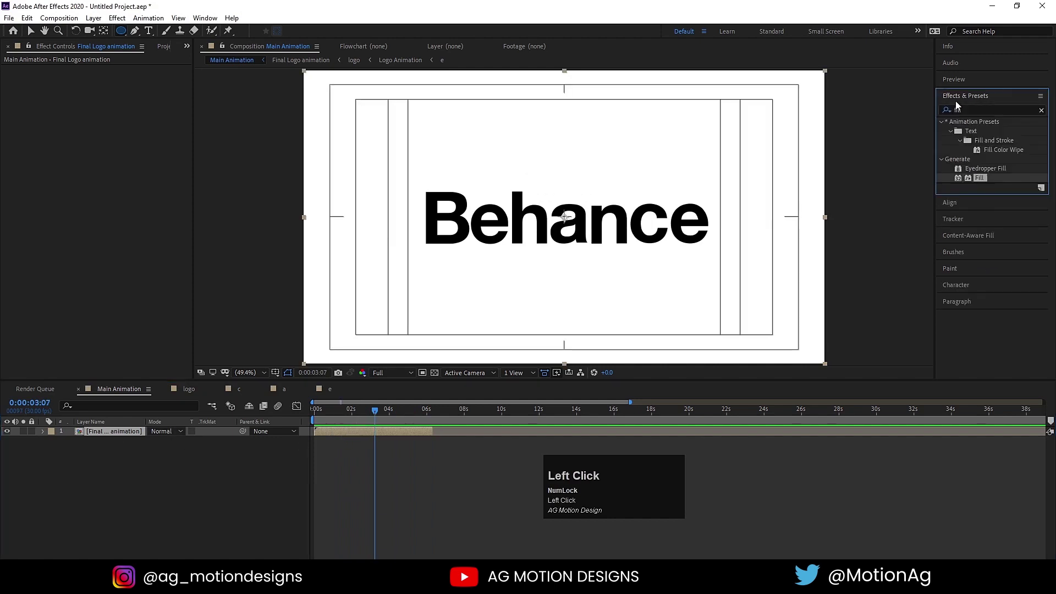
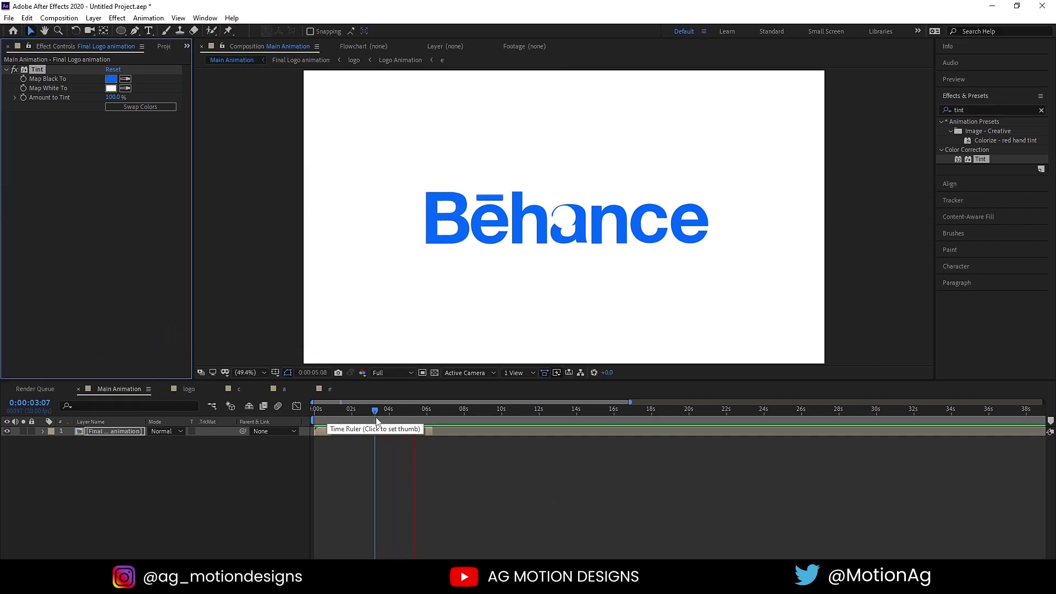
Duplicate the tinted precomp, swap its Tint to white on blue, and start the copy later
{"action": "key", "text": "space"}
{"action": "left_click", "coordinate": [386, 433]}
{"action": "key", "text": "ctrl+d"}
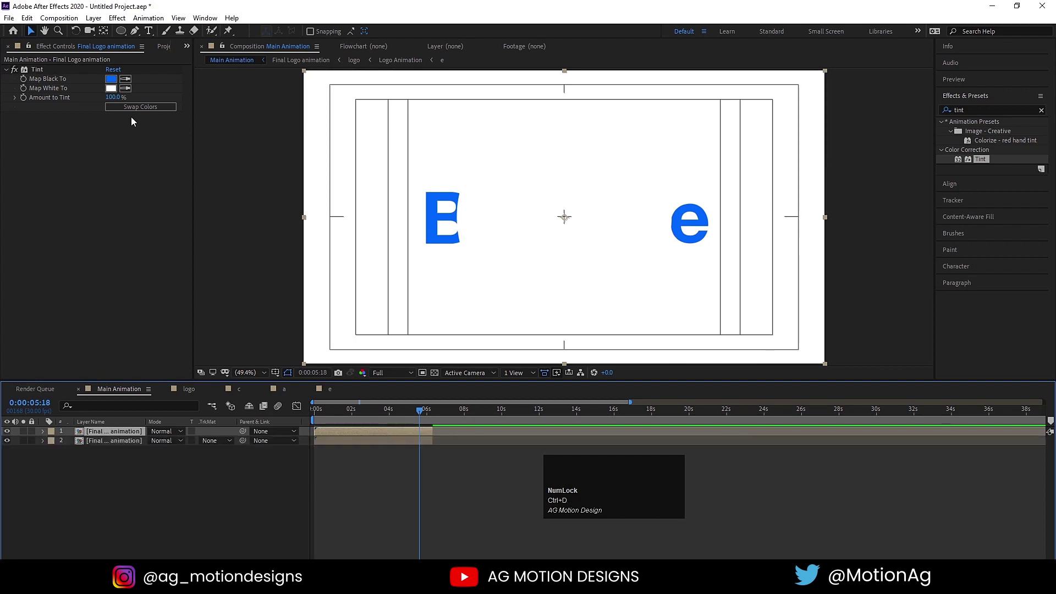
{"action": "left_click_drag", "start_coordinate": [131, 113], "coordinate": [356, 445]}
{"action": "left_click_drag", "start_coordinate": [357, 445], "coordinate": [436, 441]}
{"action": "key", "text": "["}
{"action": "key", "text": "space"}
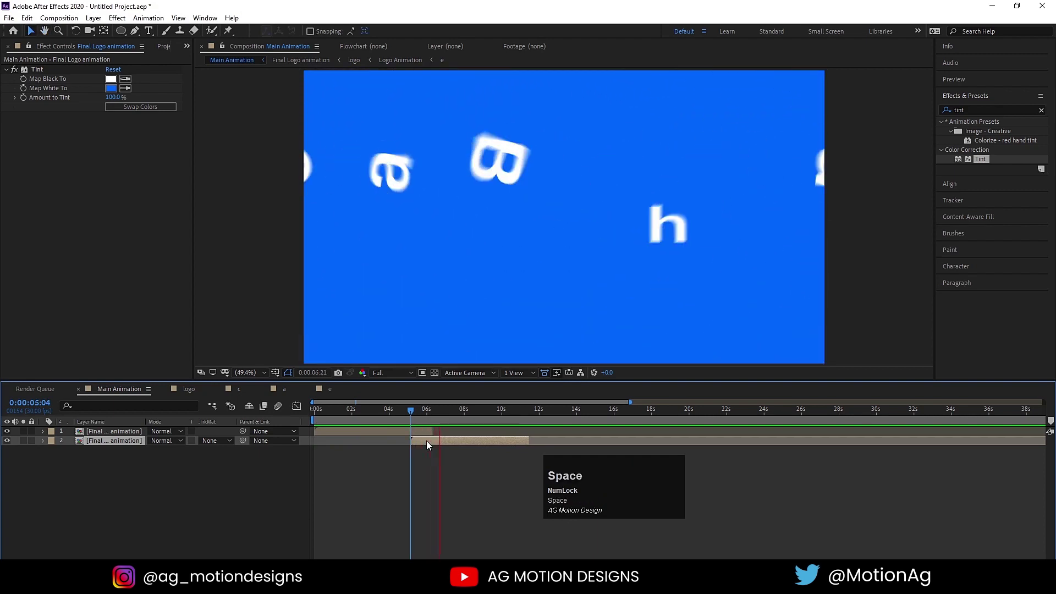
Duplicate the precomp layer again and widen the timeline view to see the sequence
{"action": "key", "text": "space"}
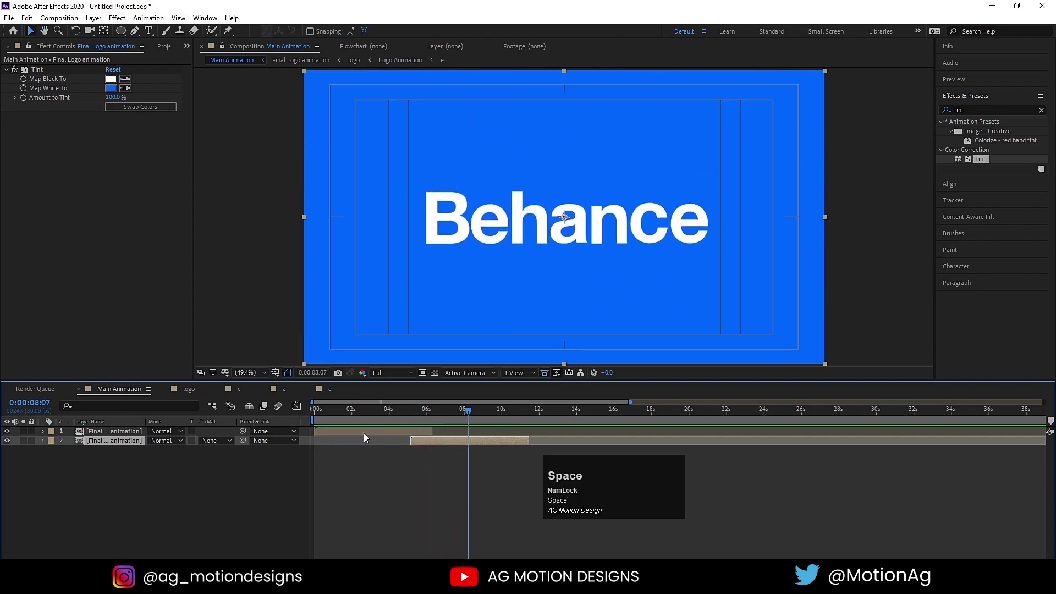
{"action": "left_click", "coordinate": [367, 436]}
{"action": "key", "text": "ctrl+d"}
{"action": "left_click", "coordinate": [104, 435]}
{"action": "key", "text": "space"}
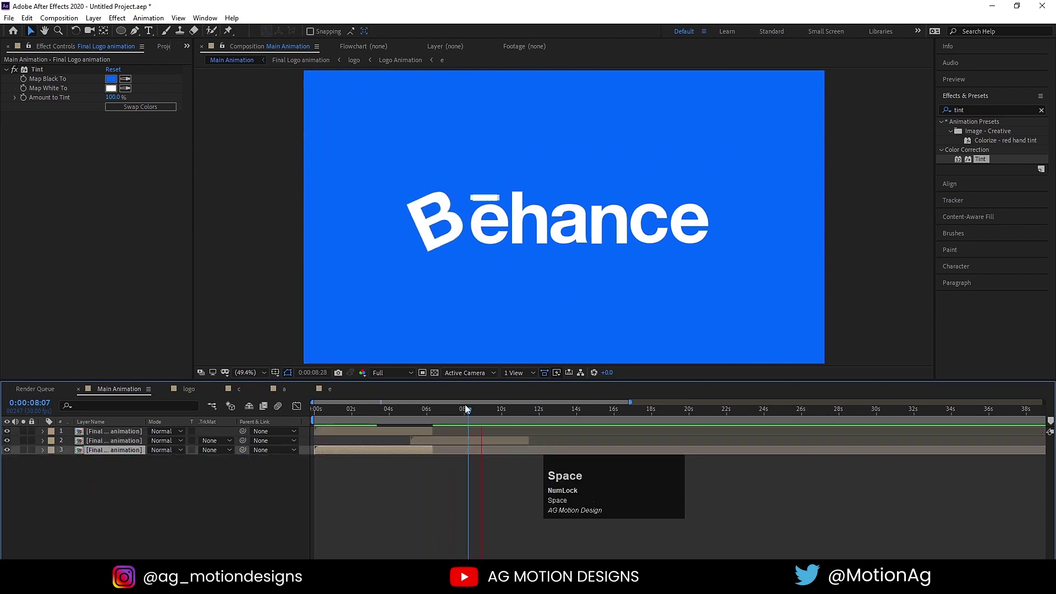
{"action": "left_click_drag", "start_coordinate": [416, 415], "coordinate": [332, 453]}
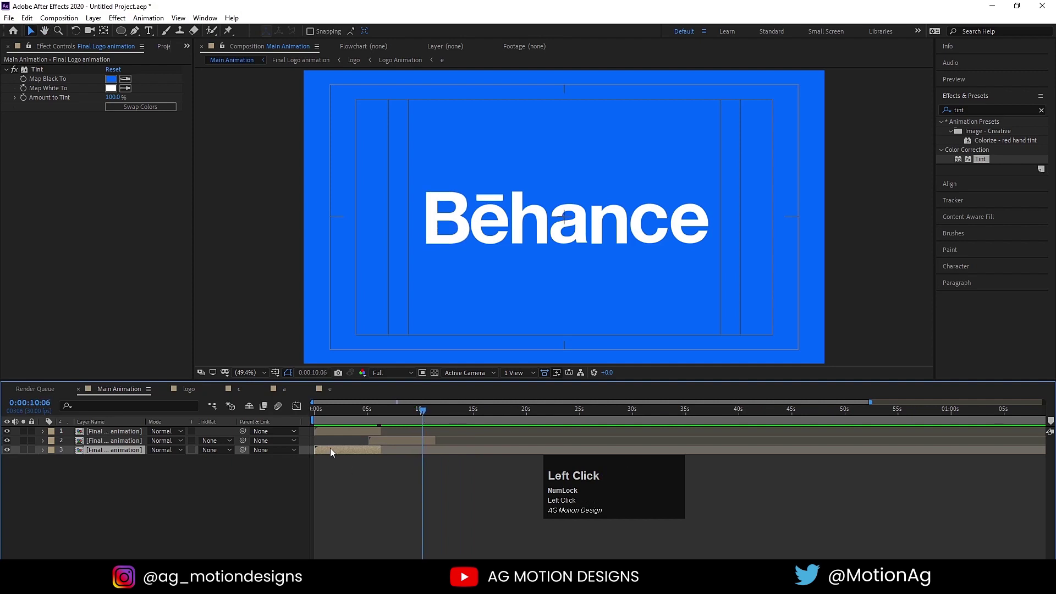
Start the third copy after the second and duplicate the precomp once more
{"action": "key", "text": "["}
{"action": "key", "text": "space"}
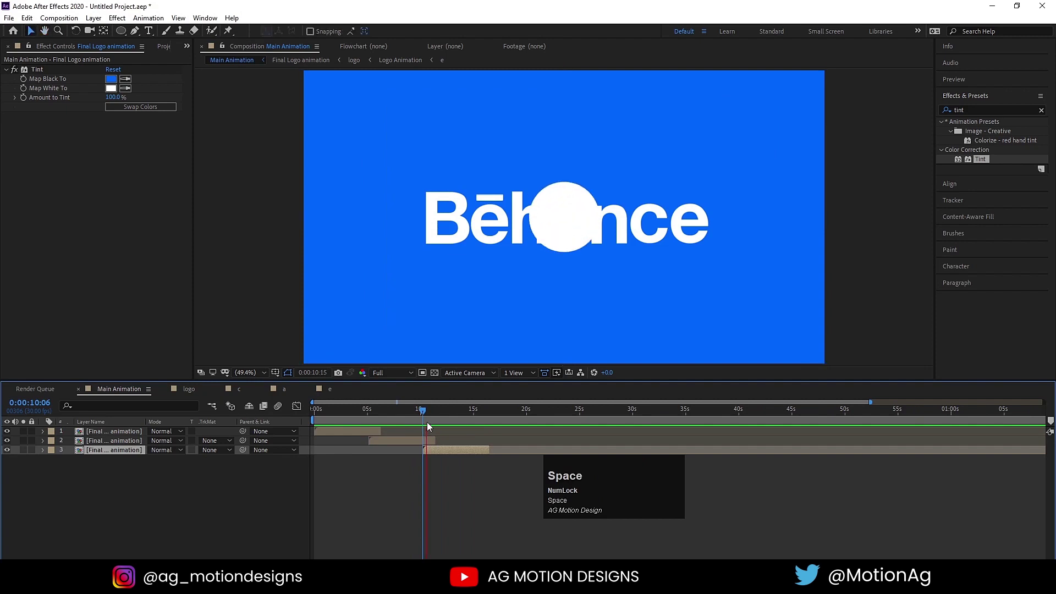
{"action": "left_click_drag", "start_coordinate": [446, 408], "coordinate": [404, 444]}
{"action": "key", "text": "ctrl+d"}
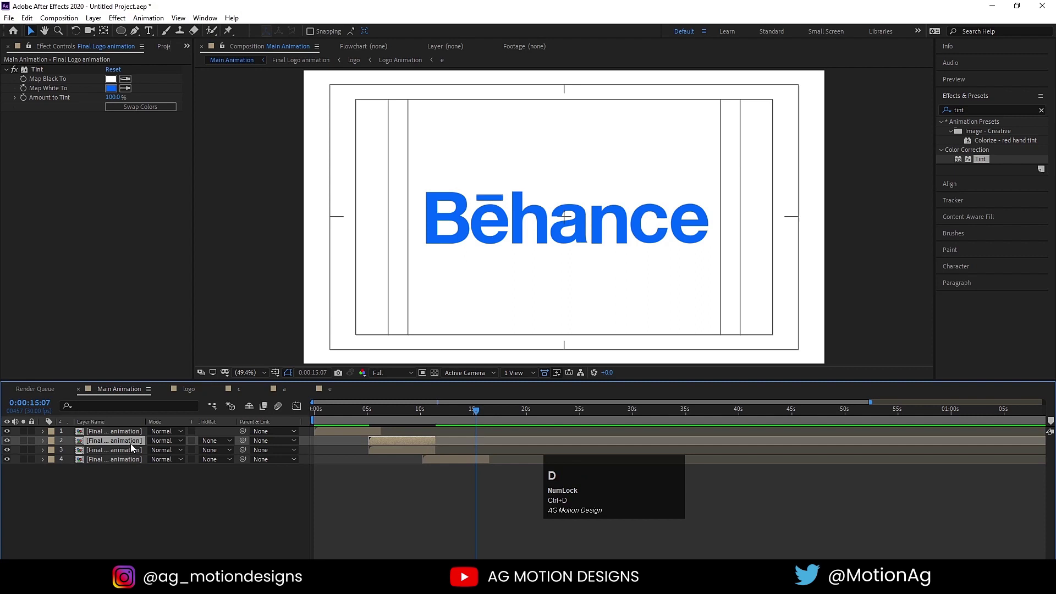
{"action": "left_click_drag", "start_coordinate": [133, 446], "coordinate": [216, 460]}
Place the fourth copy after the third and play back the alternating blue and white fly-ins
{"action": "key", "text": "["}
{"action": "key", "text": "space"}
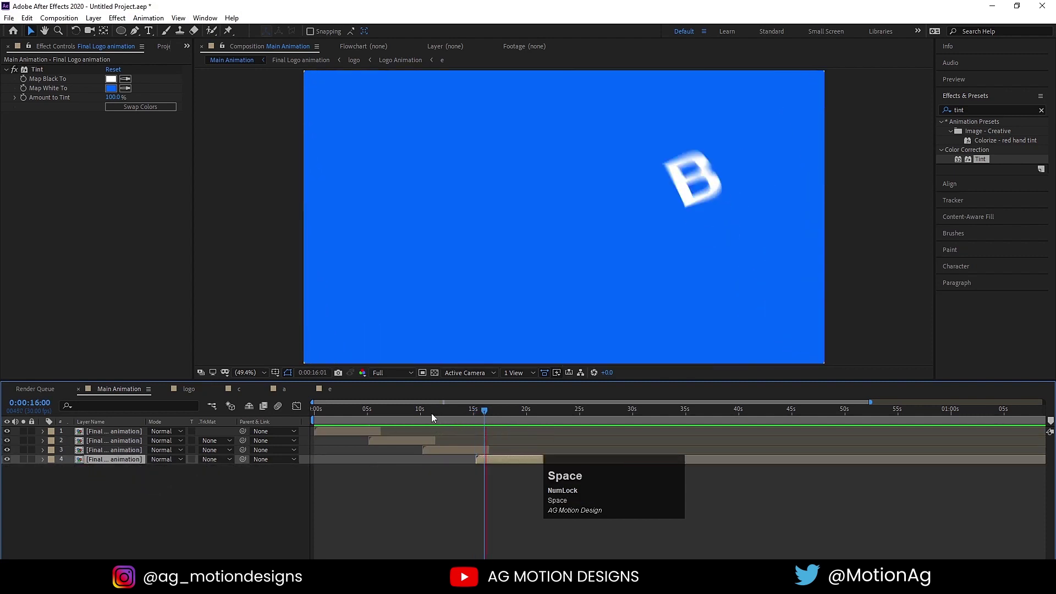
{"action": "left_click_drag", "start_coordinate": [399, 415], "coordinate": [387, 419]}
{"action": "key", "text": "b"}
{"action": "key", "text": "space"}
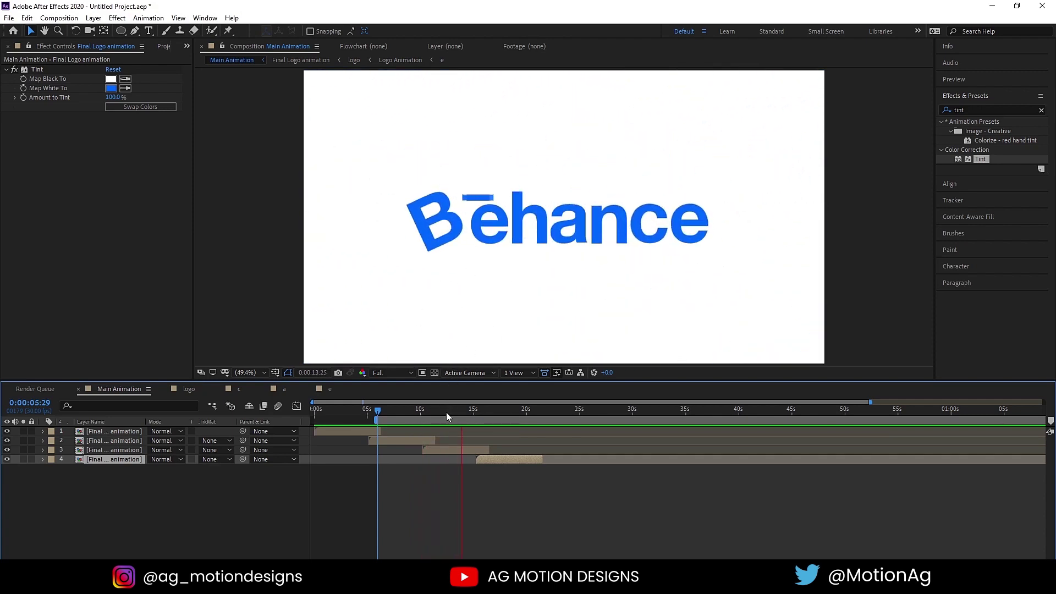
Nudge the copies' start points for continuous flow and preview, ending on white Behance over blue
{"action": "key", "text": "space"}
{"action": "left_click_drag", "start_coordinate": [482, 415], "coordinate": [490, 417]}
{"action": "key", "text": "n"}
{"action": "key", "text": "space"}
{"action": "key", "text": "="}
{"action": "key", "text": "="}
{"action": "left_click_drag", "start_coordinate": [374, 408], "coordinate": [769, 463]}
{"action": "key", "text": "n"}
{"action": "key", "text": "space"}
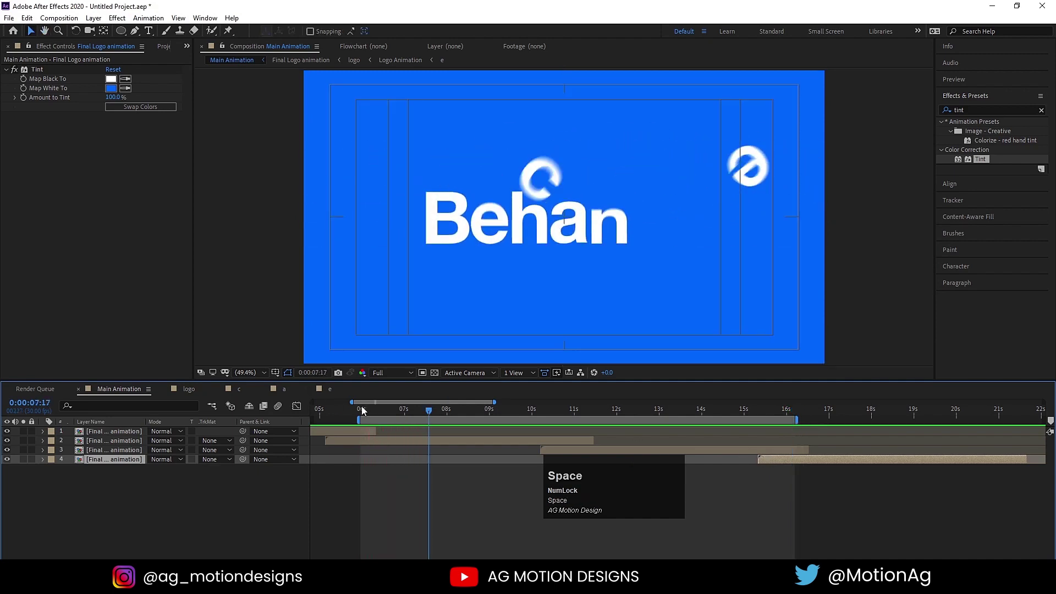
{"action": "left_click_drag", "start_coordinate": [364, 414], "coordinate": [588, 429]}
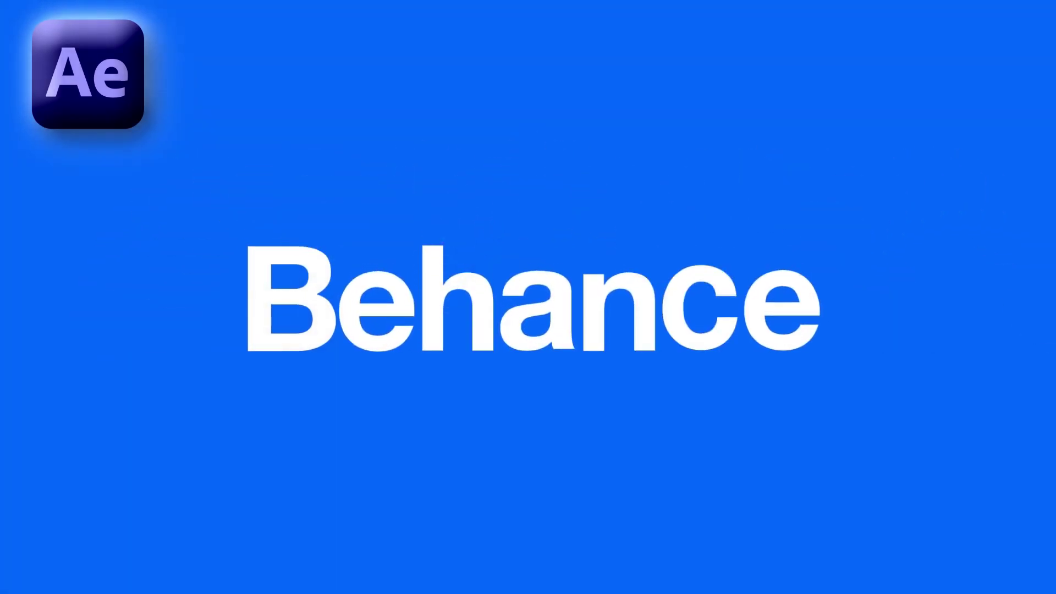